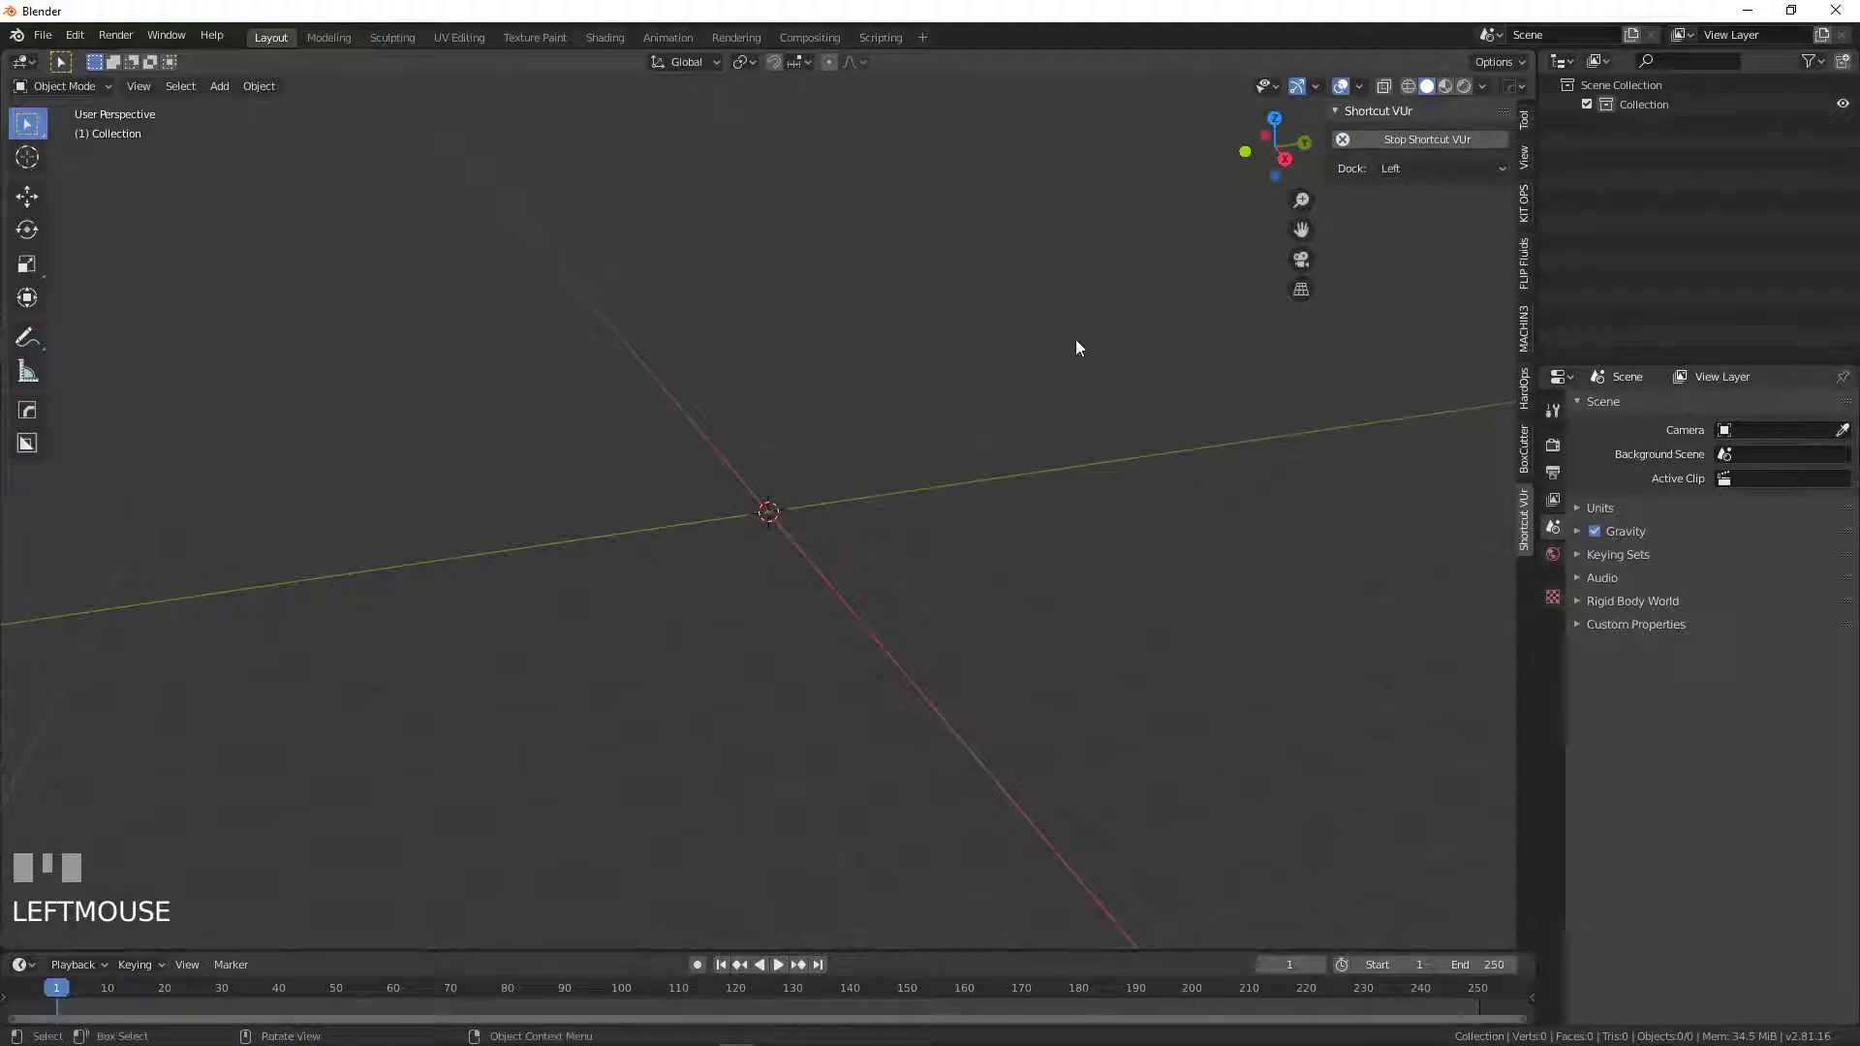
- In front orthographic view, add an armature named leg at the origin
key(KP_1)
drag(704, 452, 1673, 419)
scroll(up, 3)
key(shift+a)
scroll(up, 3)
drag(1673, 419, 701, 594)
key(Return)
- Flip the armature 180 degrees and raise it 2 m along Z
drag(701, 594, 726, 448)
key(r)
click(726, 447)
scroll(down, 3)
key(g)
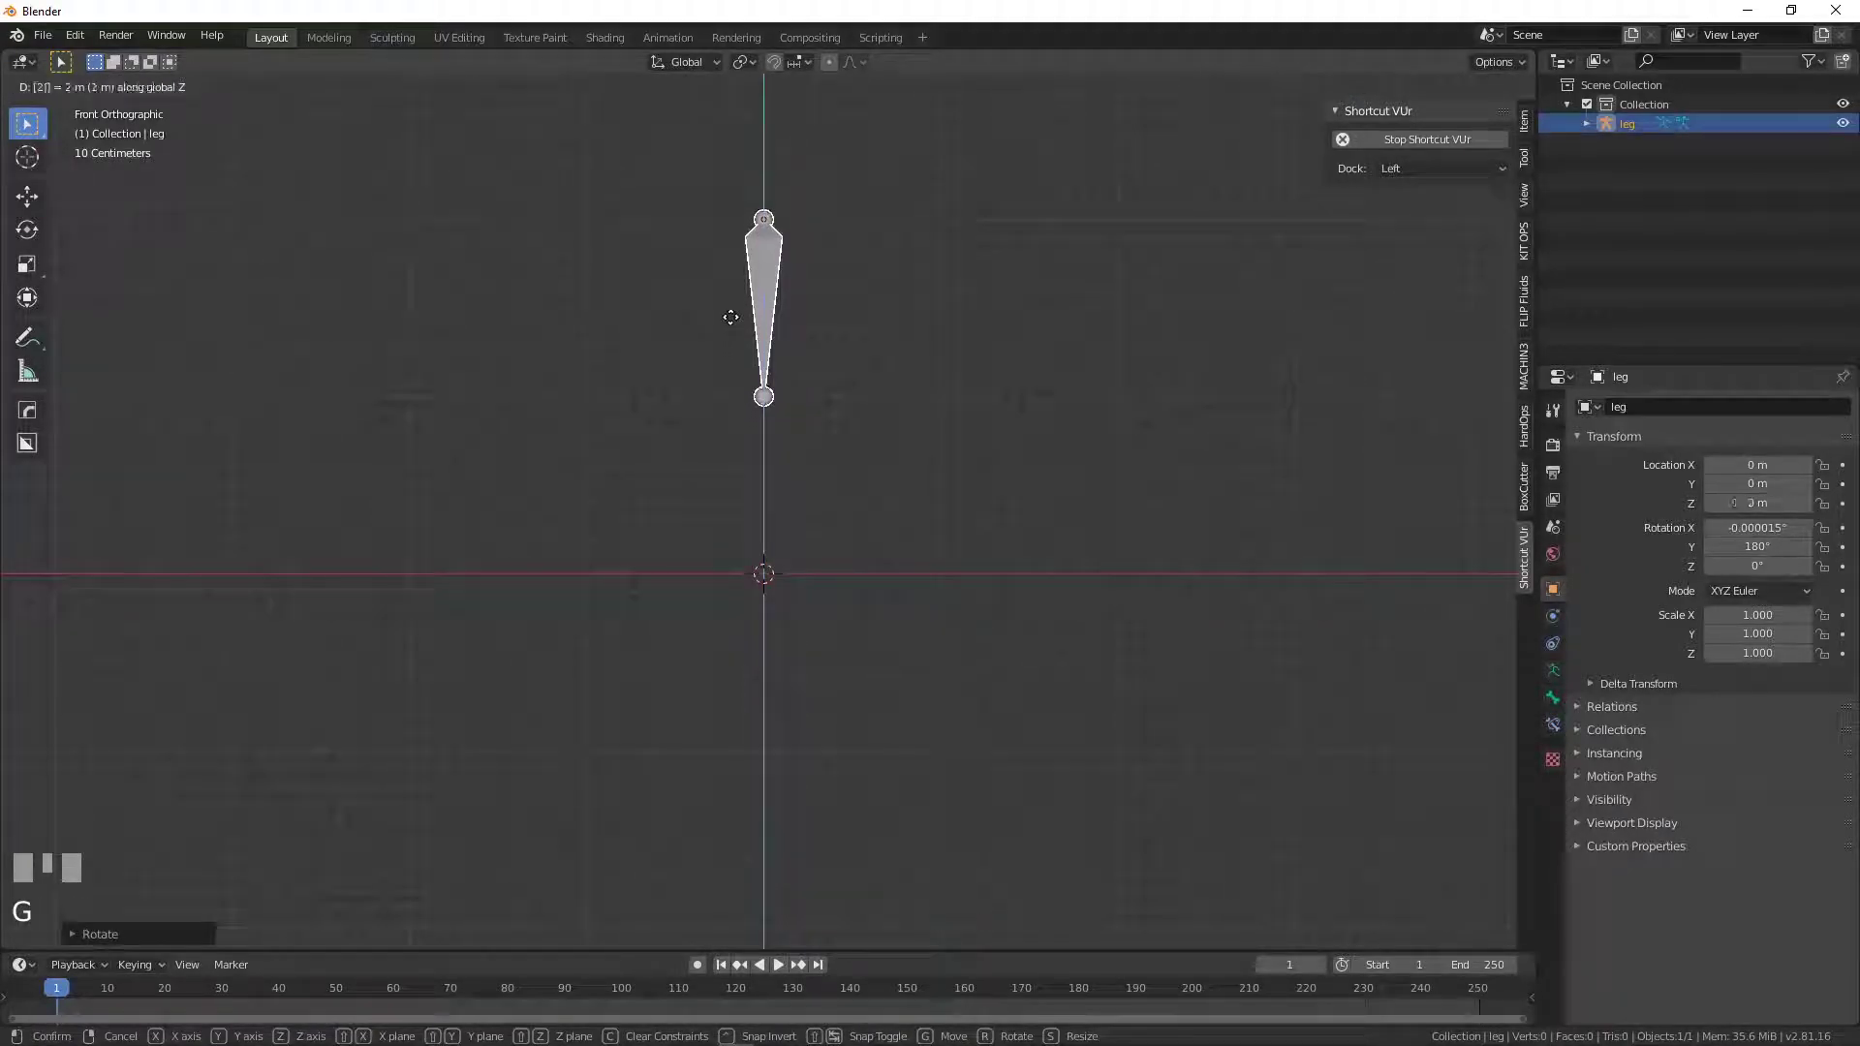
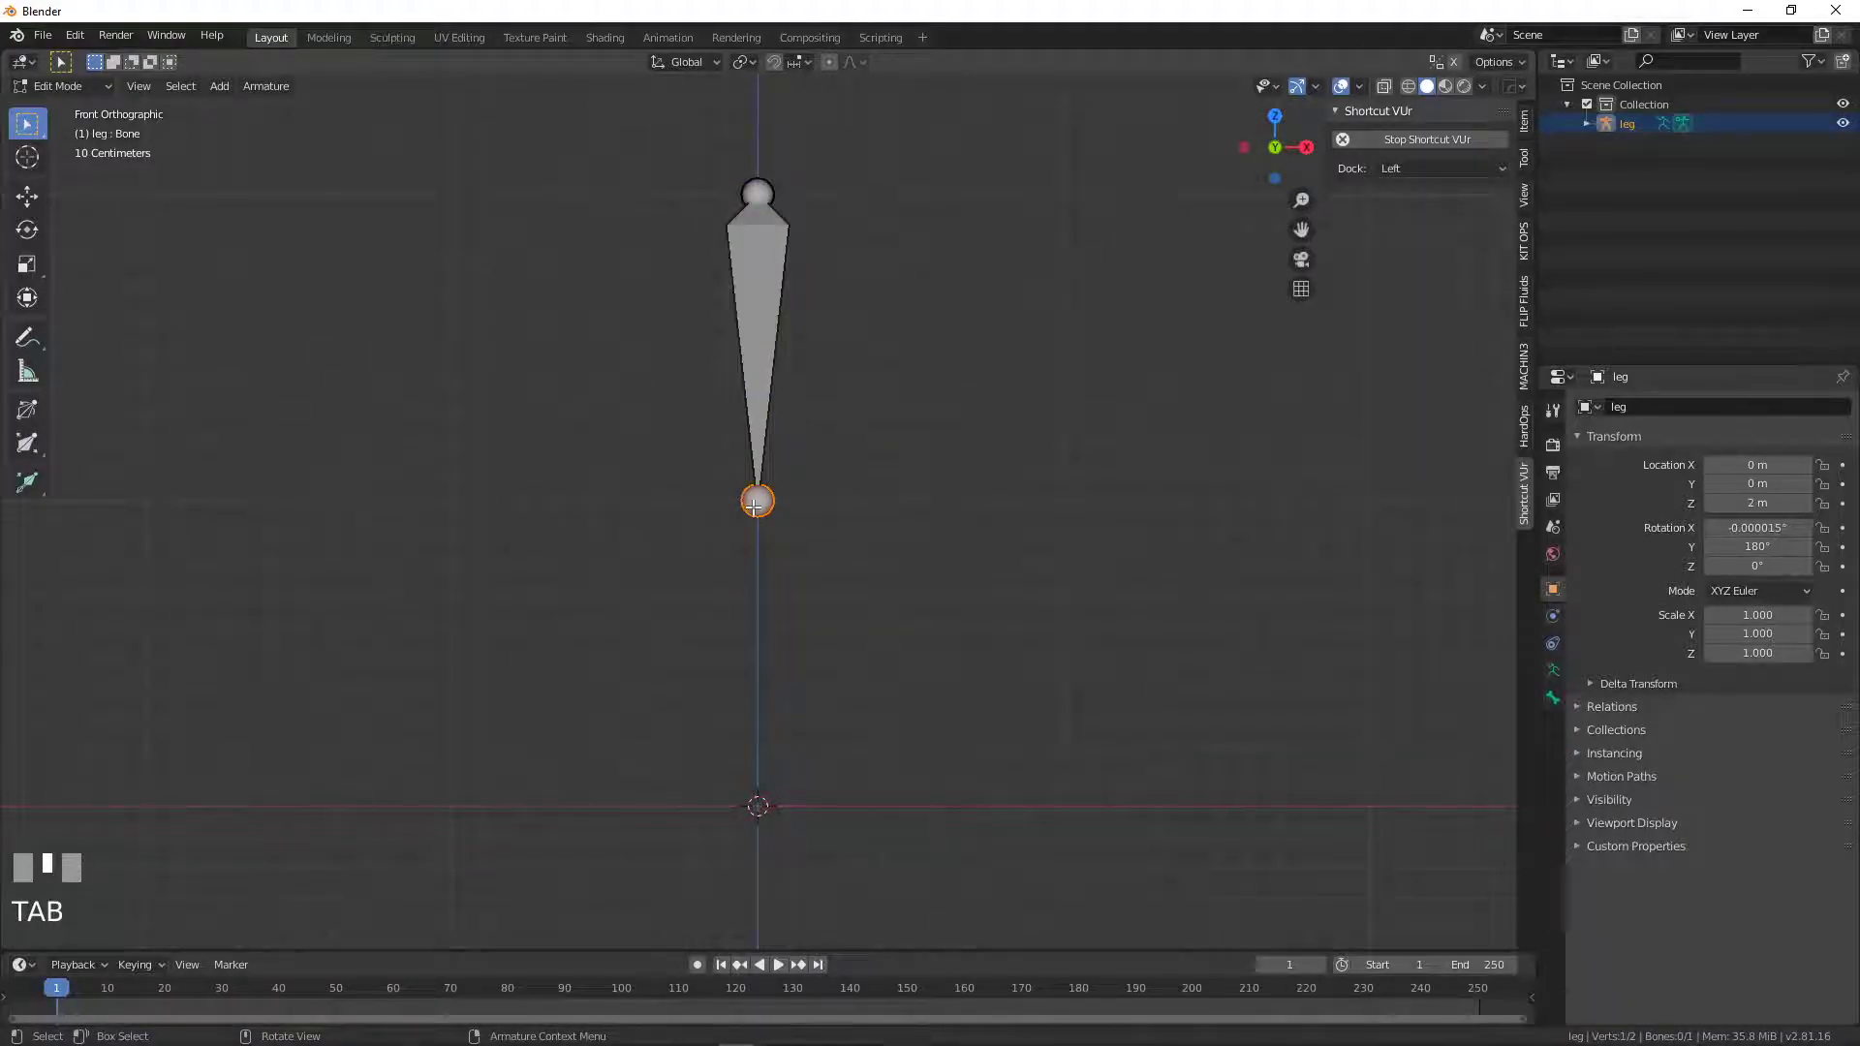
- Nudge the bone's lower tip sideways and extrude a new shin bone downward
key(g)
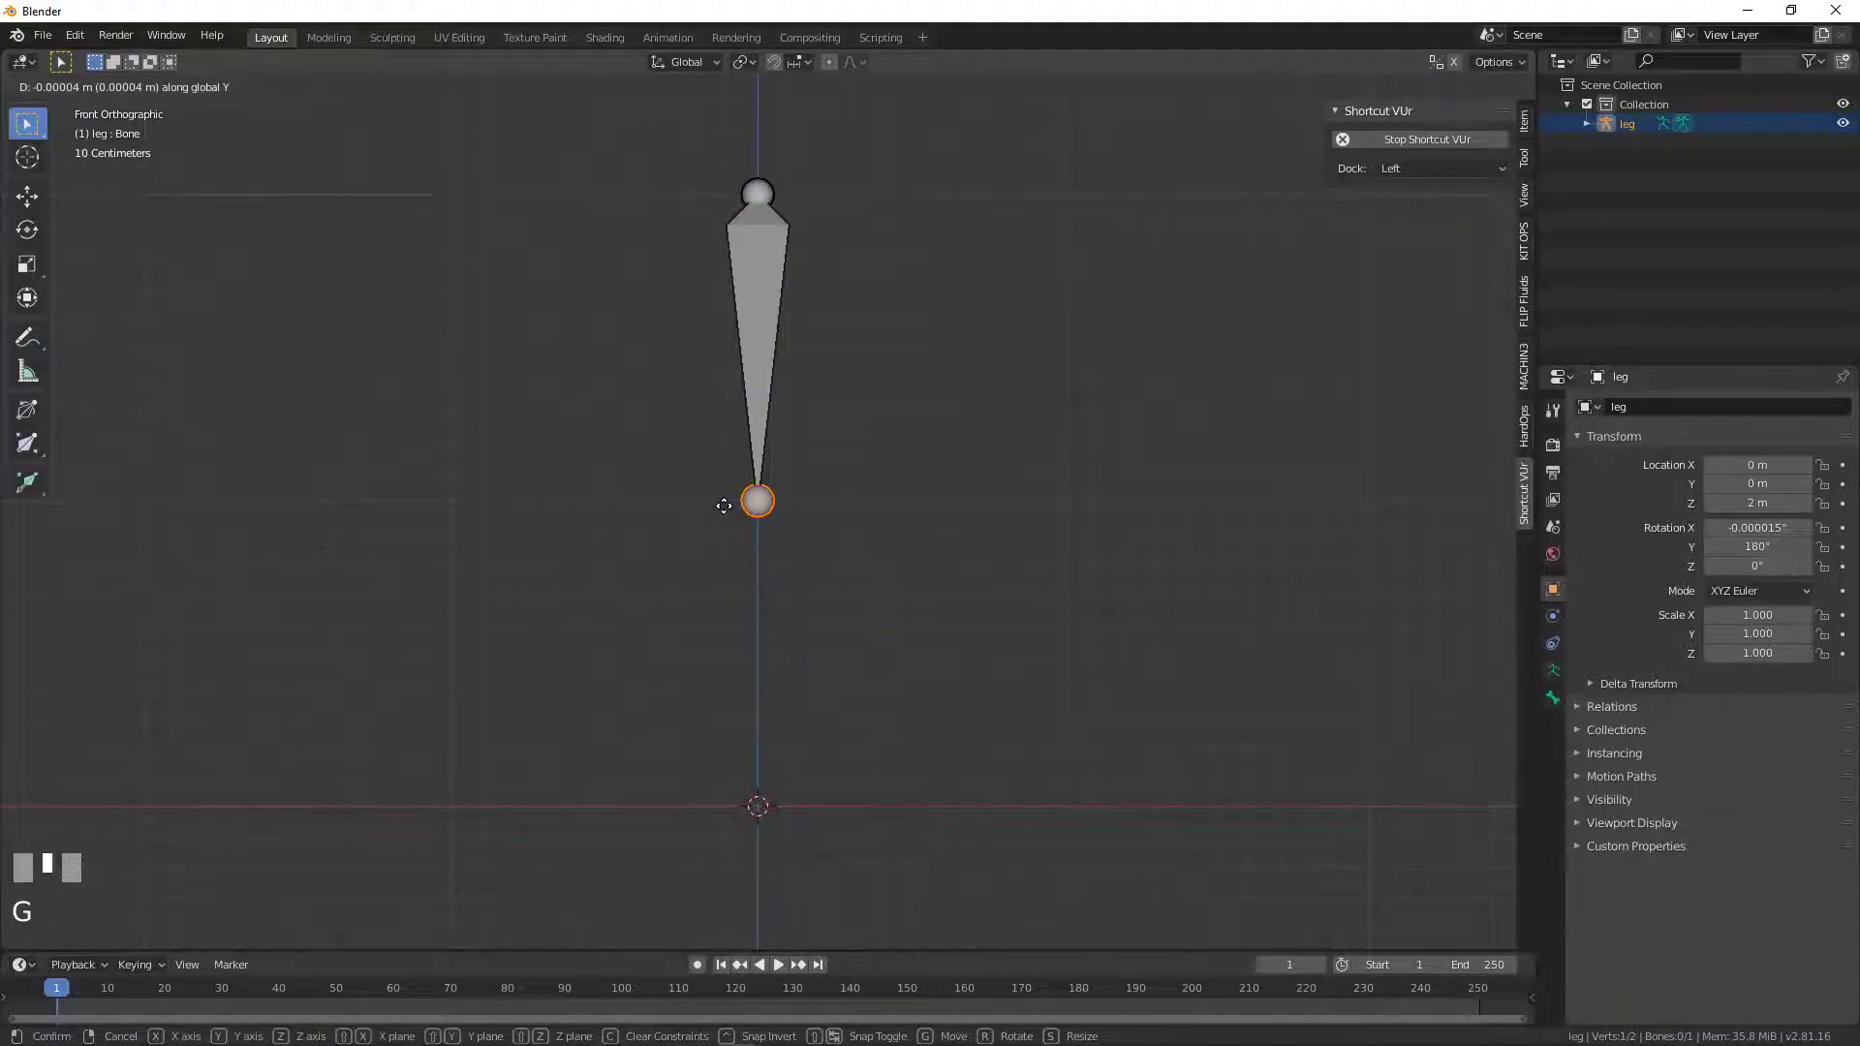
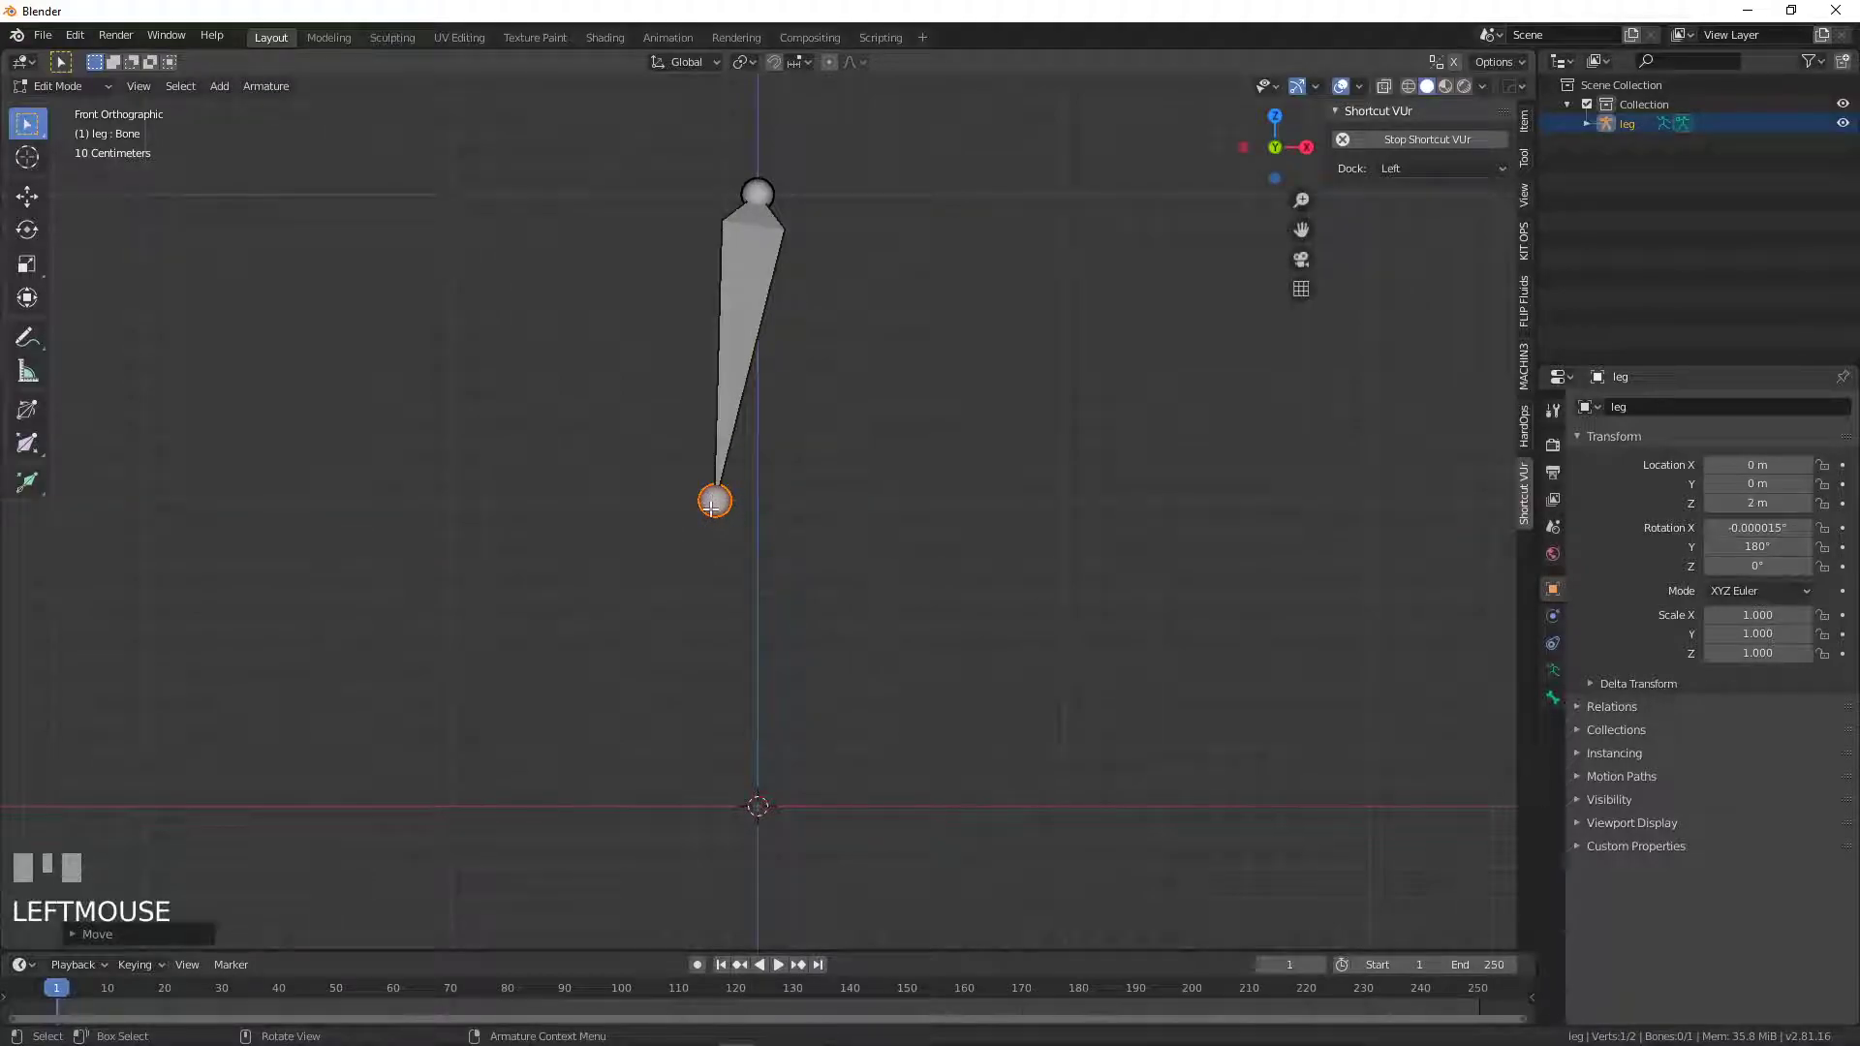
key(e)
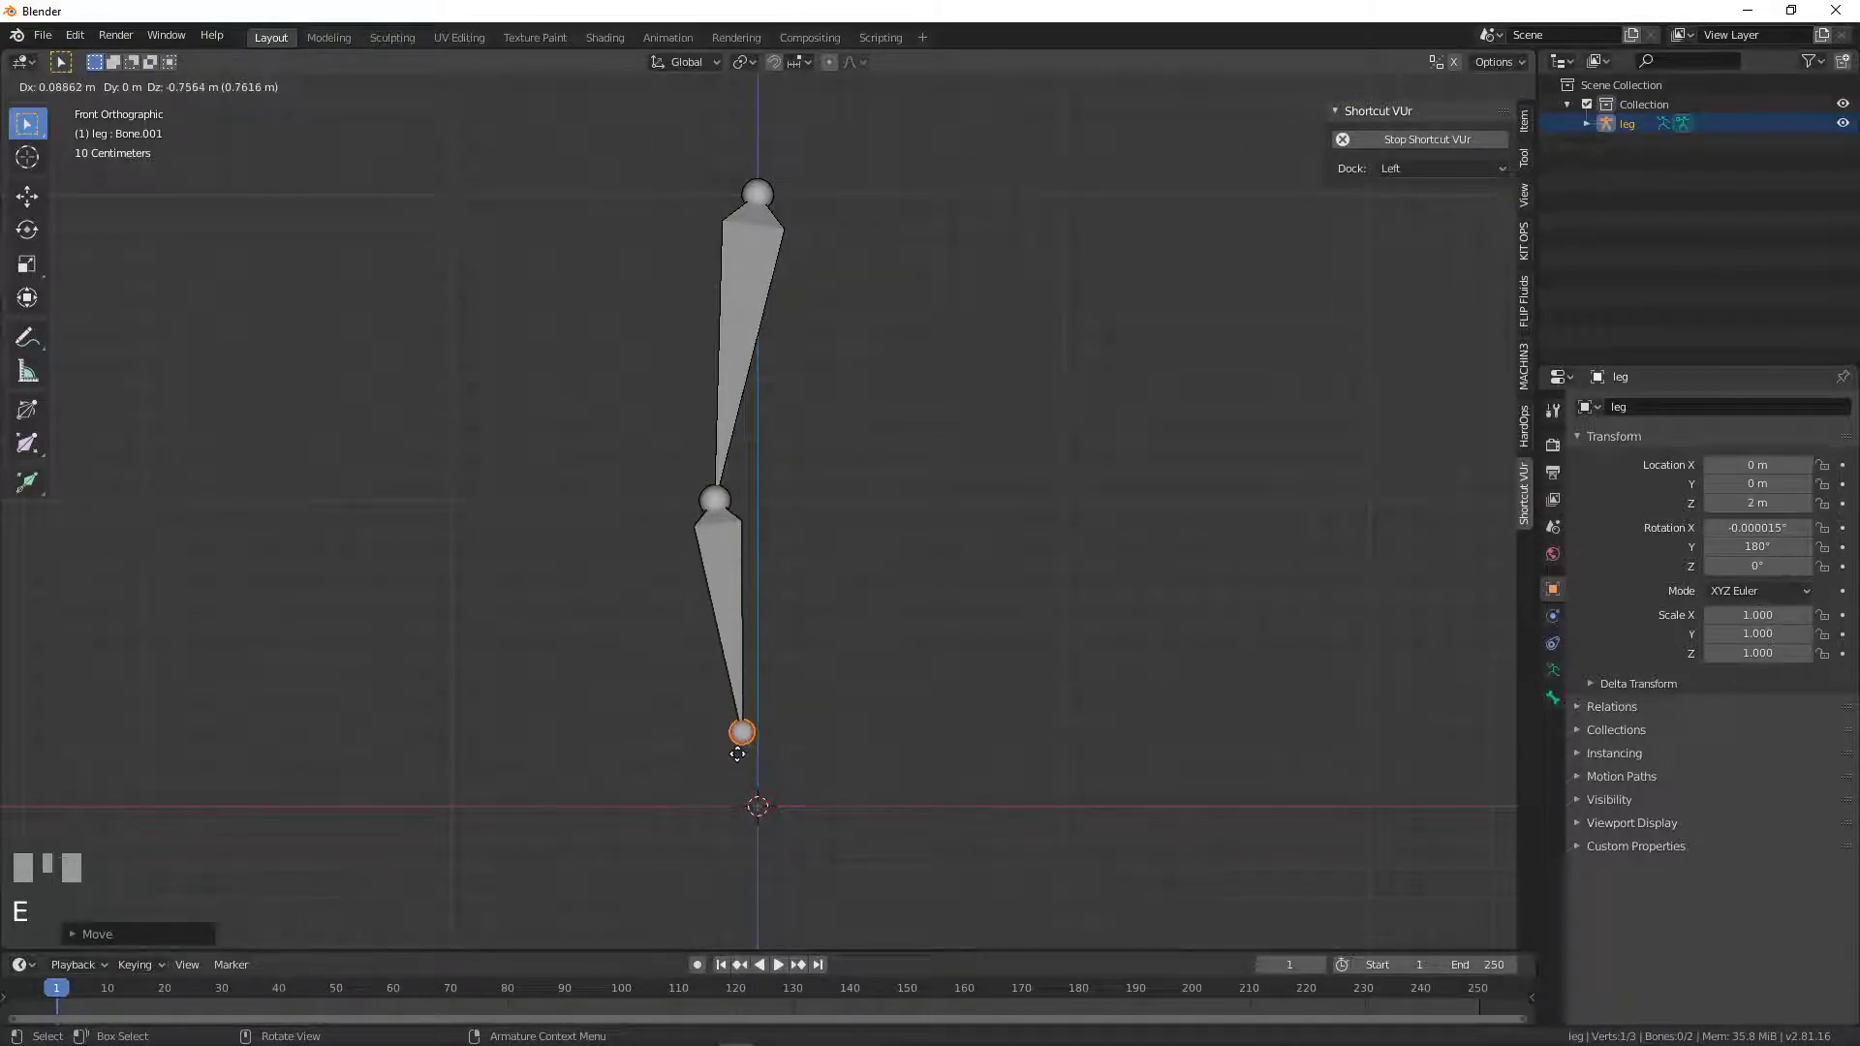
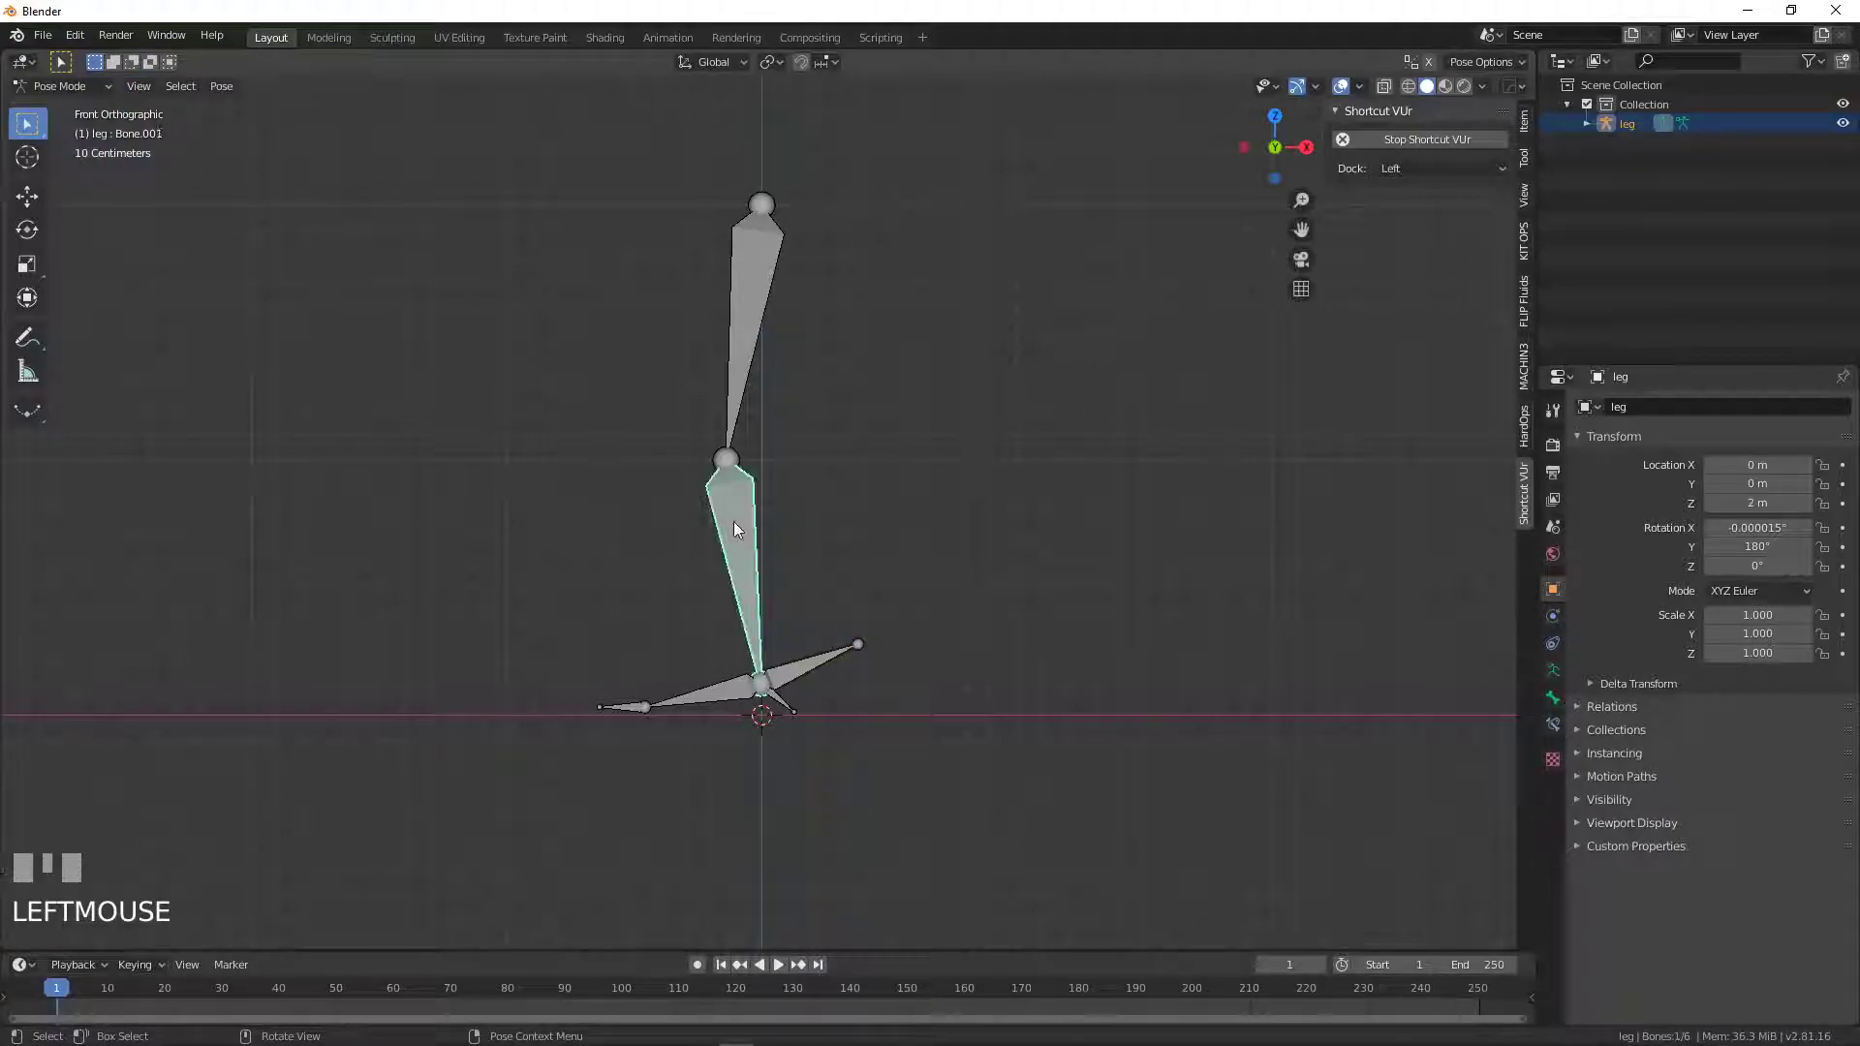
key(r)
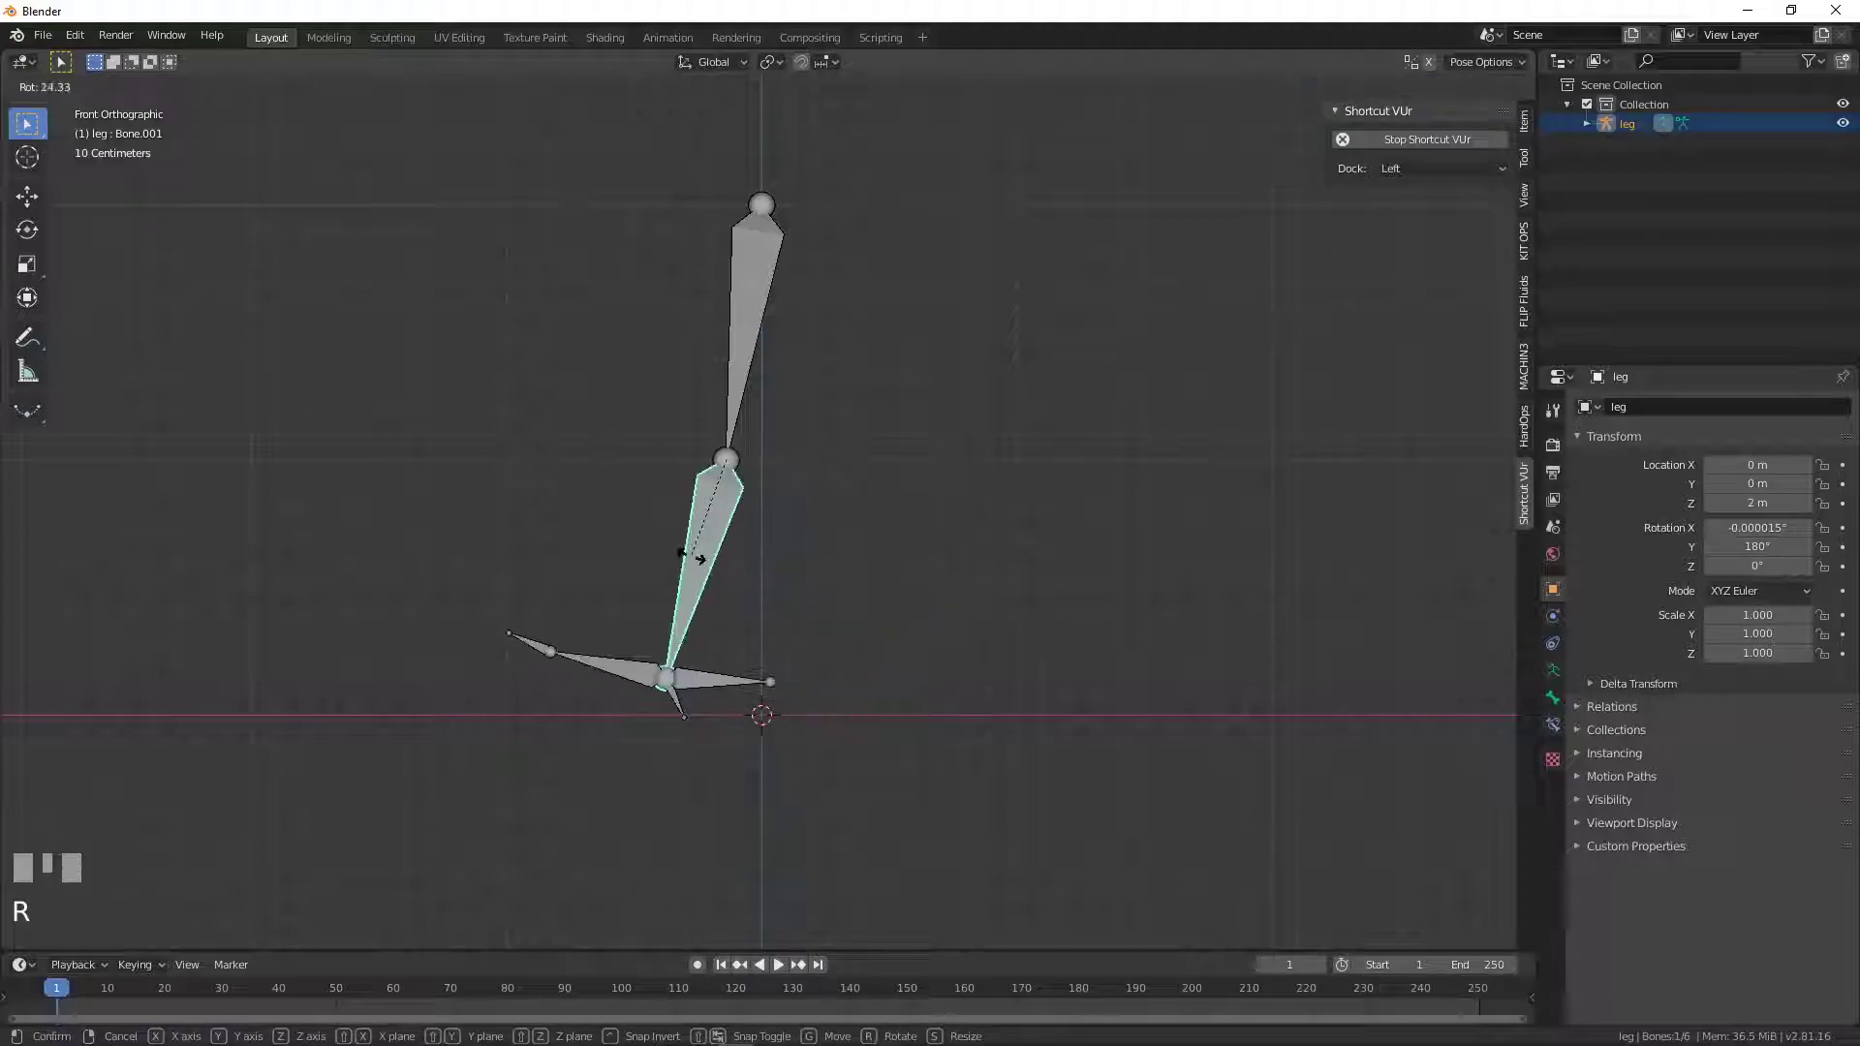
right_click(724, 569)
click(727, 700)
key(r)
right_click(723, 702)
drag(1463, 72, 732, 725)
key(g)
right_click(731, 724)
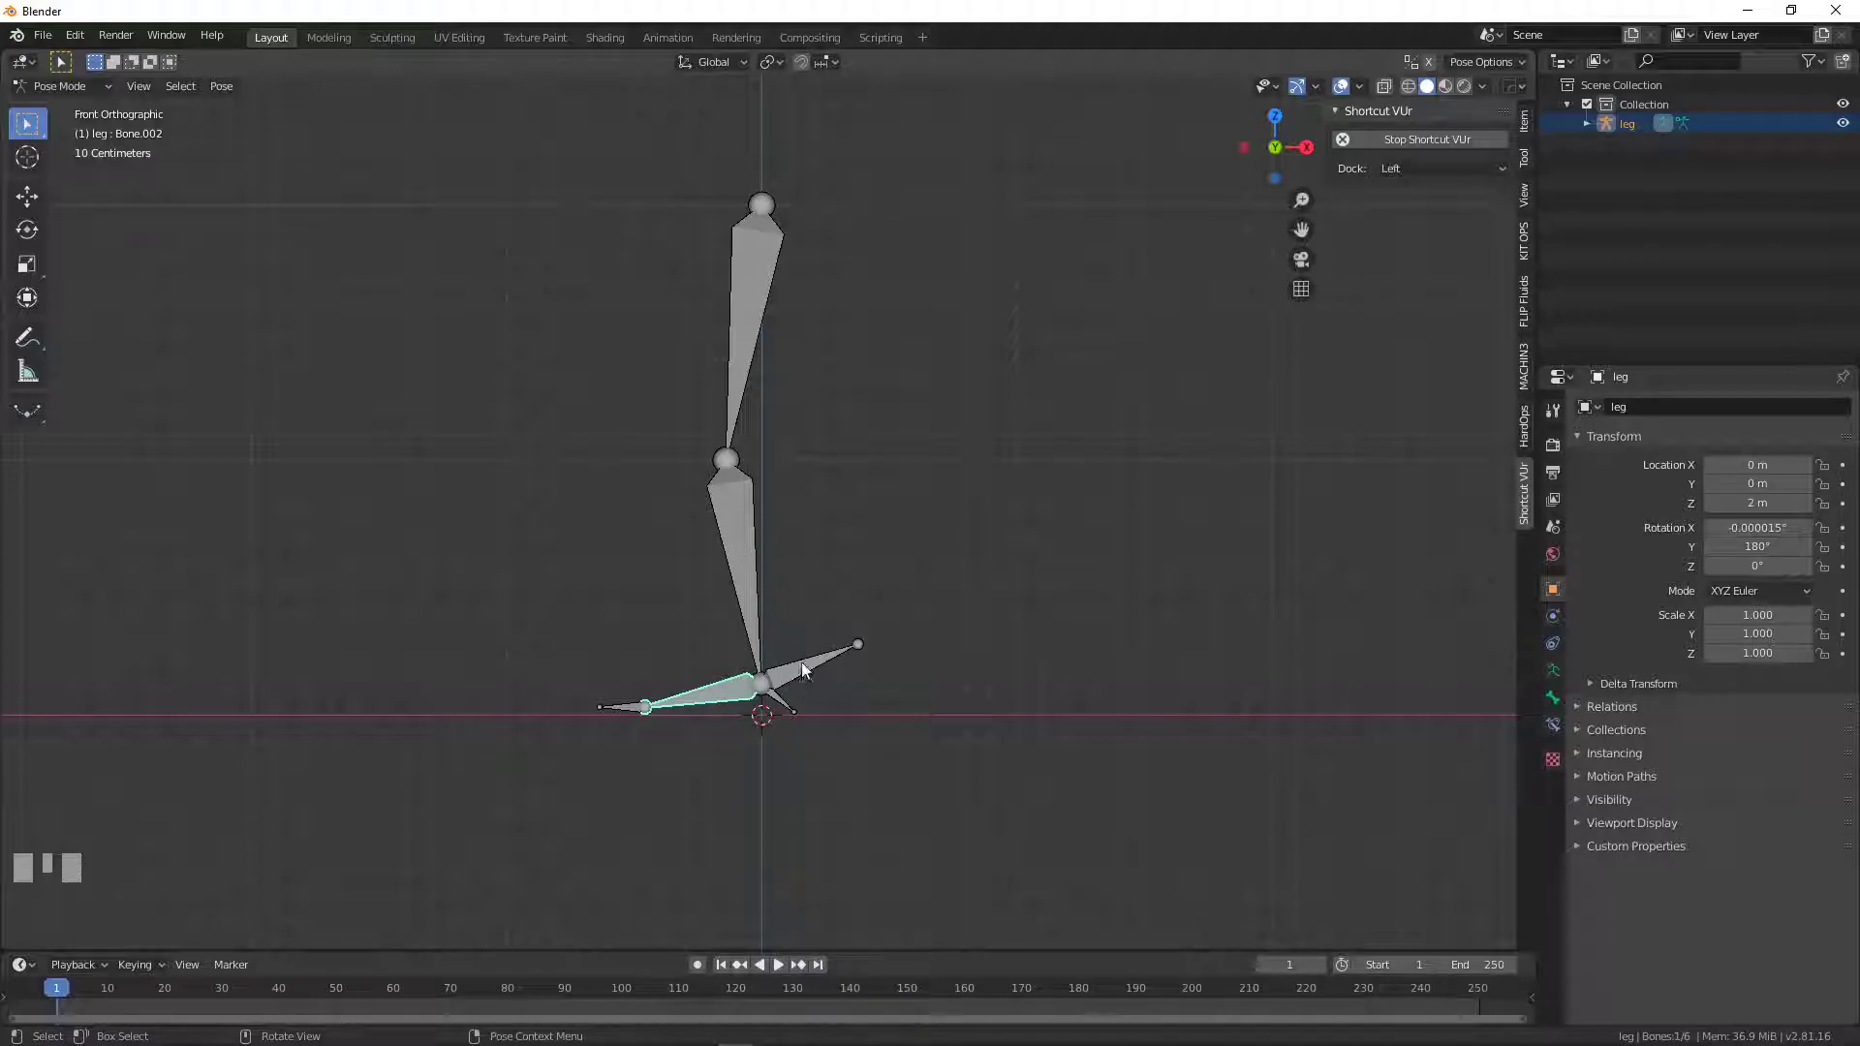
click(806, 670)
drag(66, 94, 1557, 699)
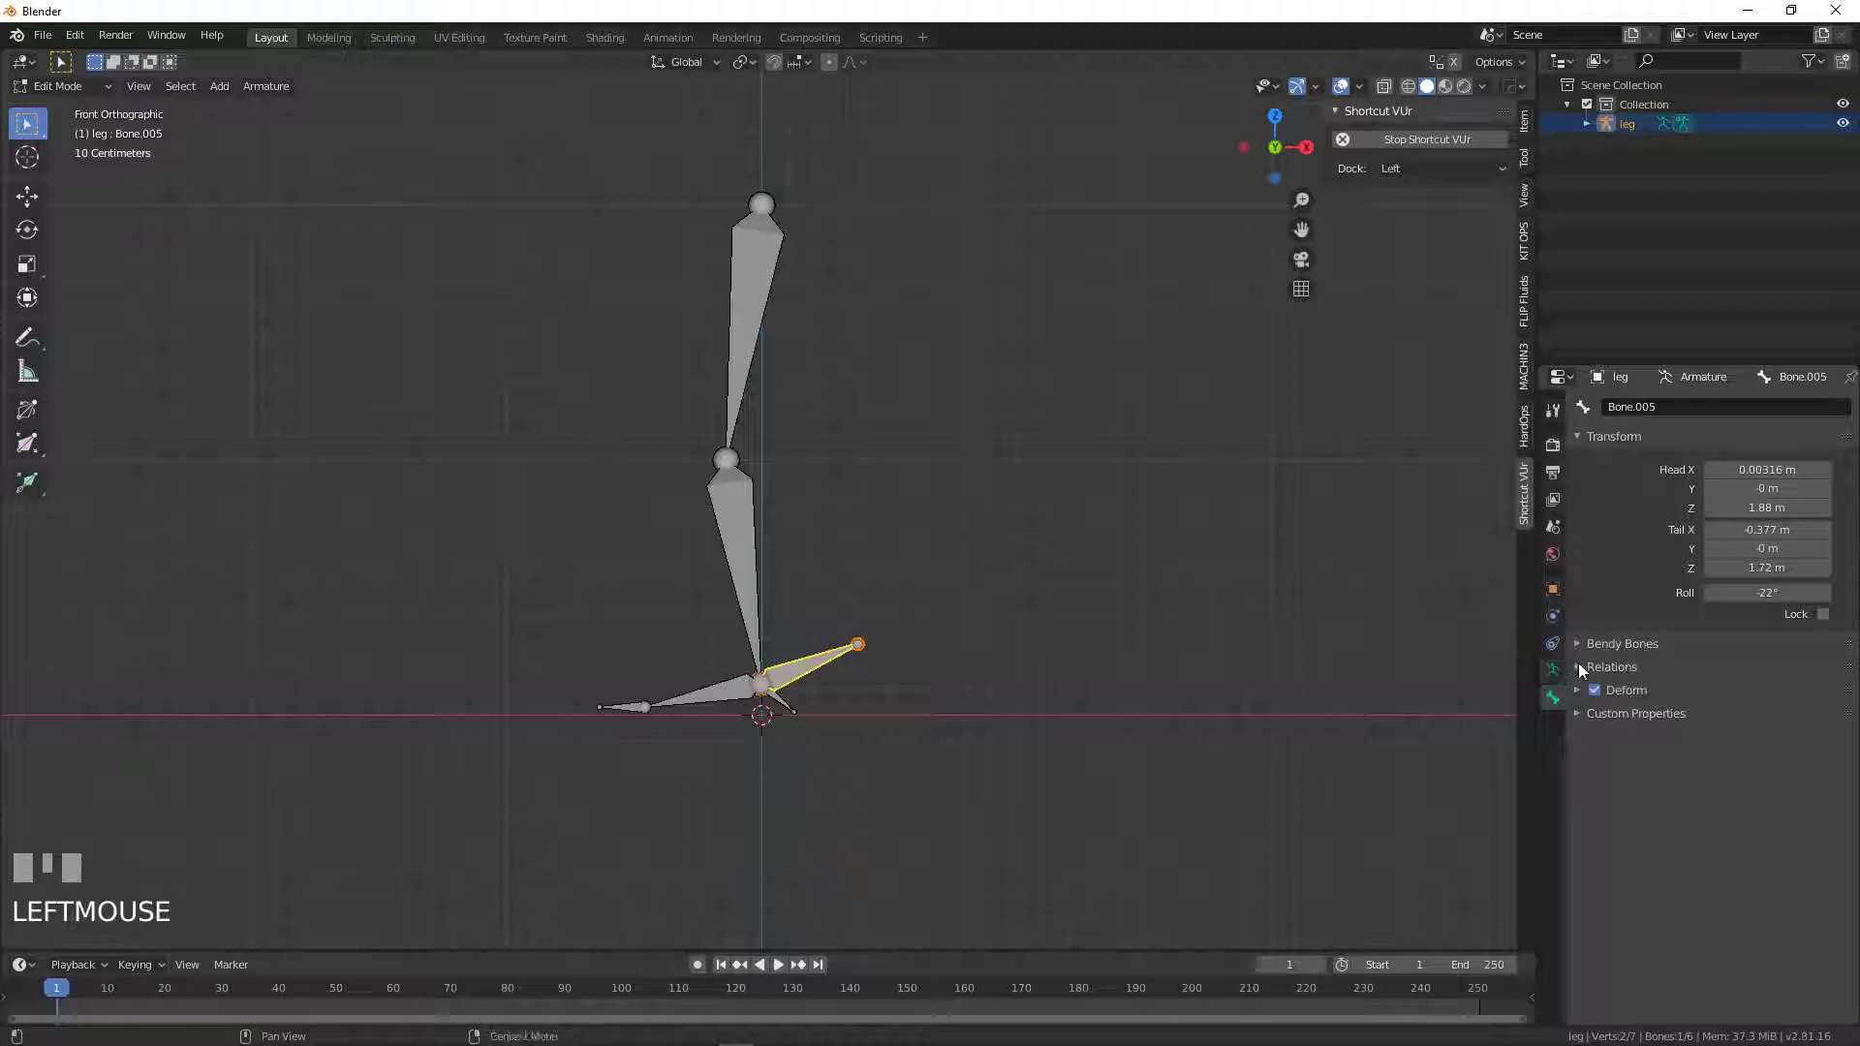
- Clear Bone.005's Parent field in Bone Properties Relations so it leaves the chain
click(1586, 670)
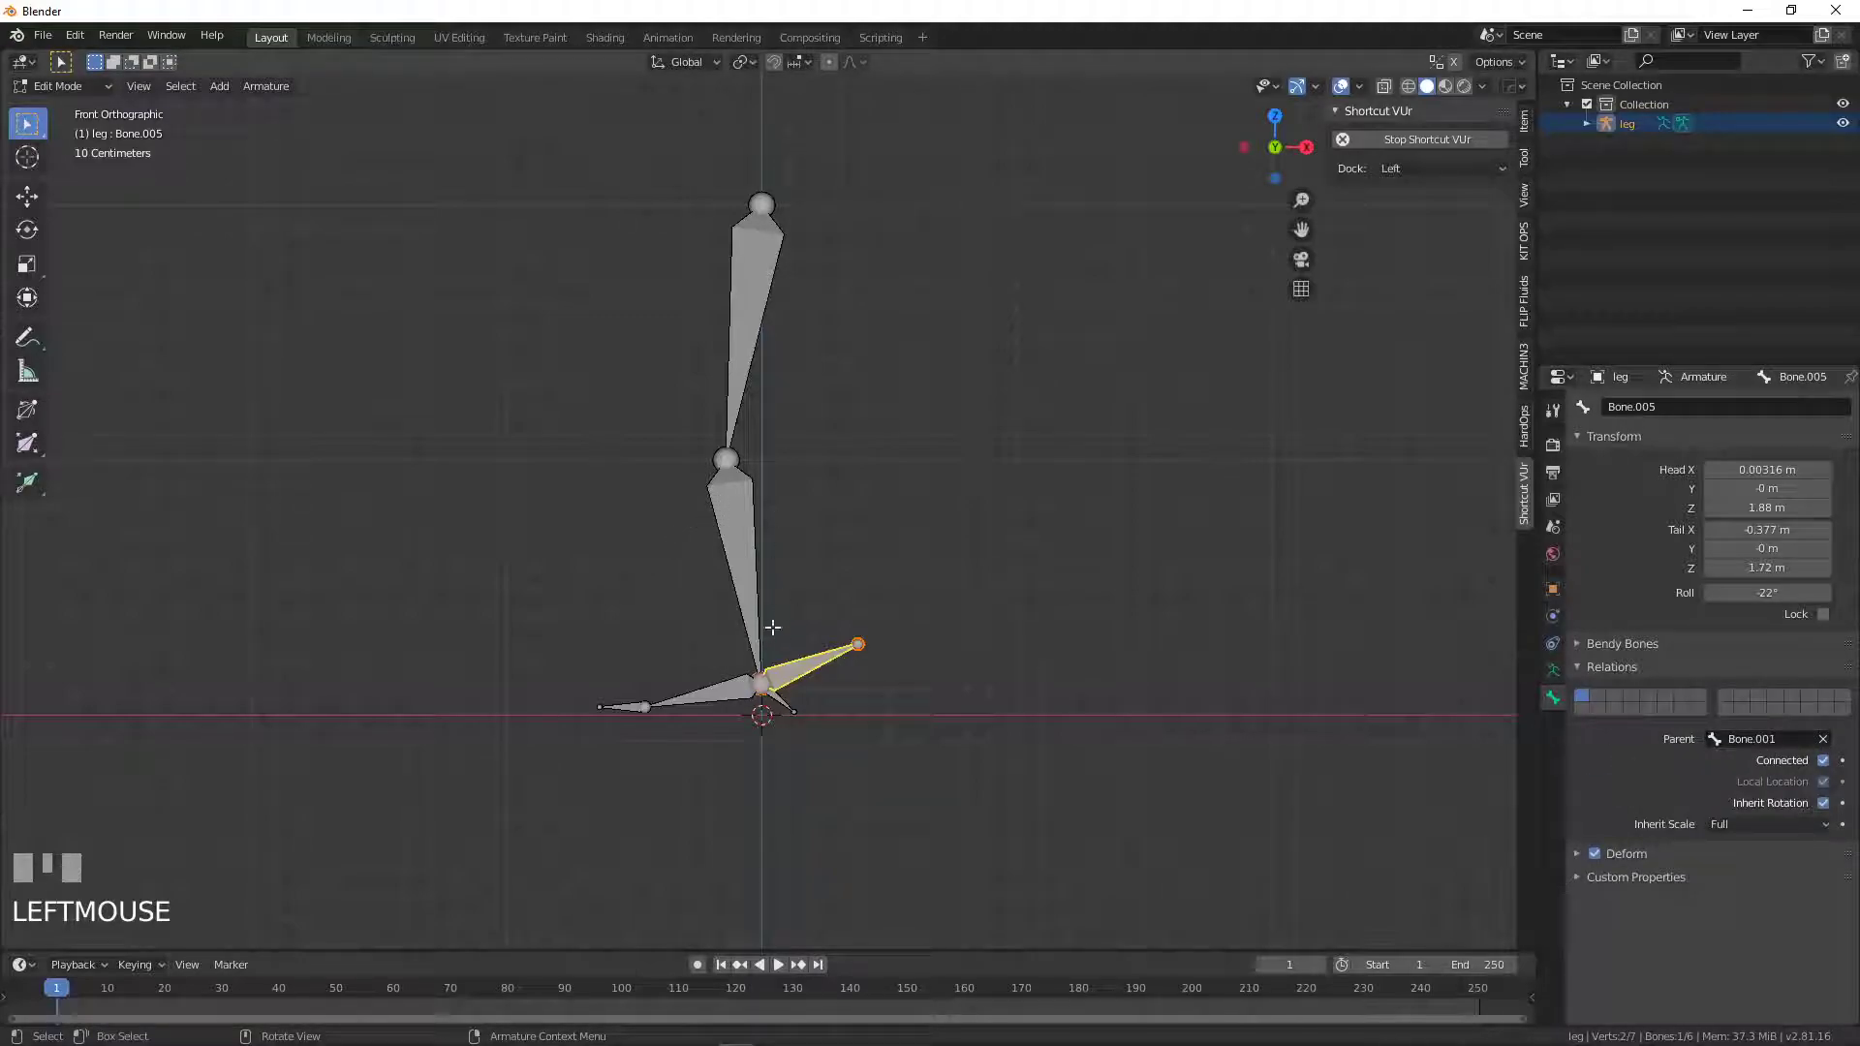
click(1829, 743)
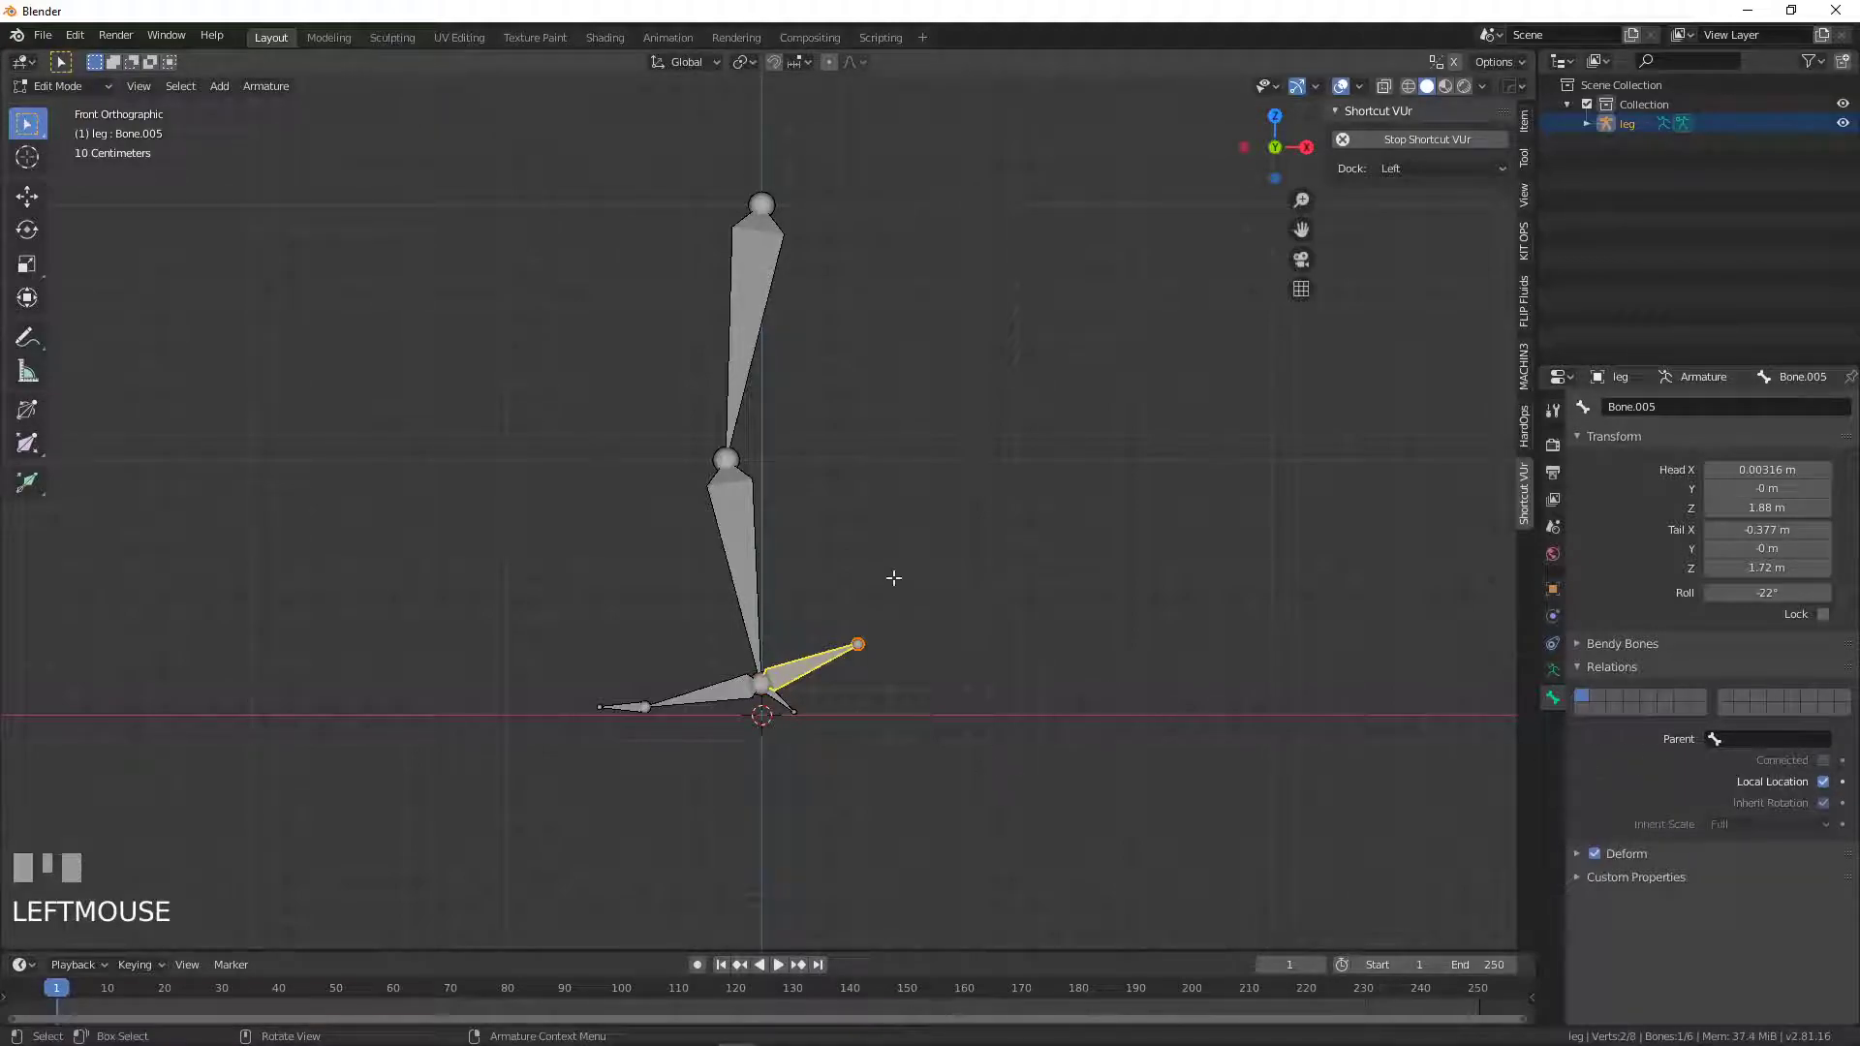
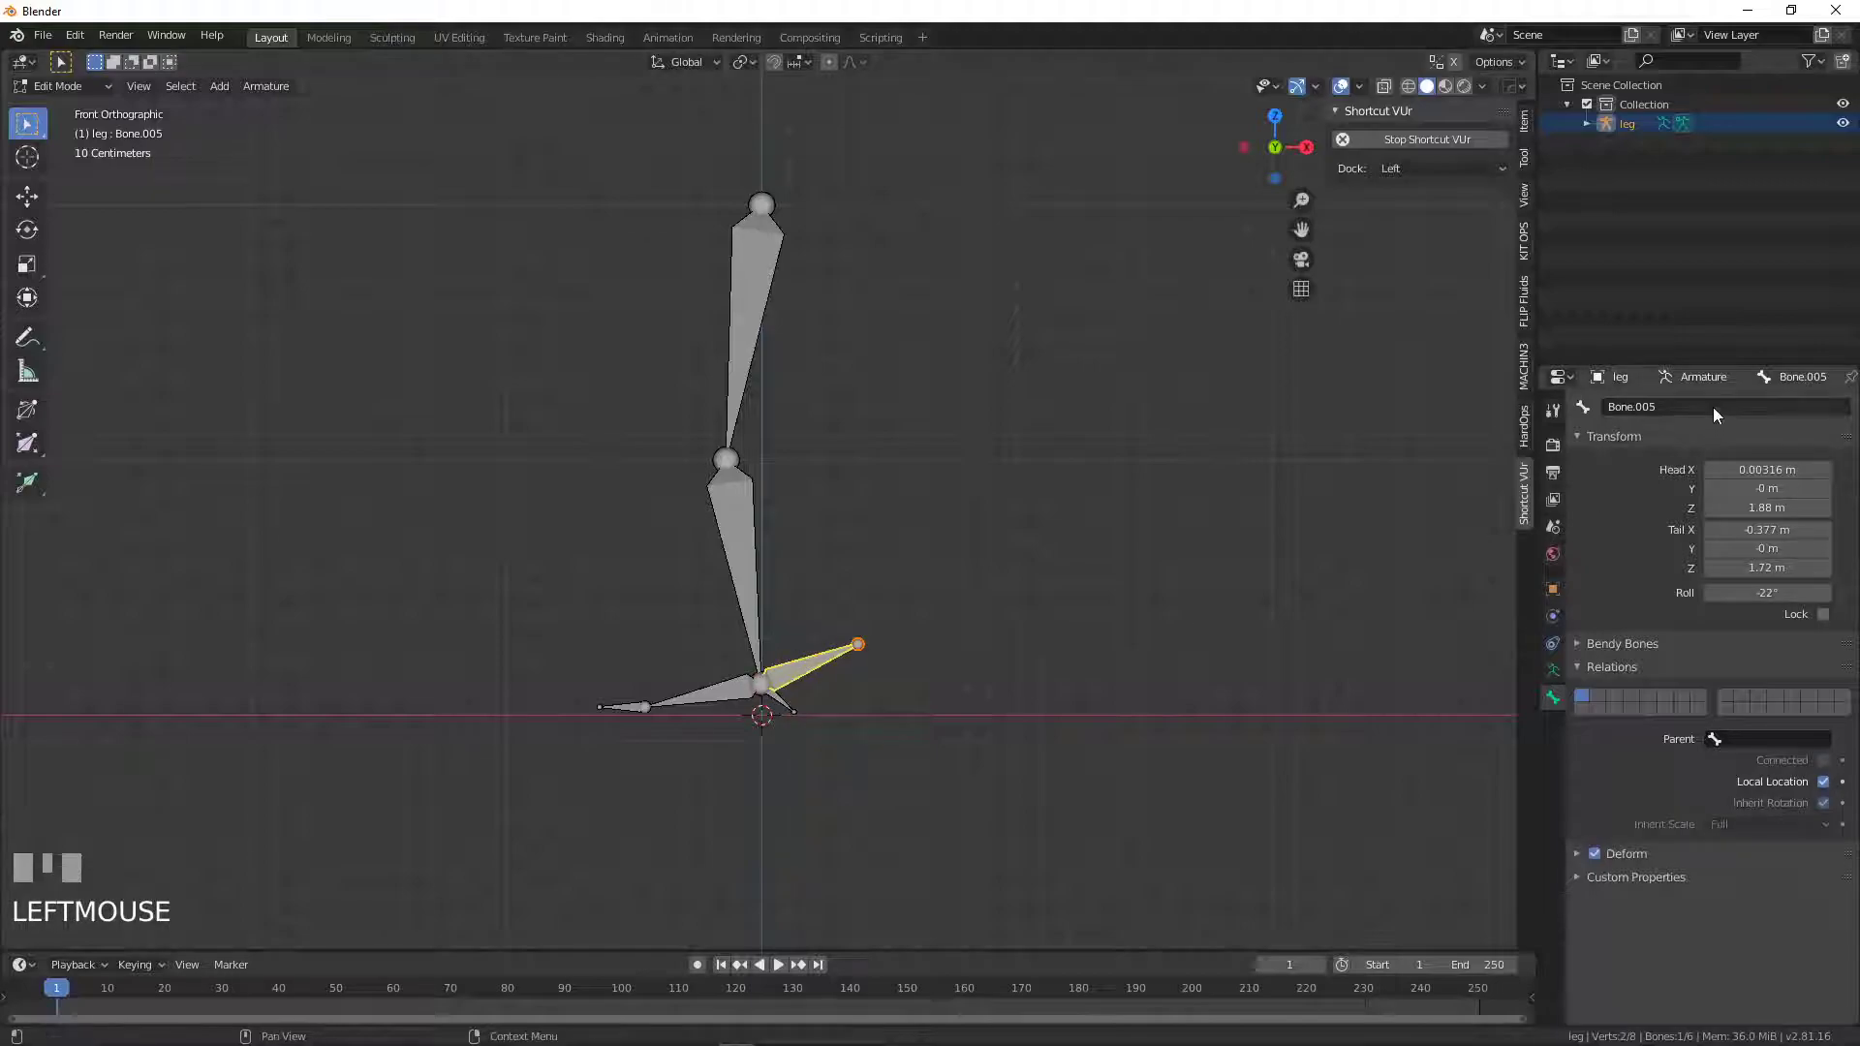
- Rename Bone.005 to legIK.l and expand the leg's bone hierarchy in the outliner
drag(1718, 414, 1593, 128)
key(Return)
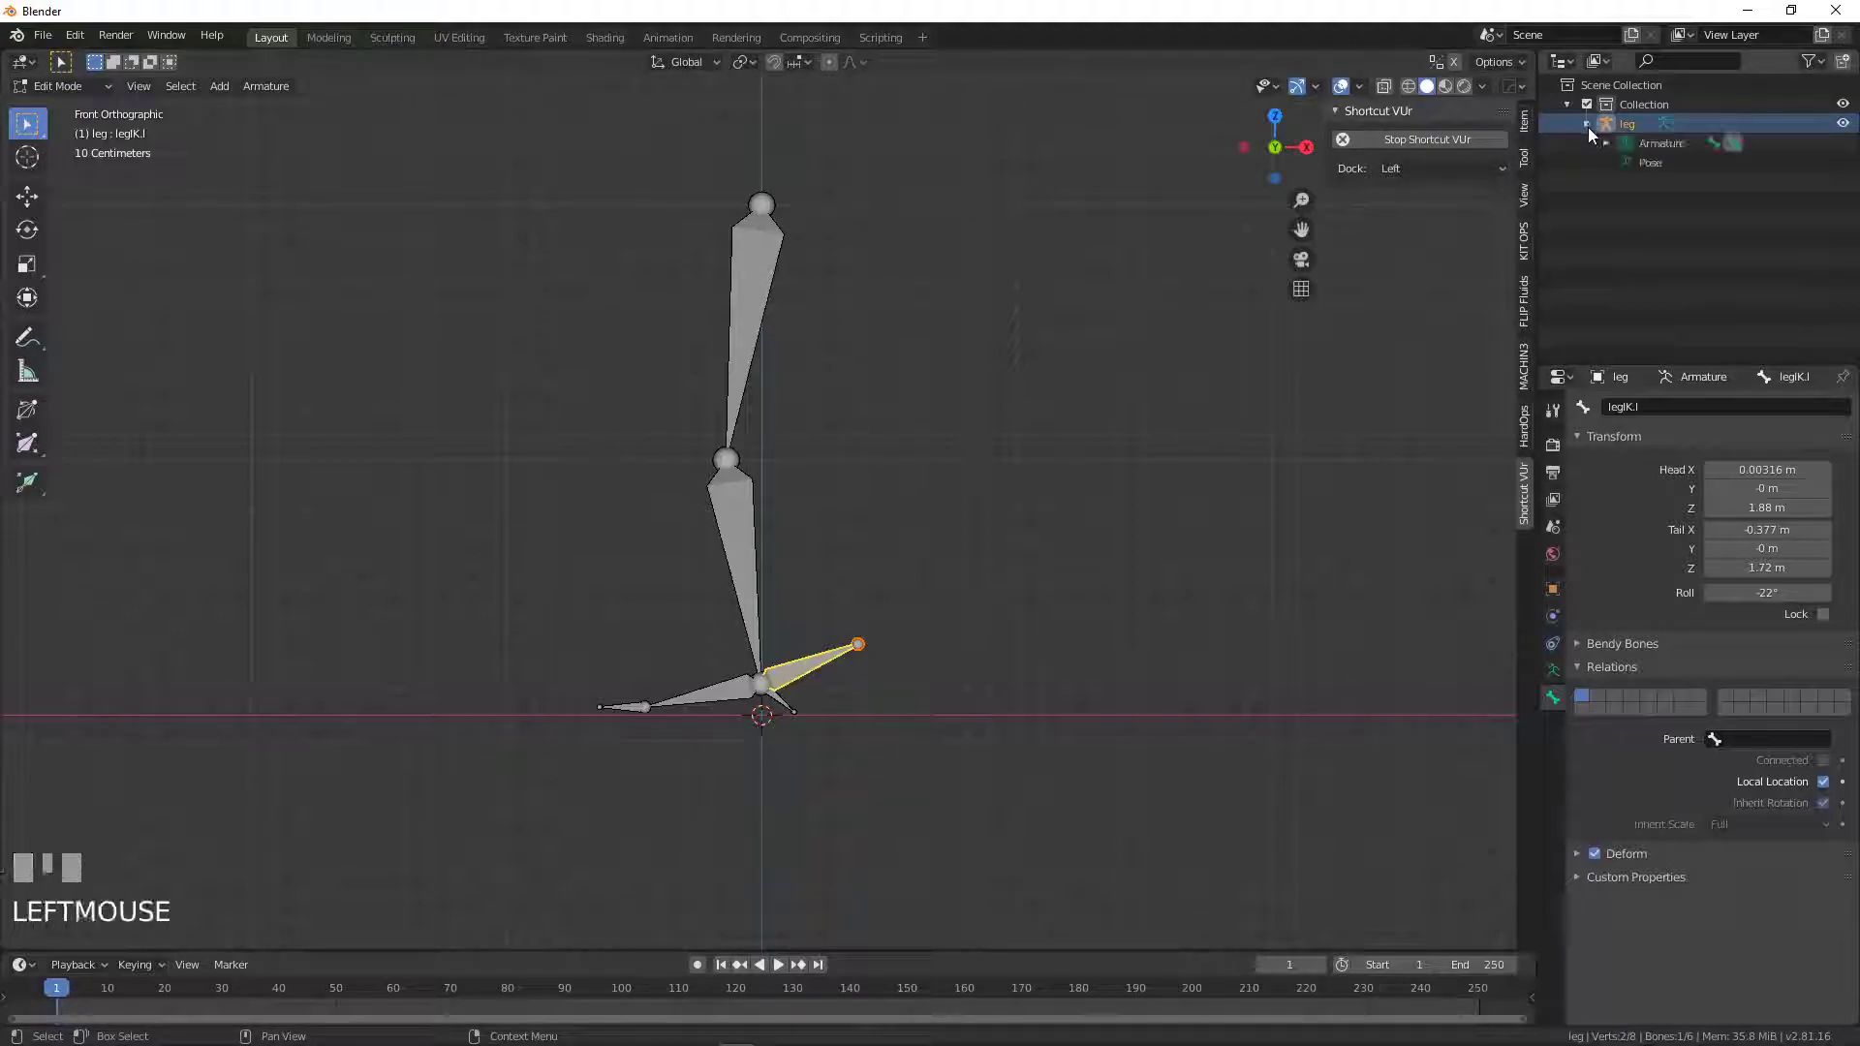
click(1613, 148)
click(1637, 167)
click(1646, 186)
click(1669, 210)
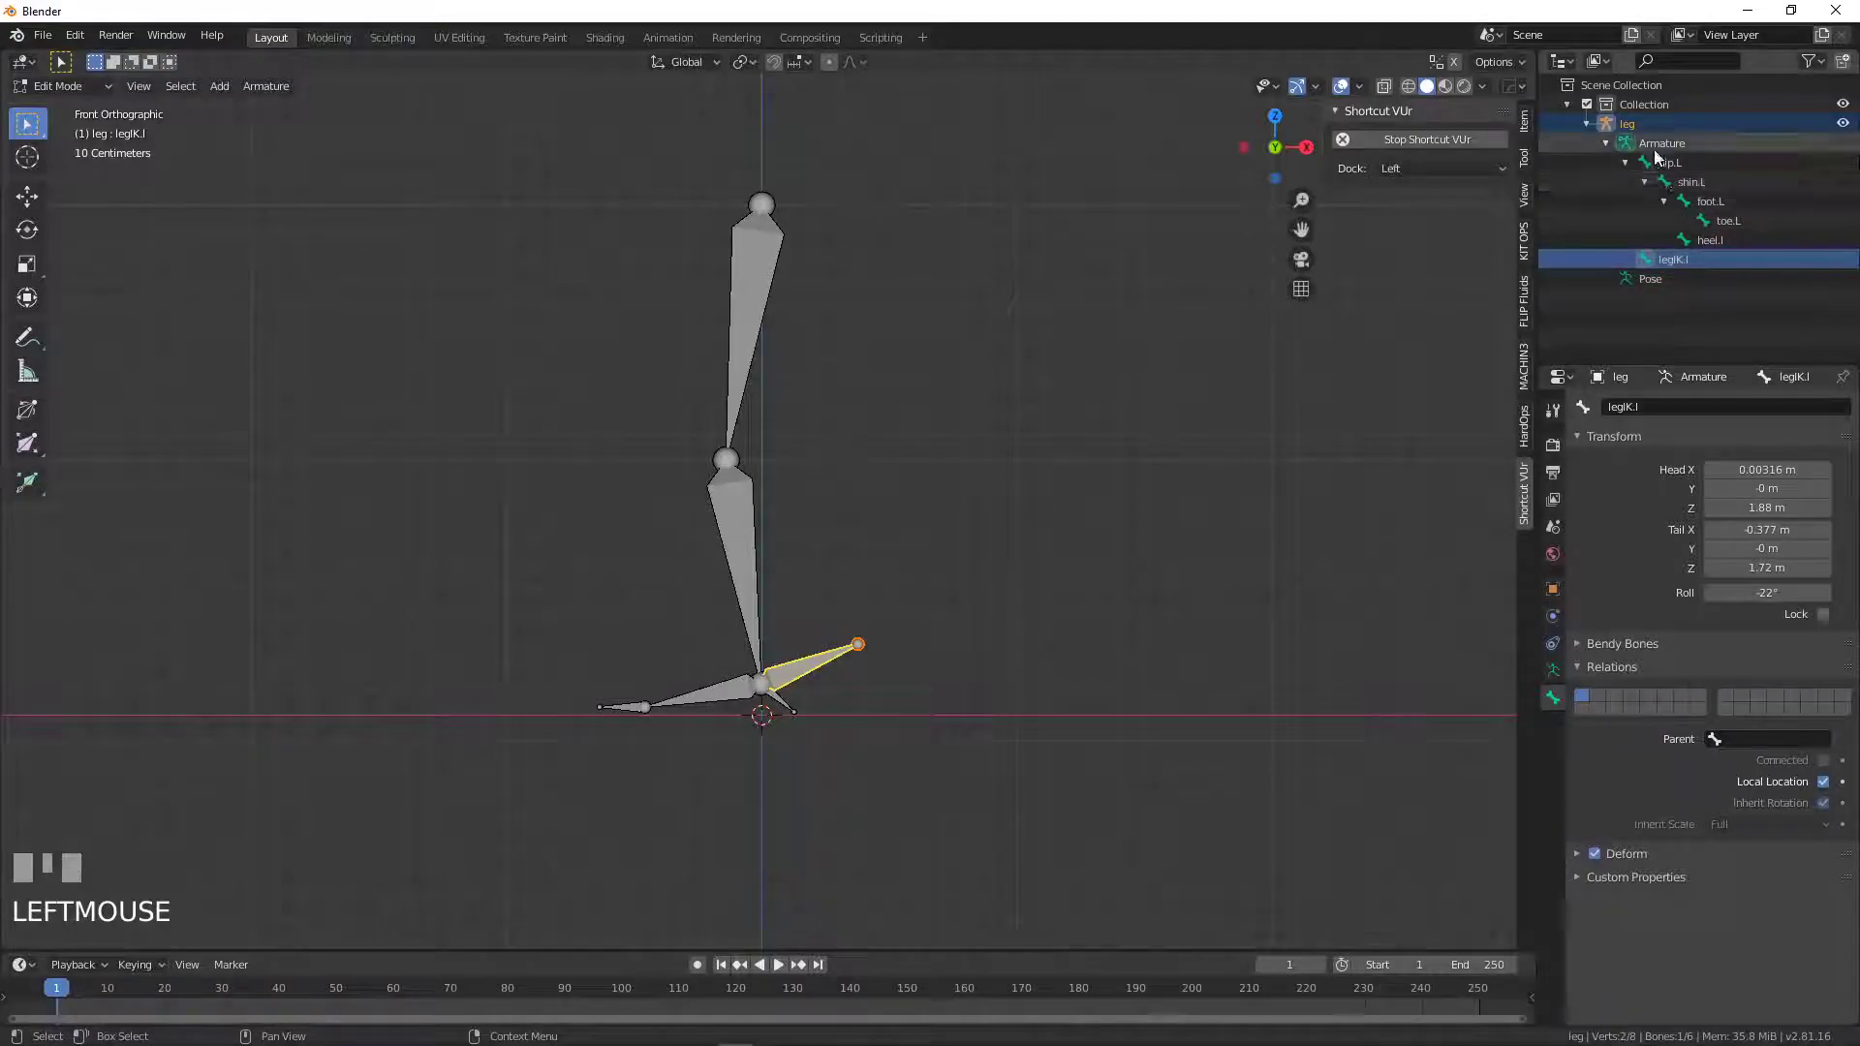
- Switch the armature to Pose Mode and test-rotate the shin.L bone, cancelling the rotations
click(1557, 684)
drag(1640, 416, 906, 682)
key(Return)
key(g)
right_click(906, 682)
click(769, 610)
key(r)
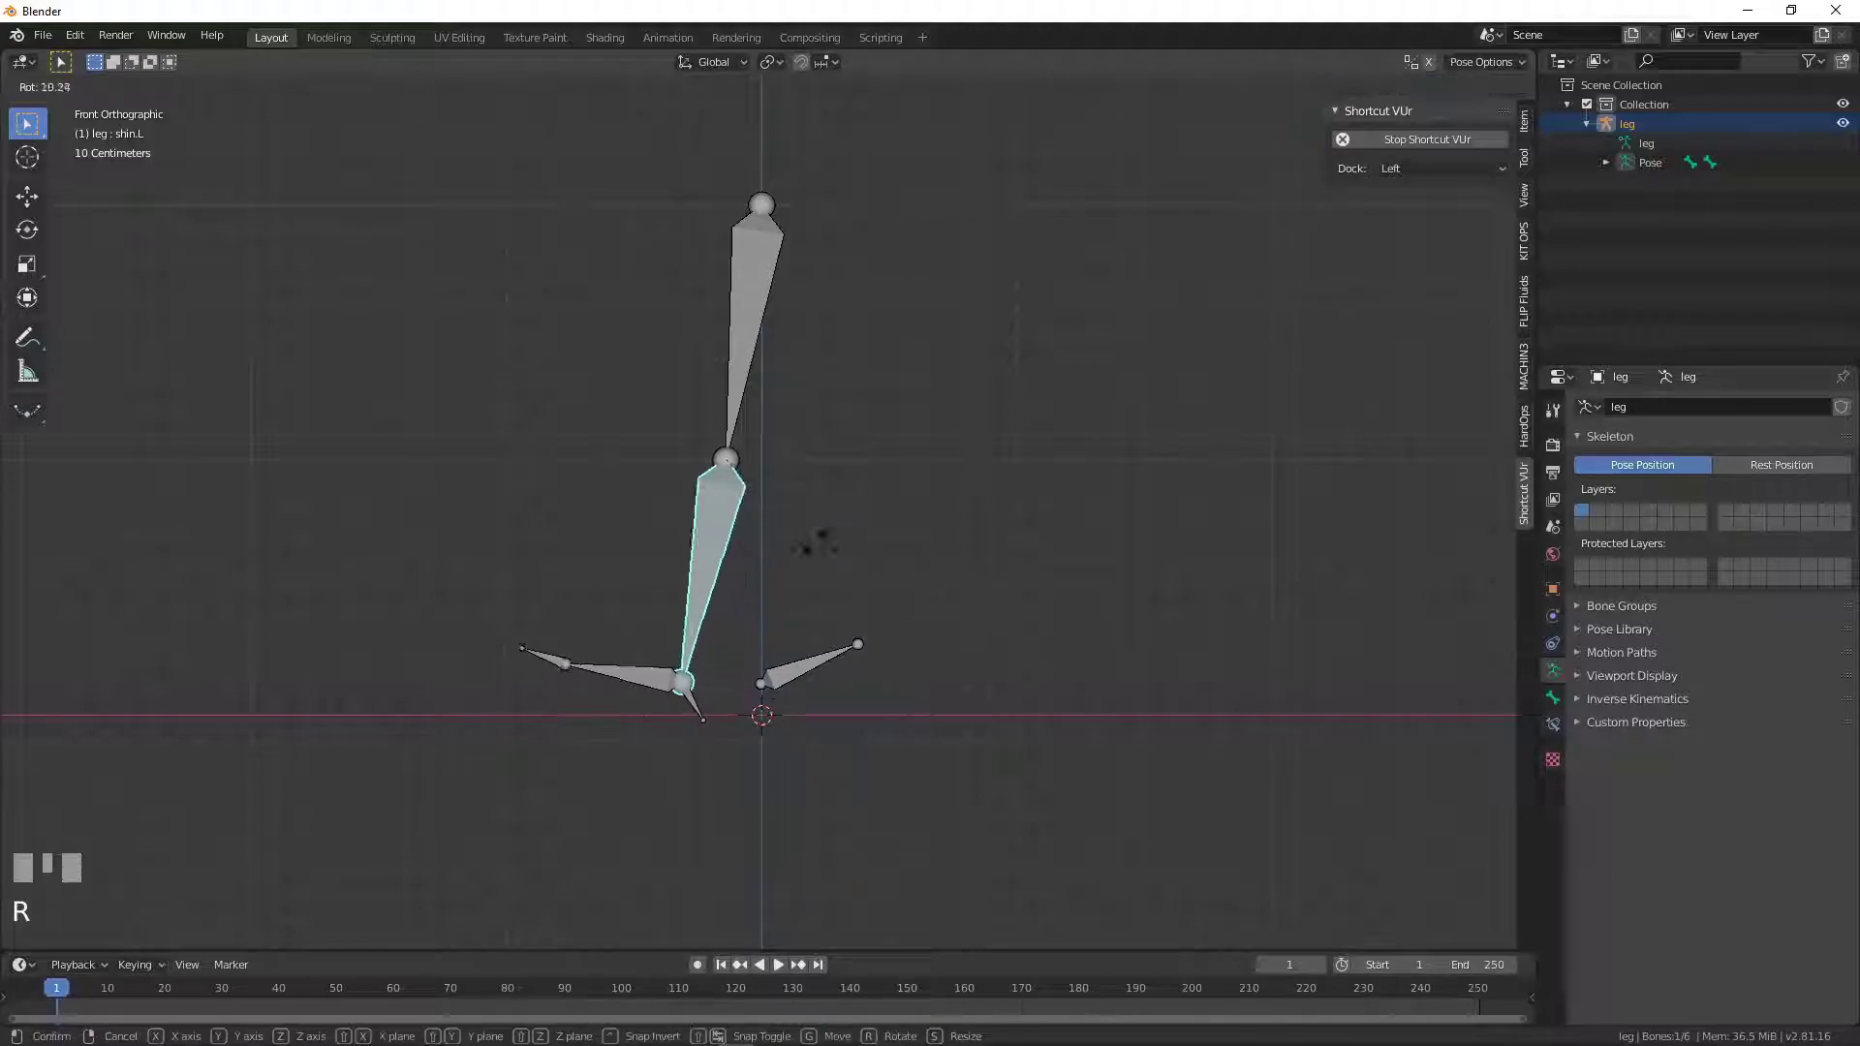
right_click(707, 573)
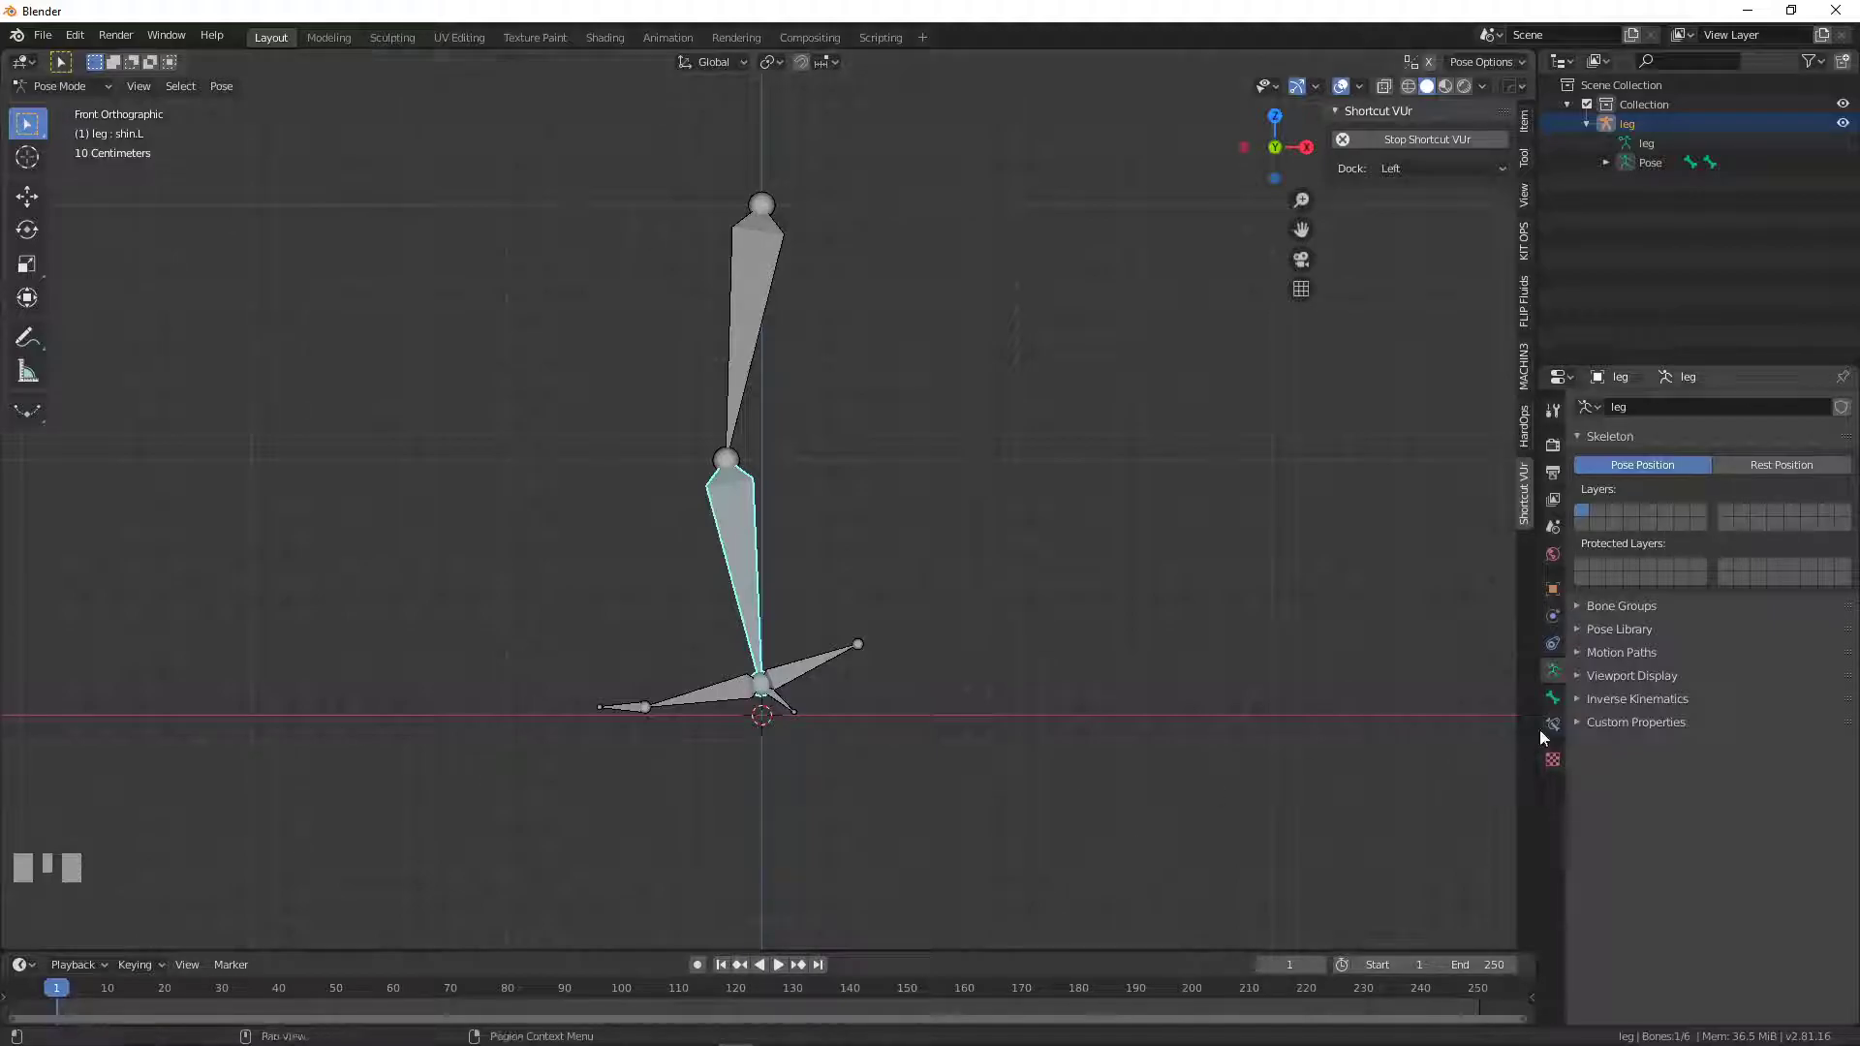
- Add an Inverse Kinematics constraint to shin.L targeting armature leg, bone legIK.l
click(1564, 732)
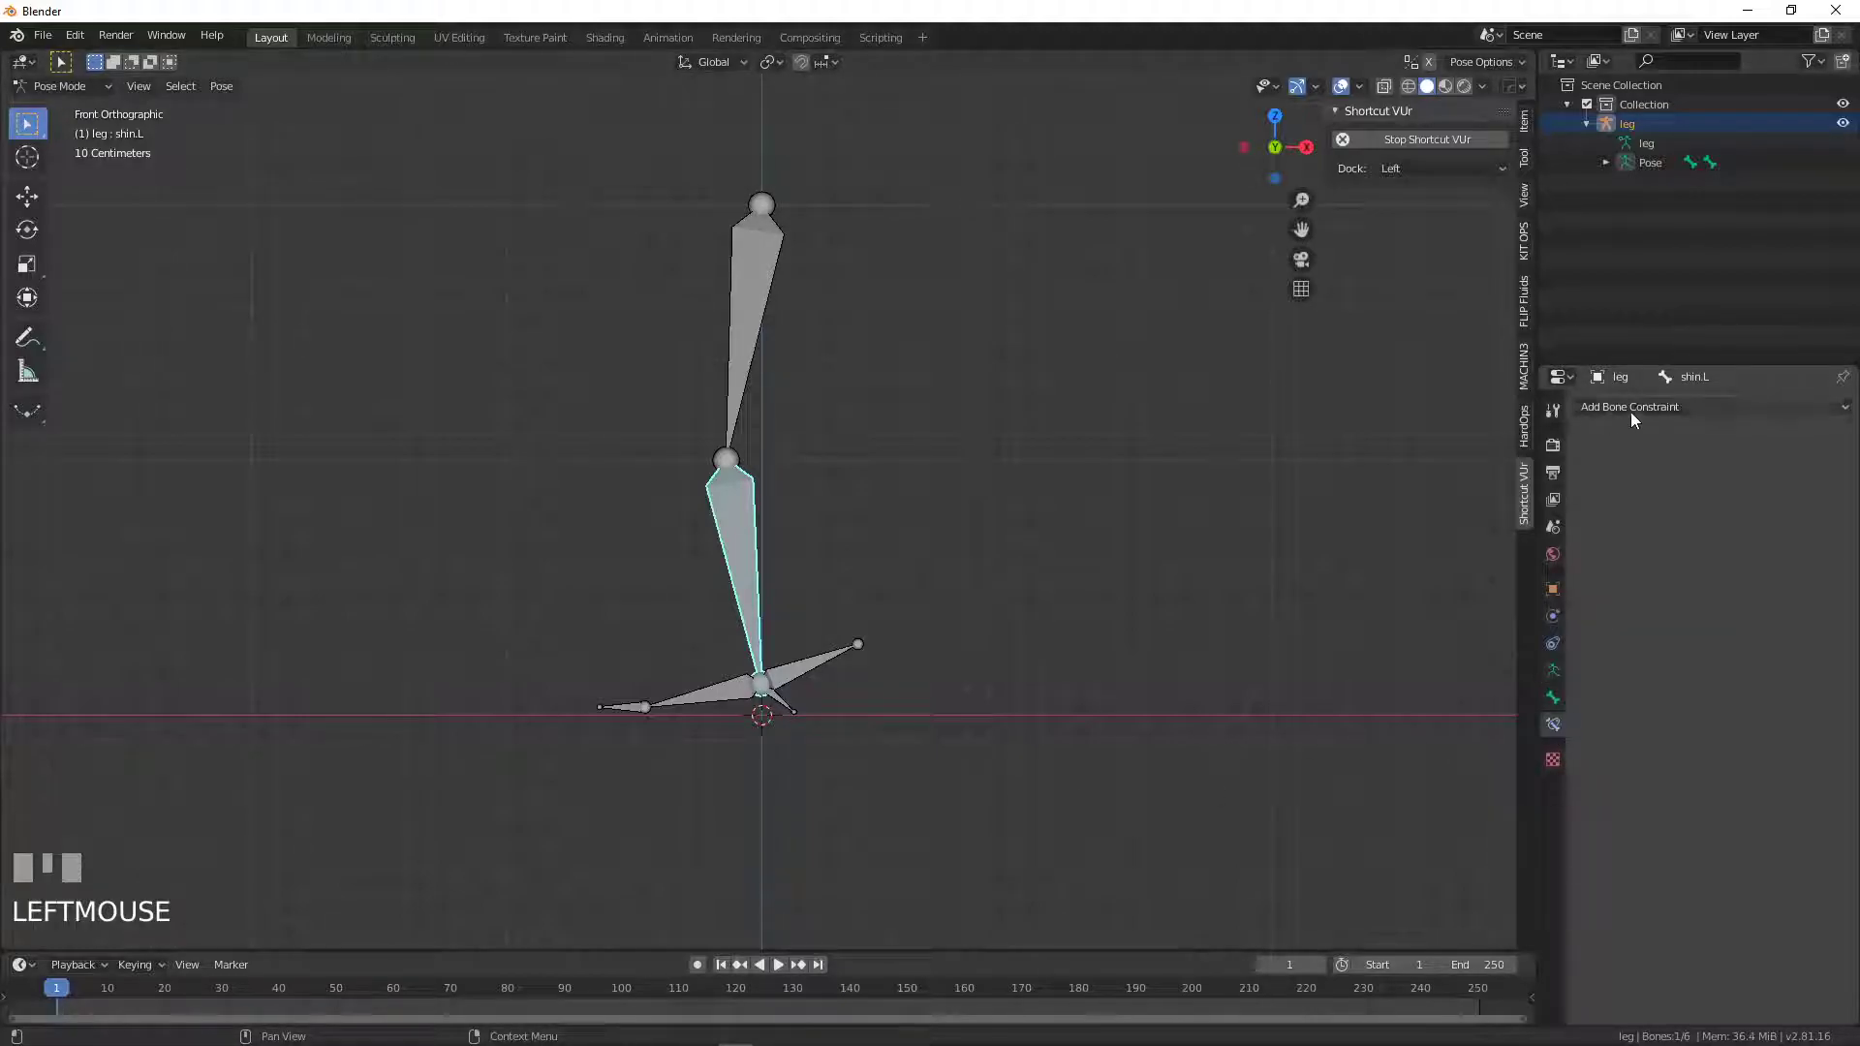
drag(1638, 420, 822, 671)
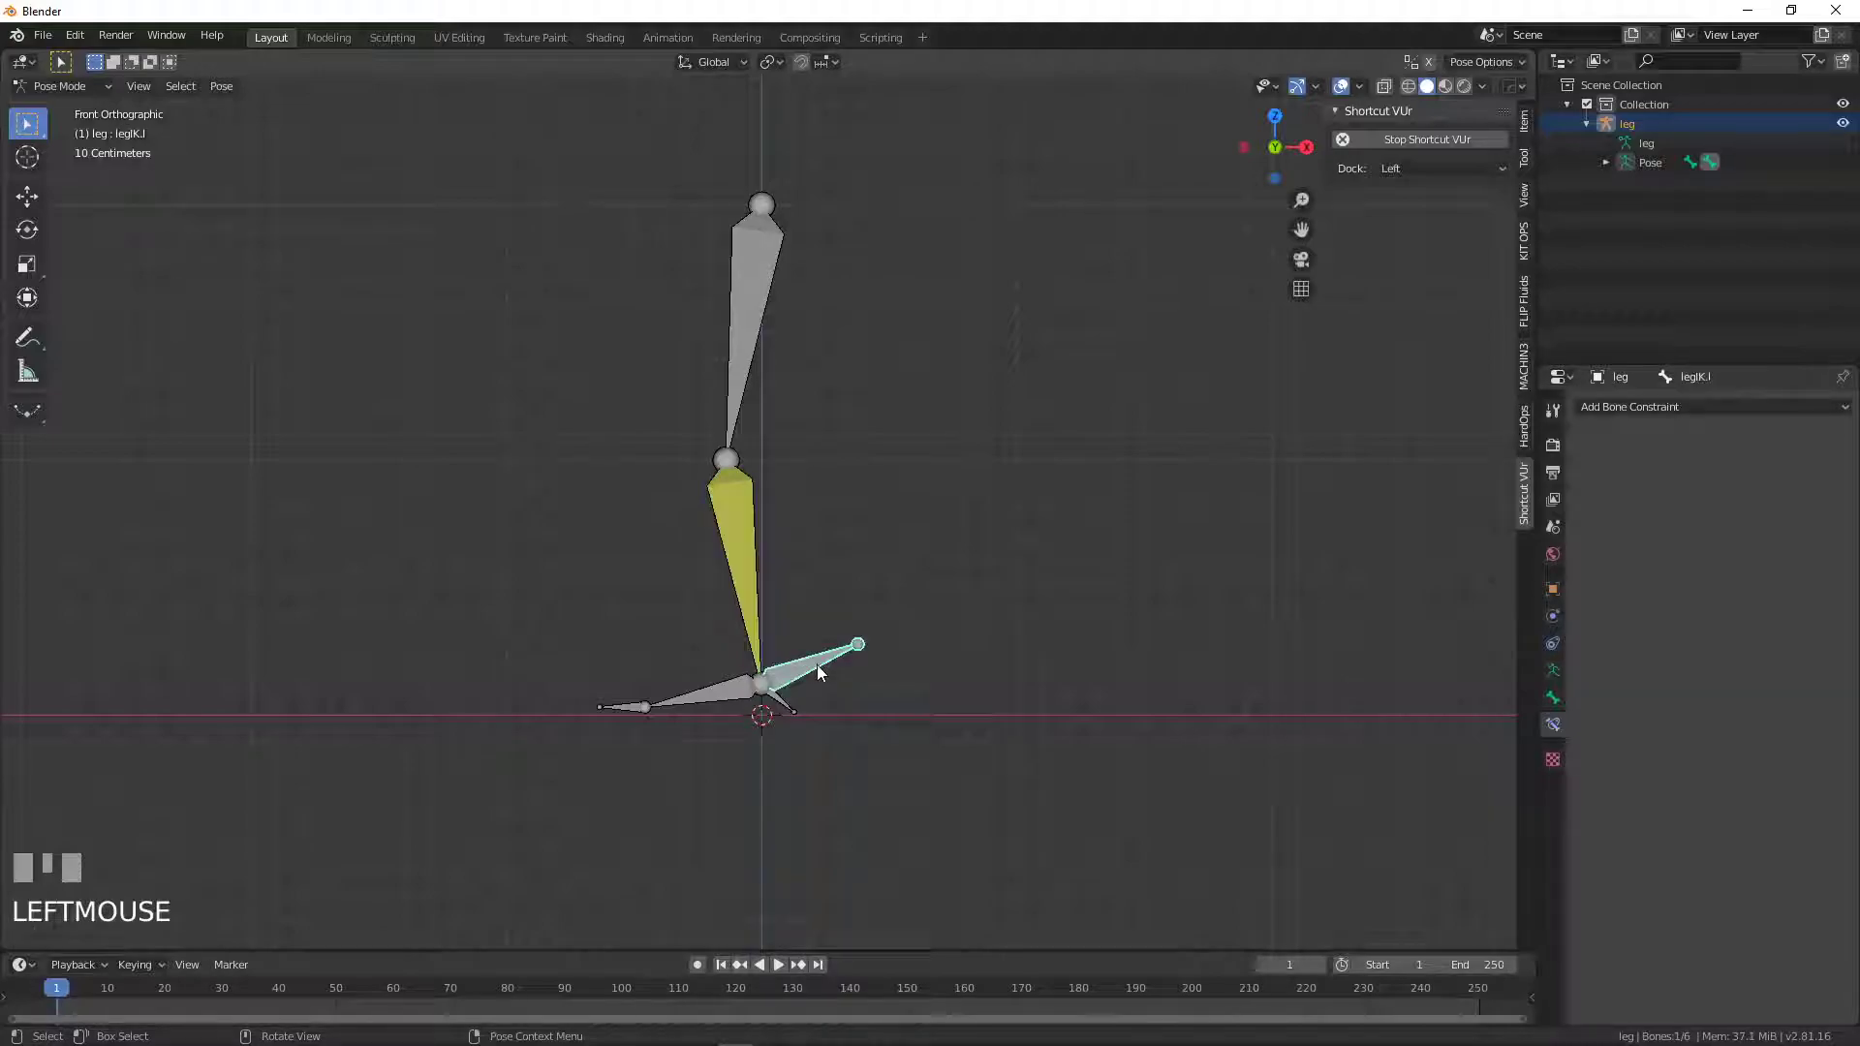
- Move legIK.l to confirm the leg bends with it, then cancel to restore the rest pose
key(g)
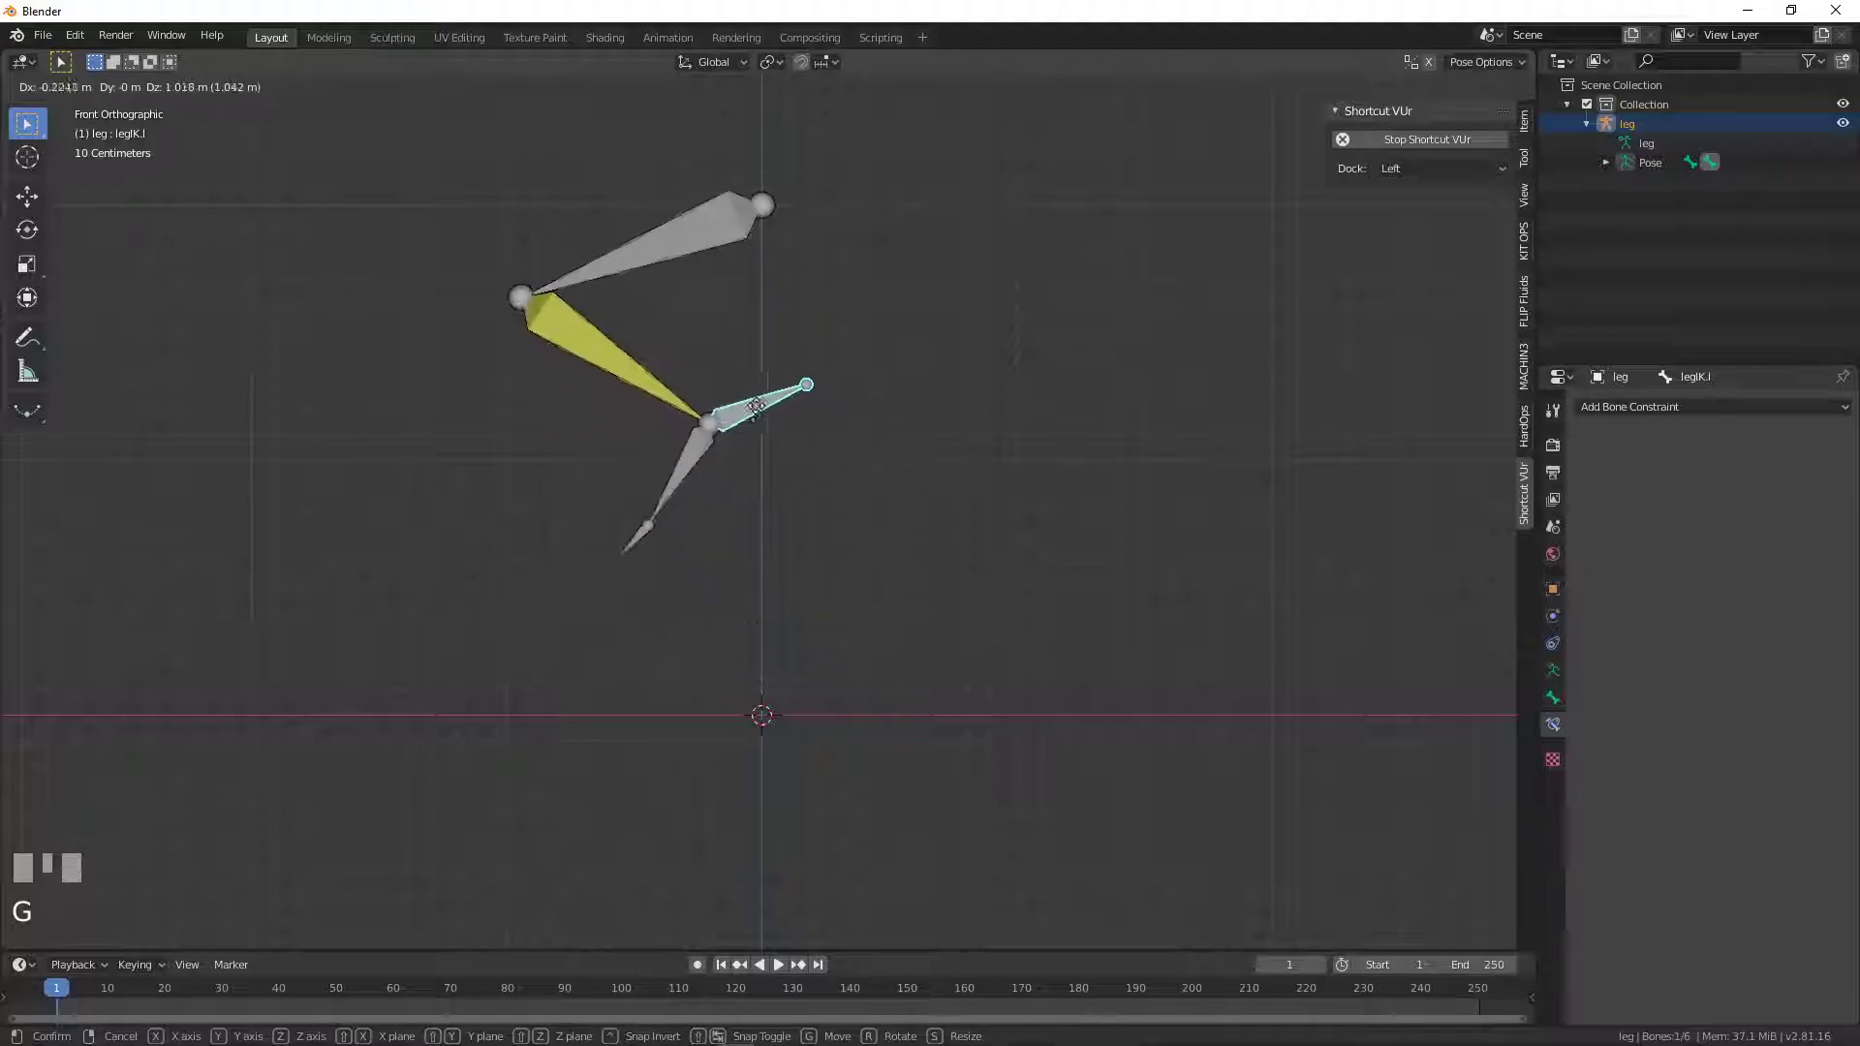
right_click(869, 563)
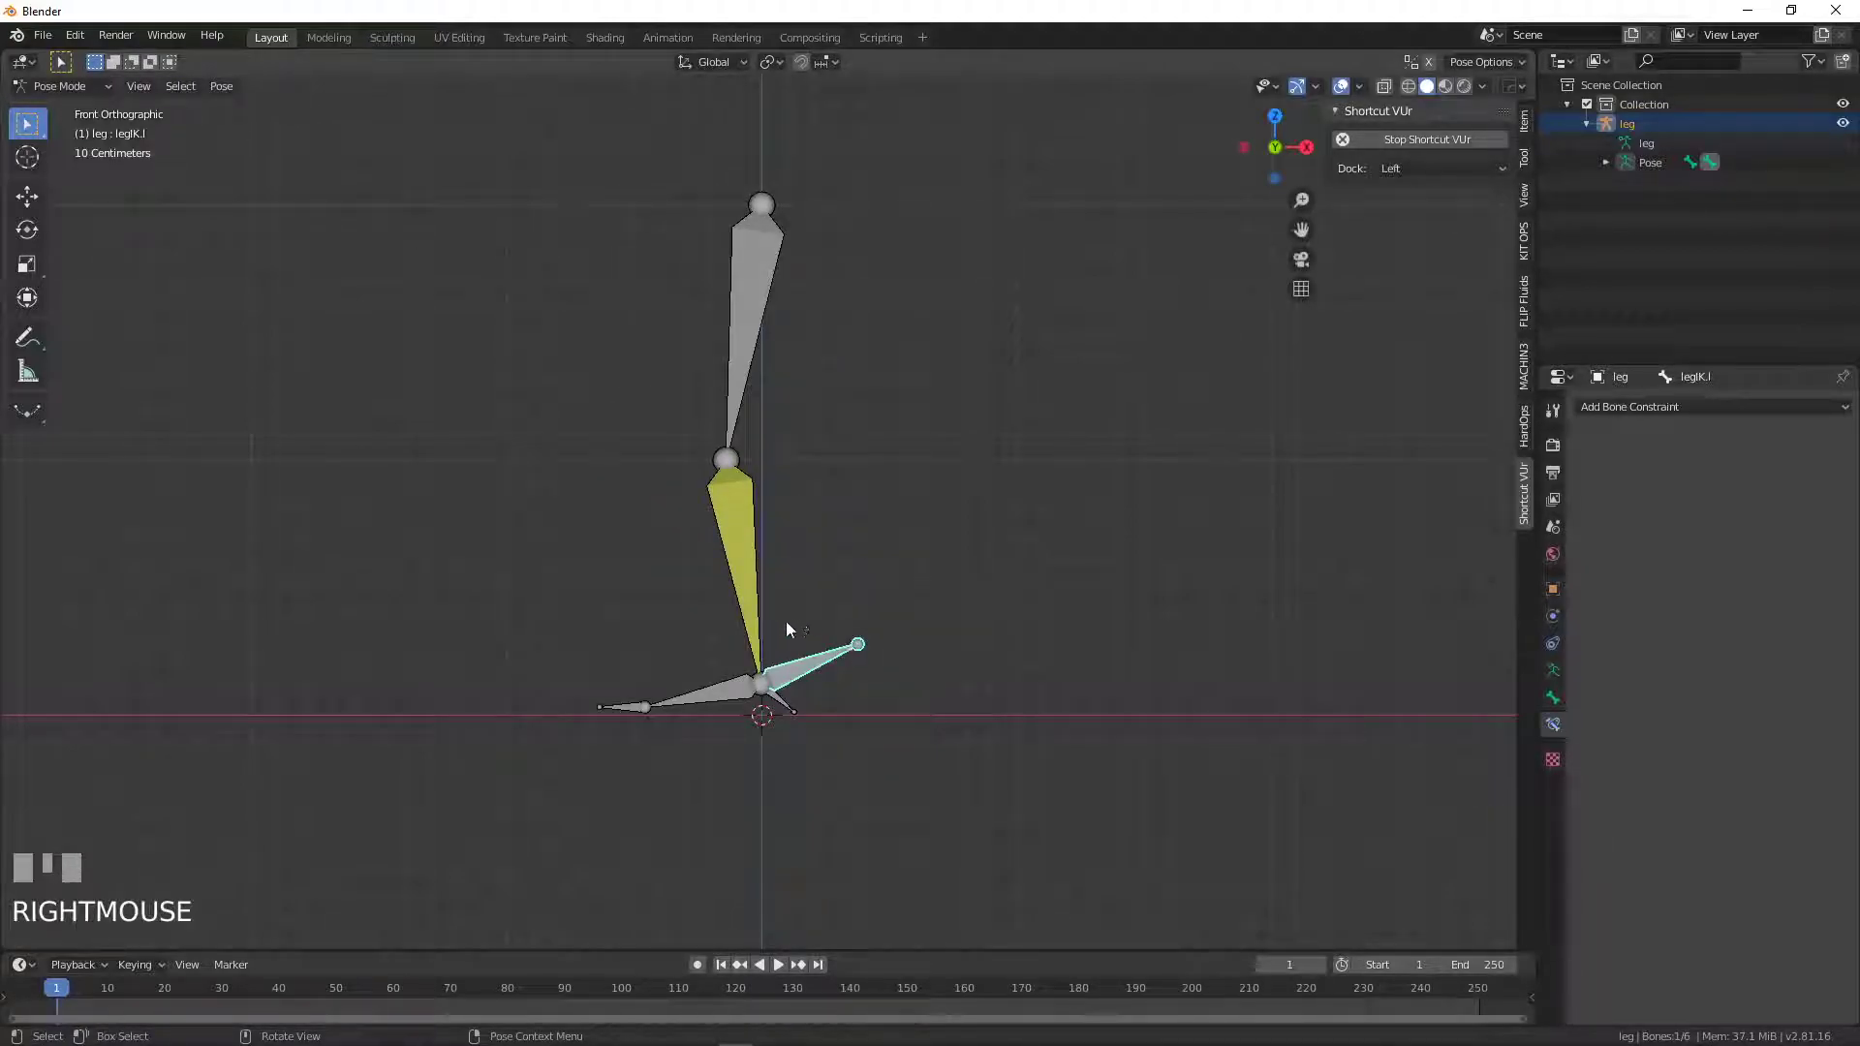
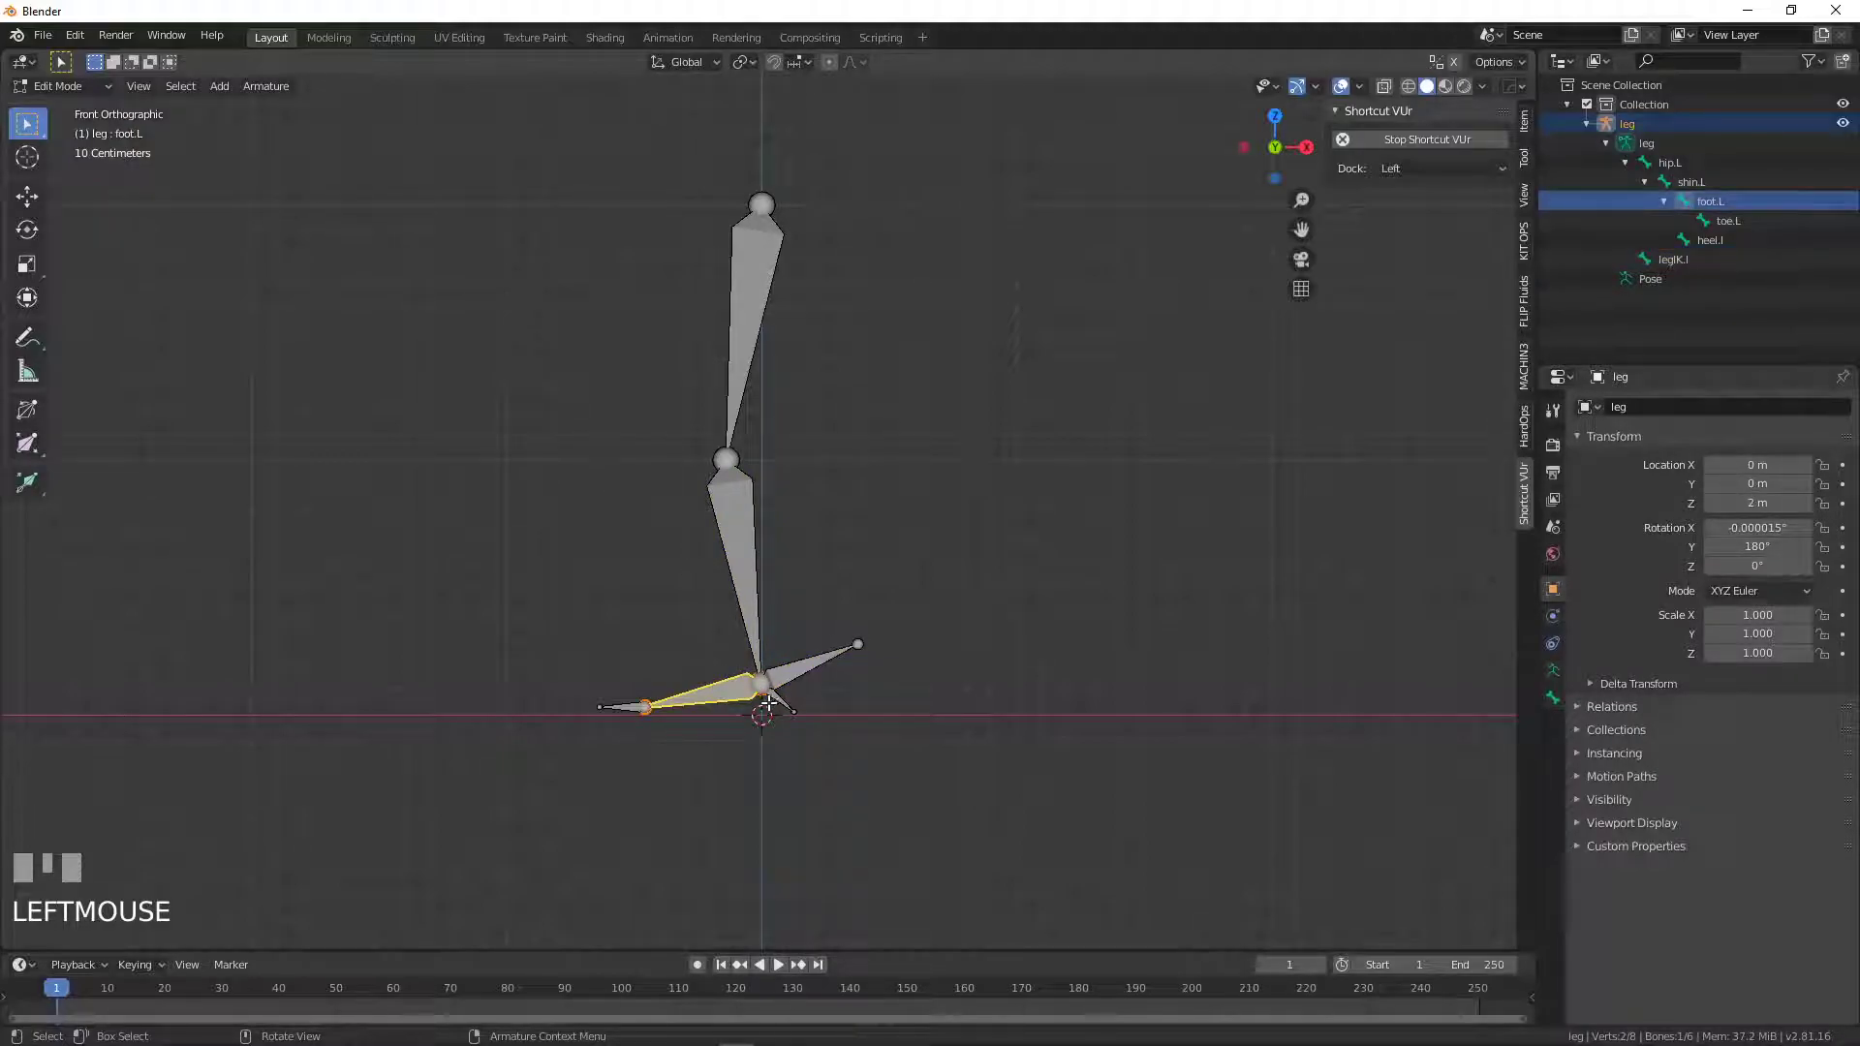
- Place the lower foot bone and review its Head and Tail Z values (2.35 m) in the sidebar Item tab
key(shift+d)
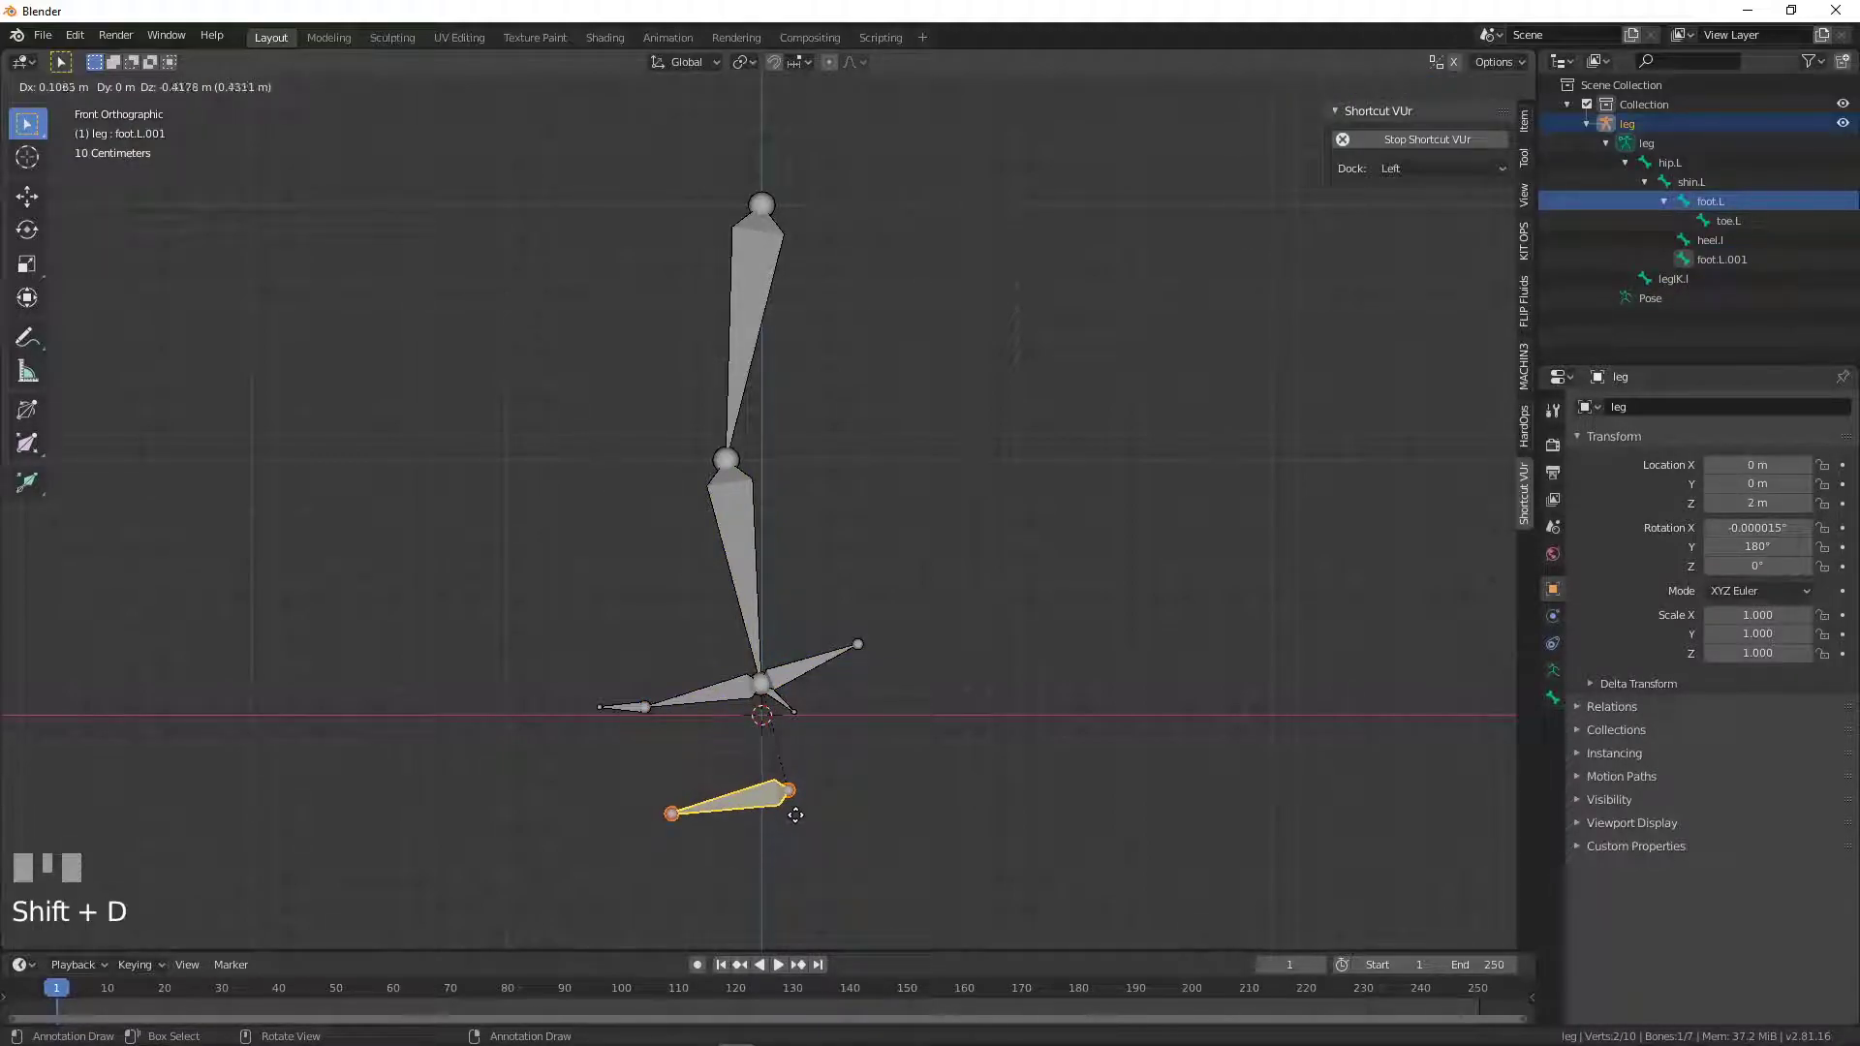
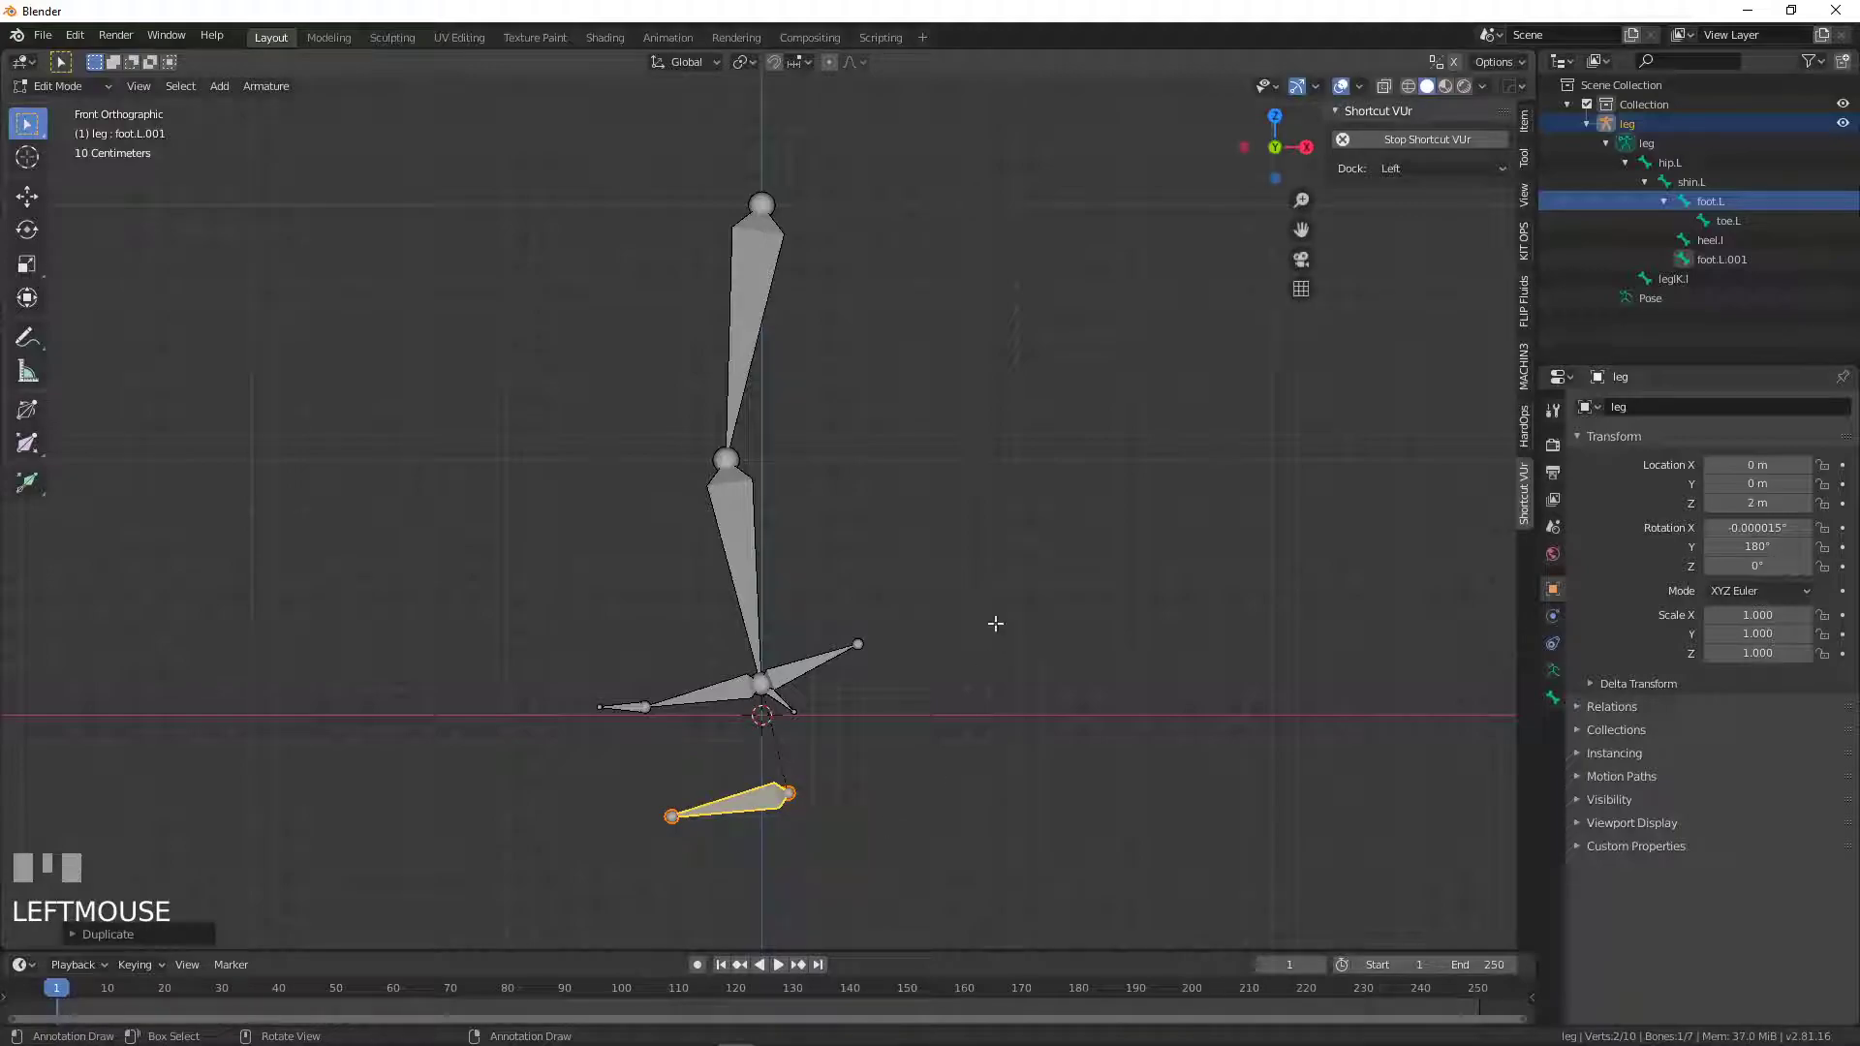
click(1531, 135)
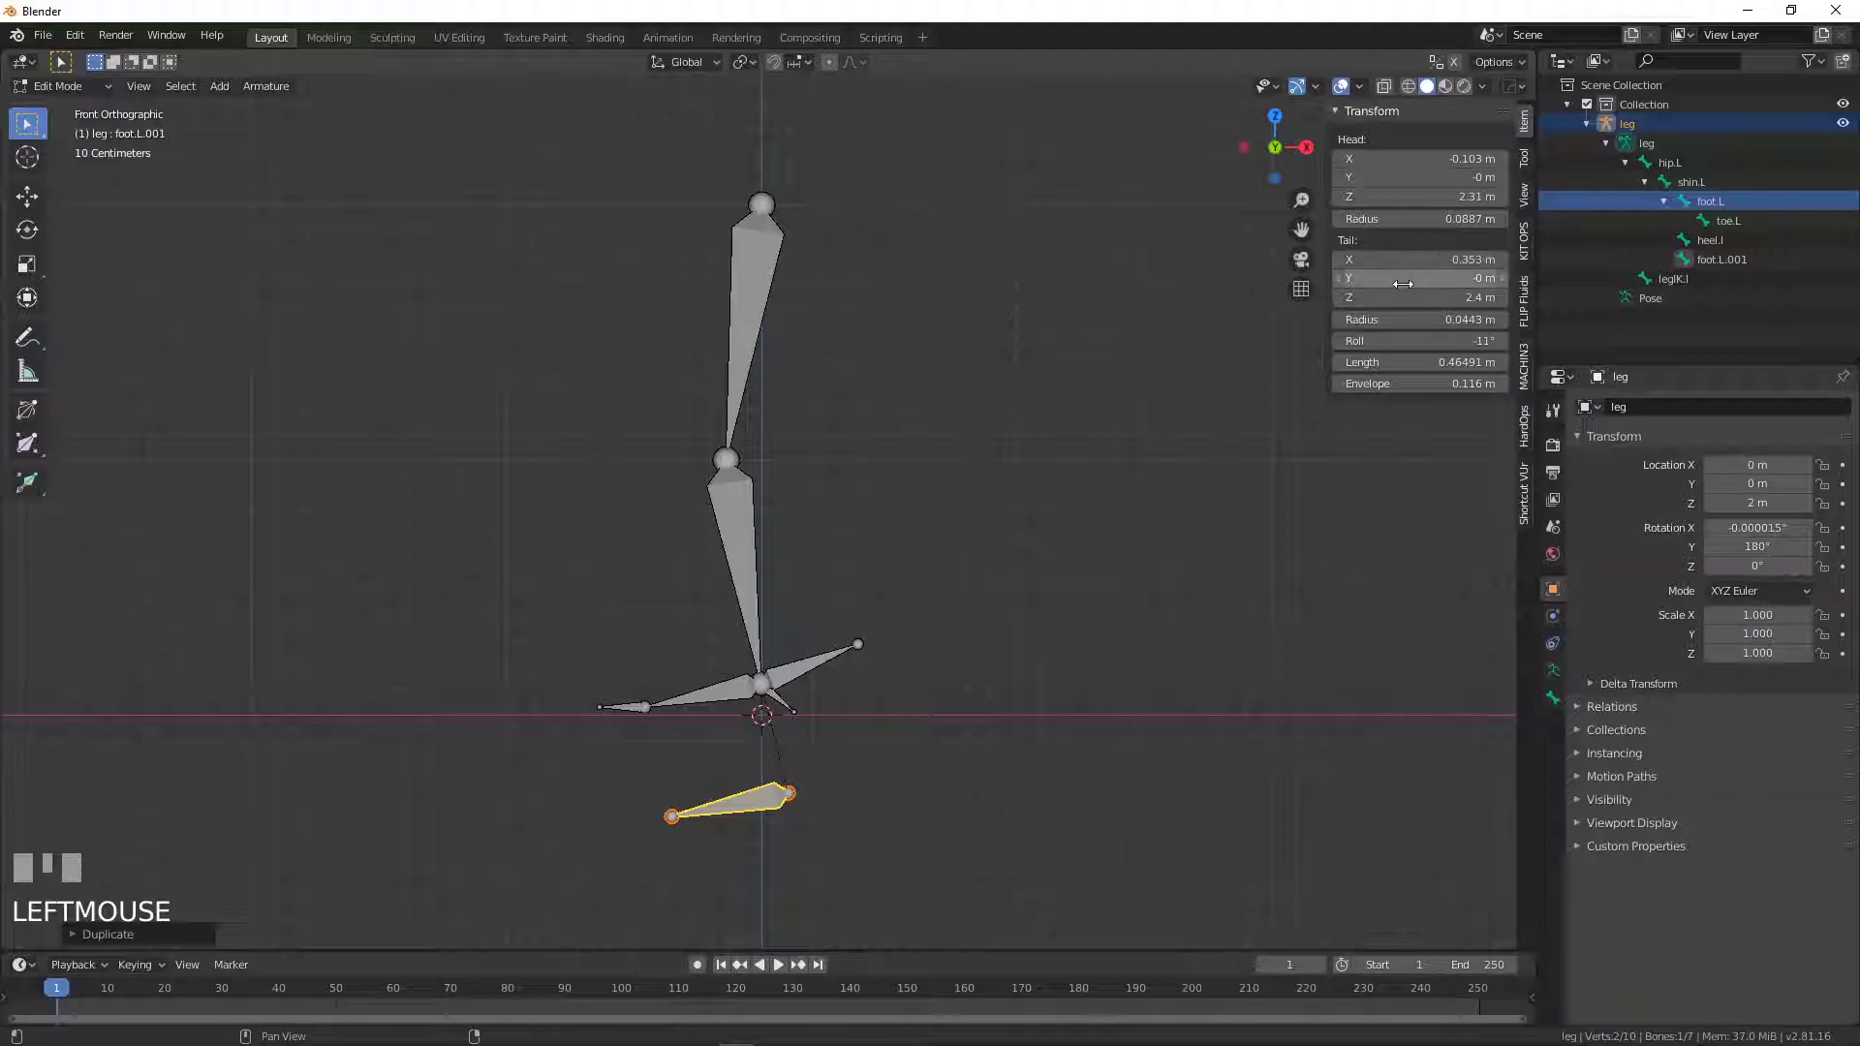
click(1529, 200)
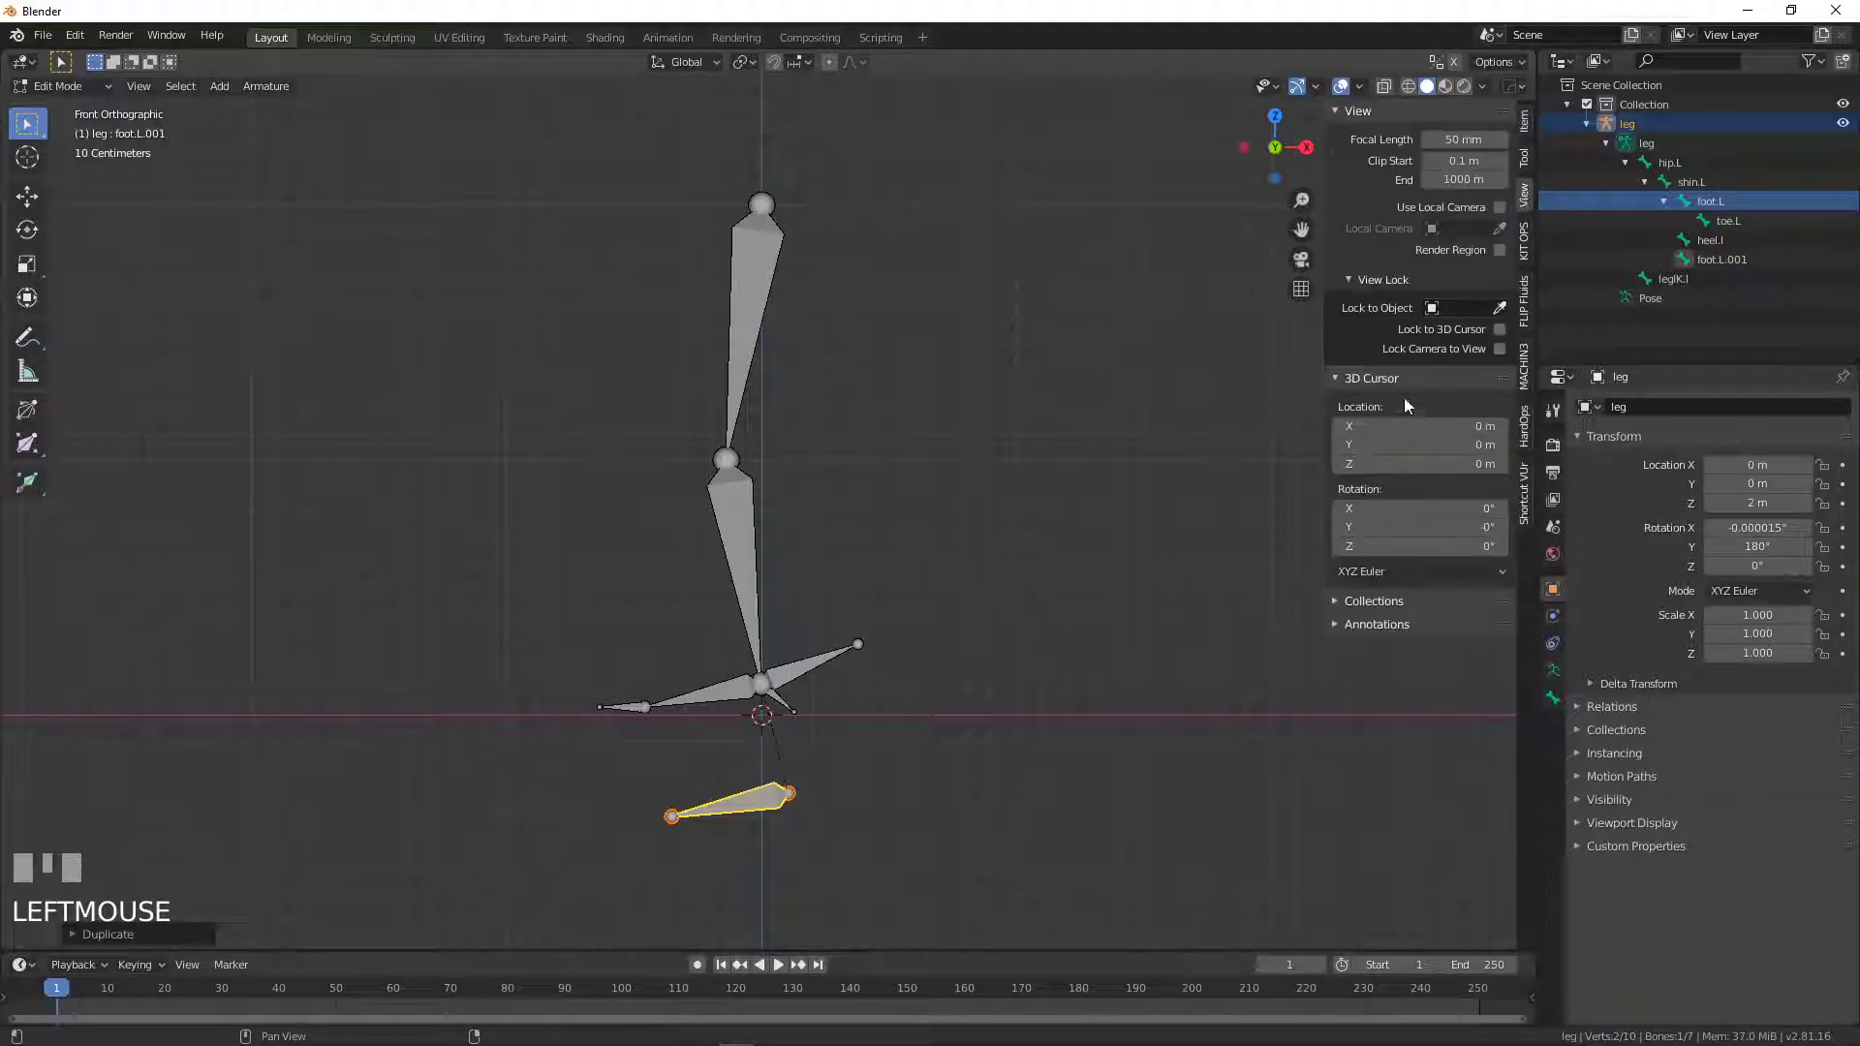
click(1534, 131)
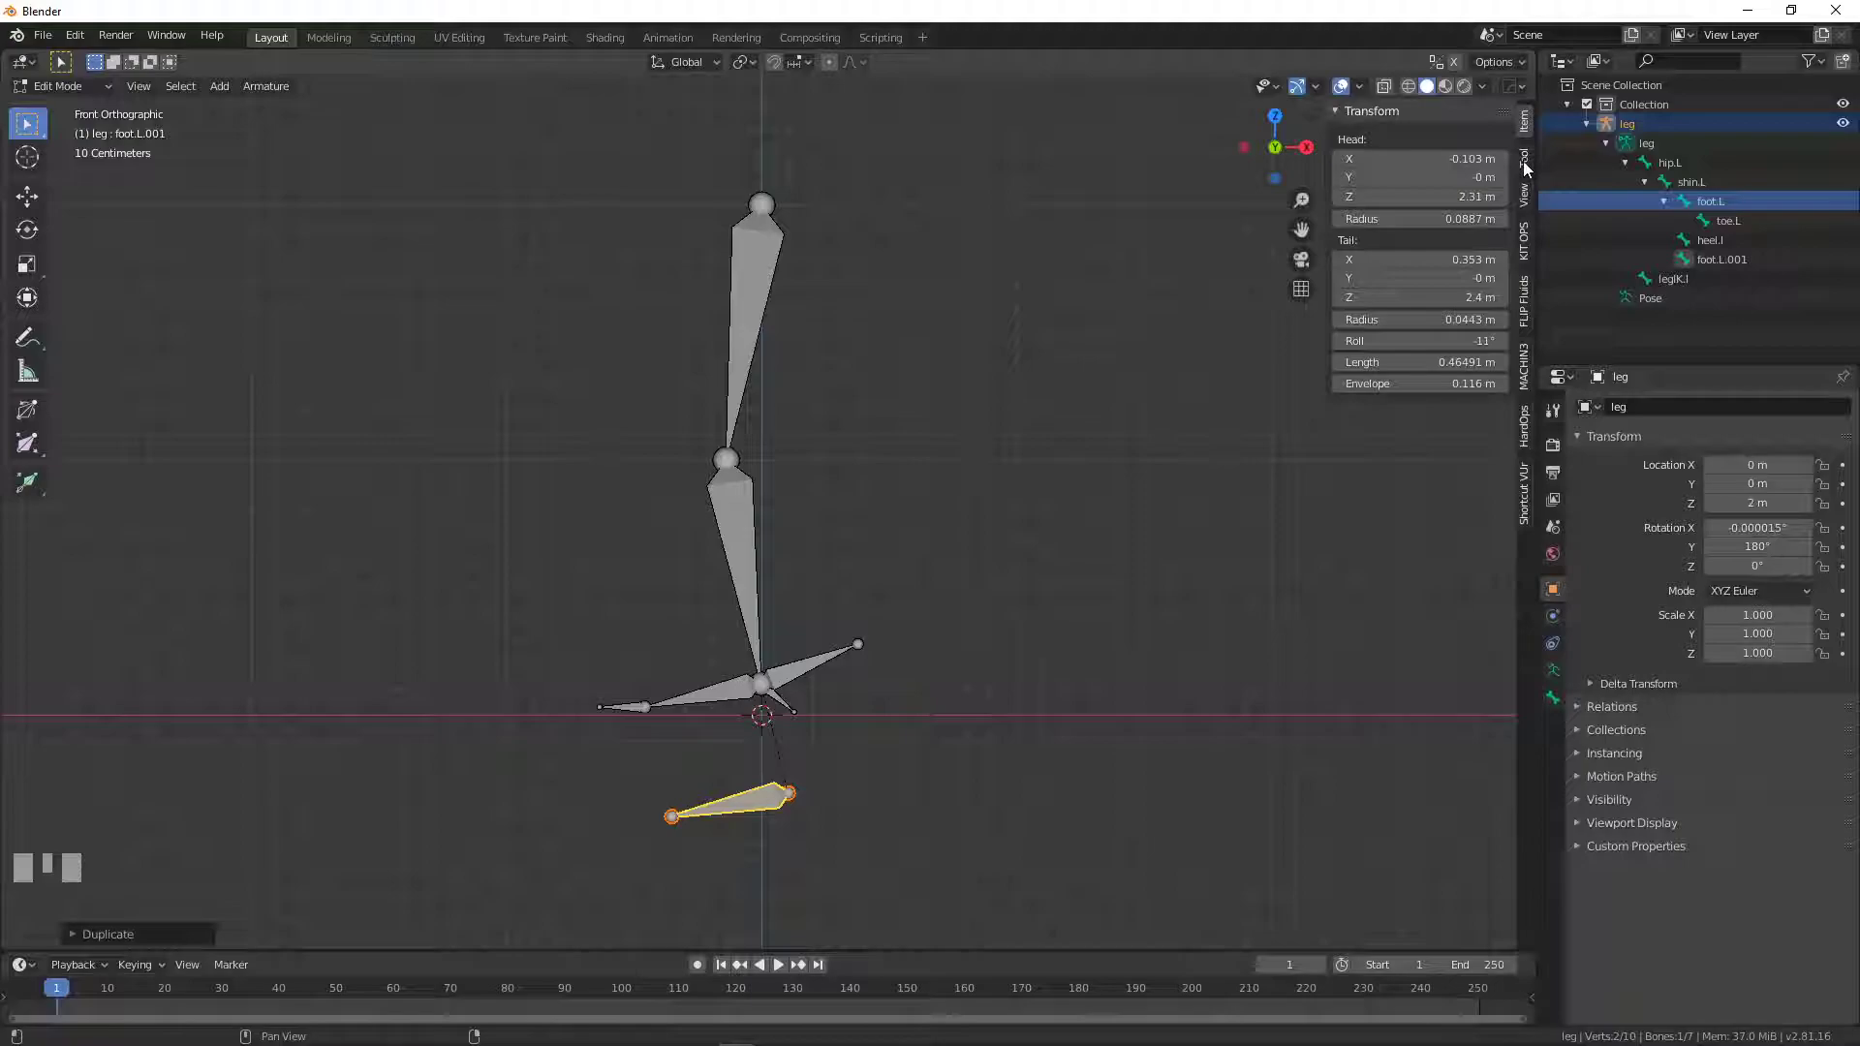
click(1531, 168)
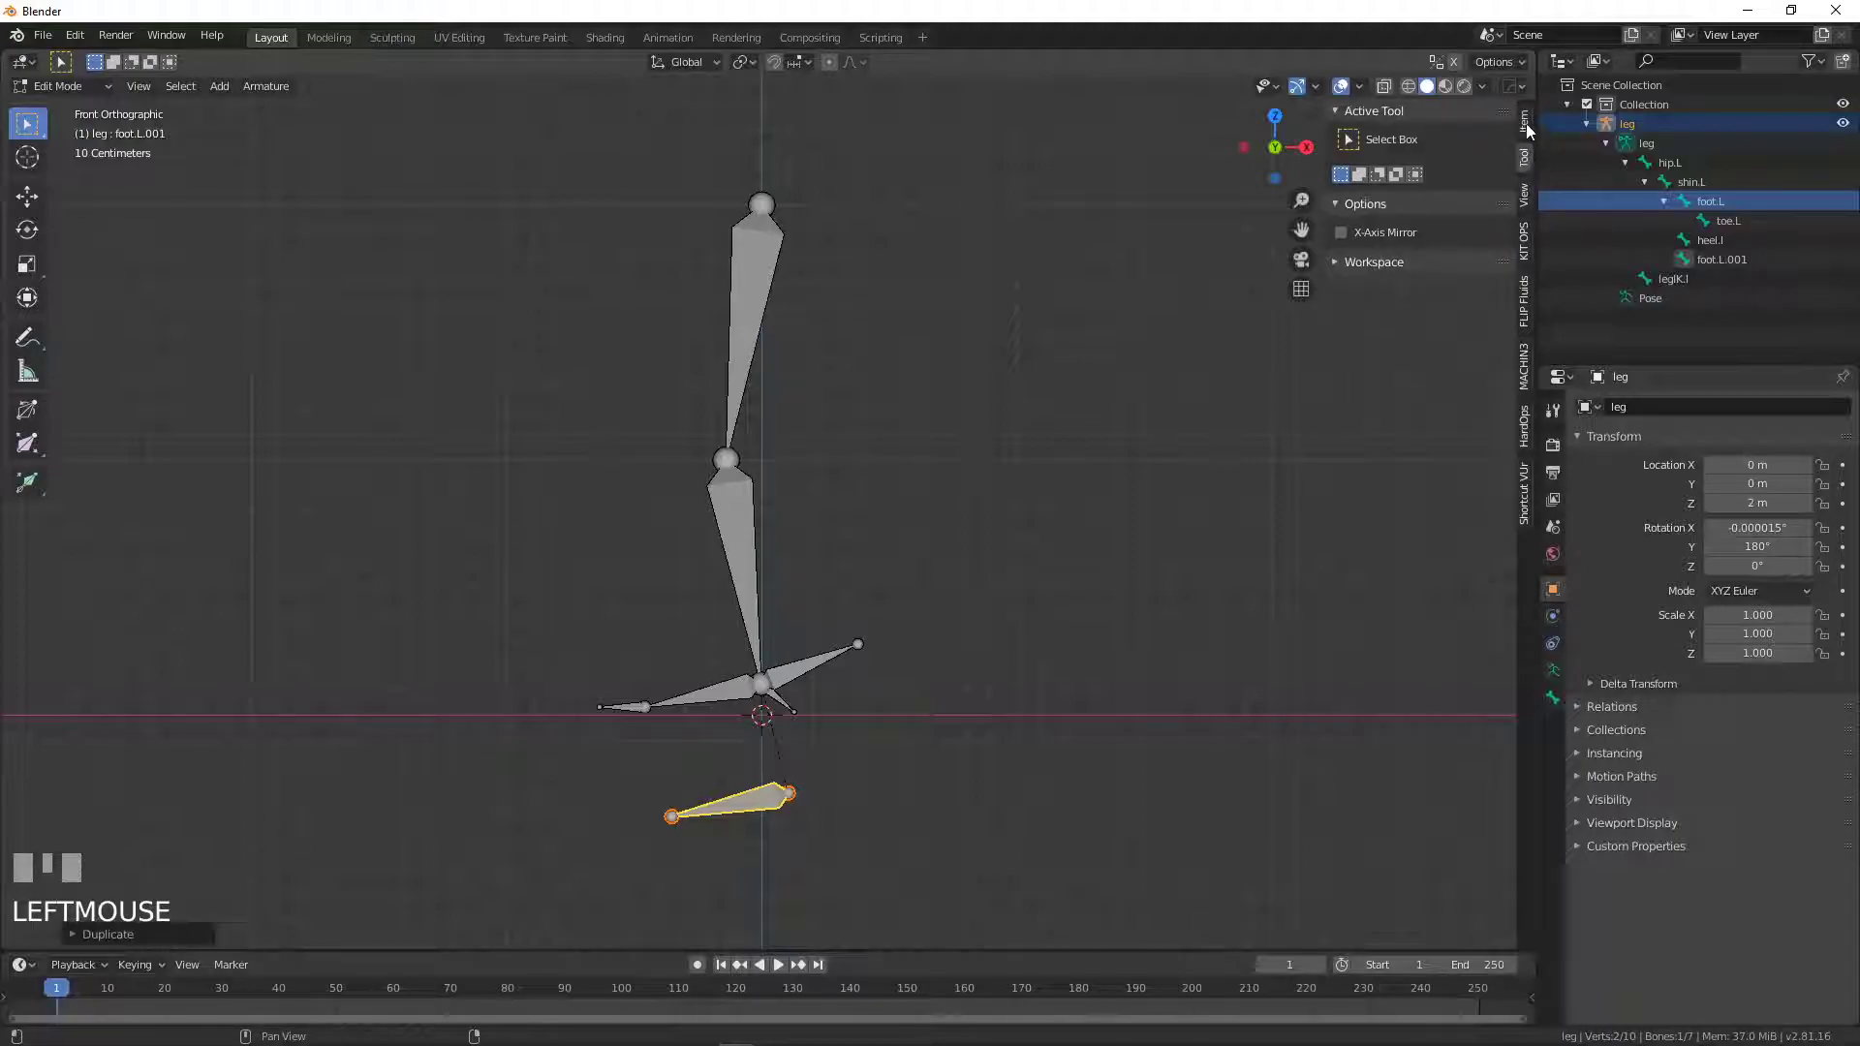
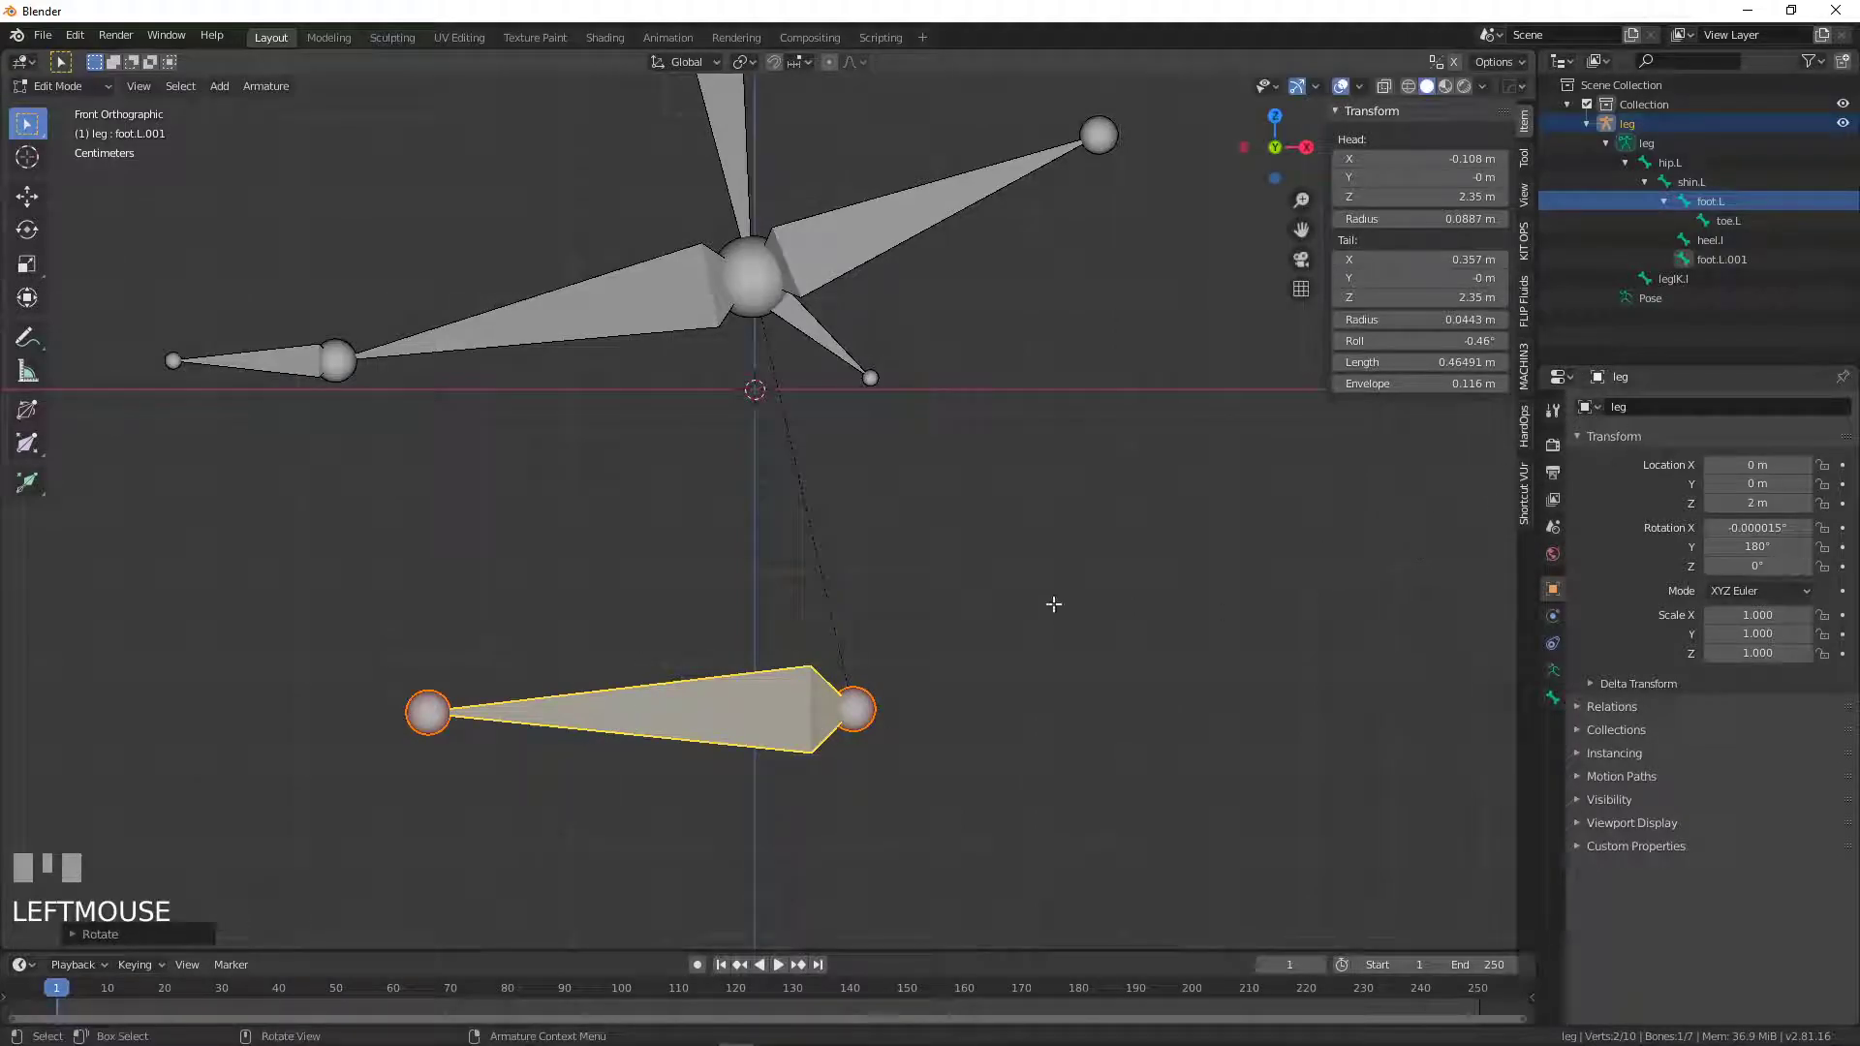
- Rename foot.L.001 to LegRoot.l, clear its parent, and enter Pose Mode
click(1557, 702)
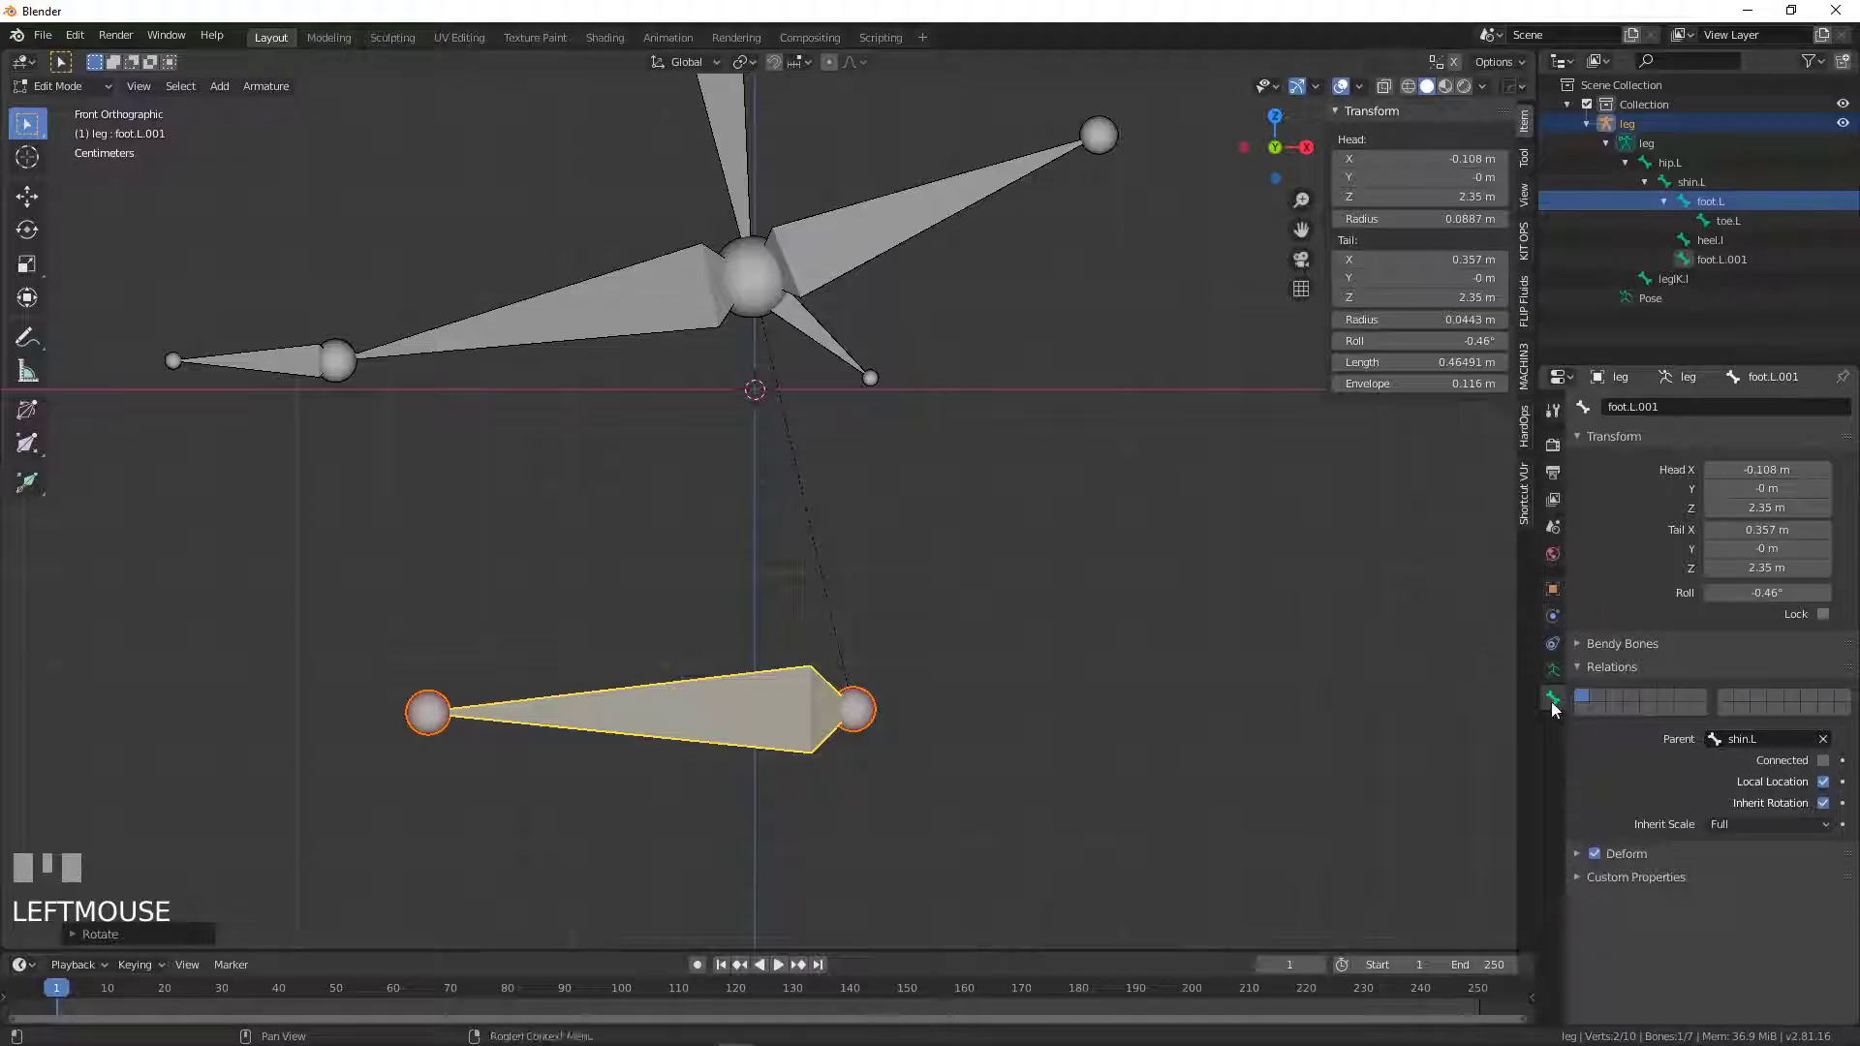
drag(1685, 416, 1835, 742)
key(o)
key(Return)
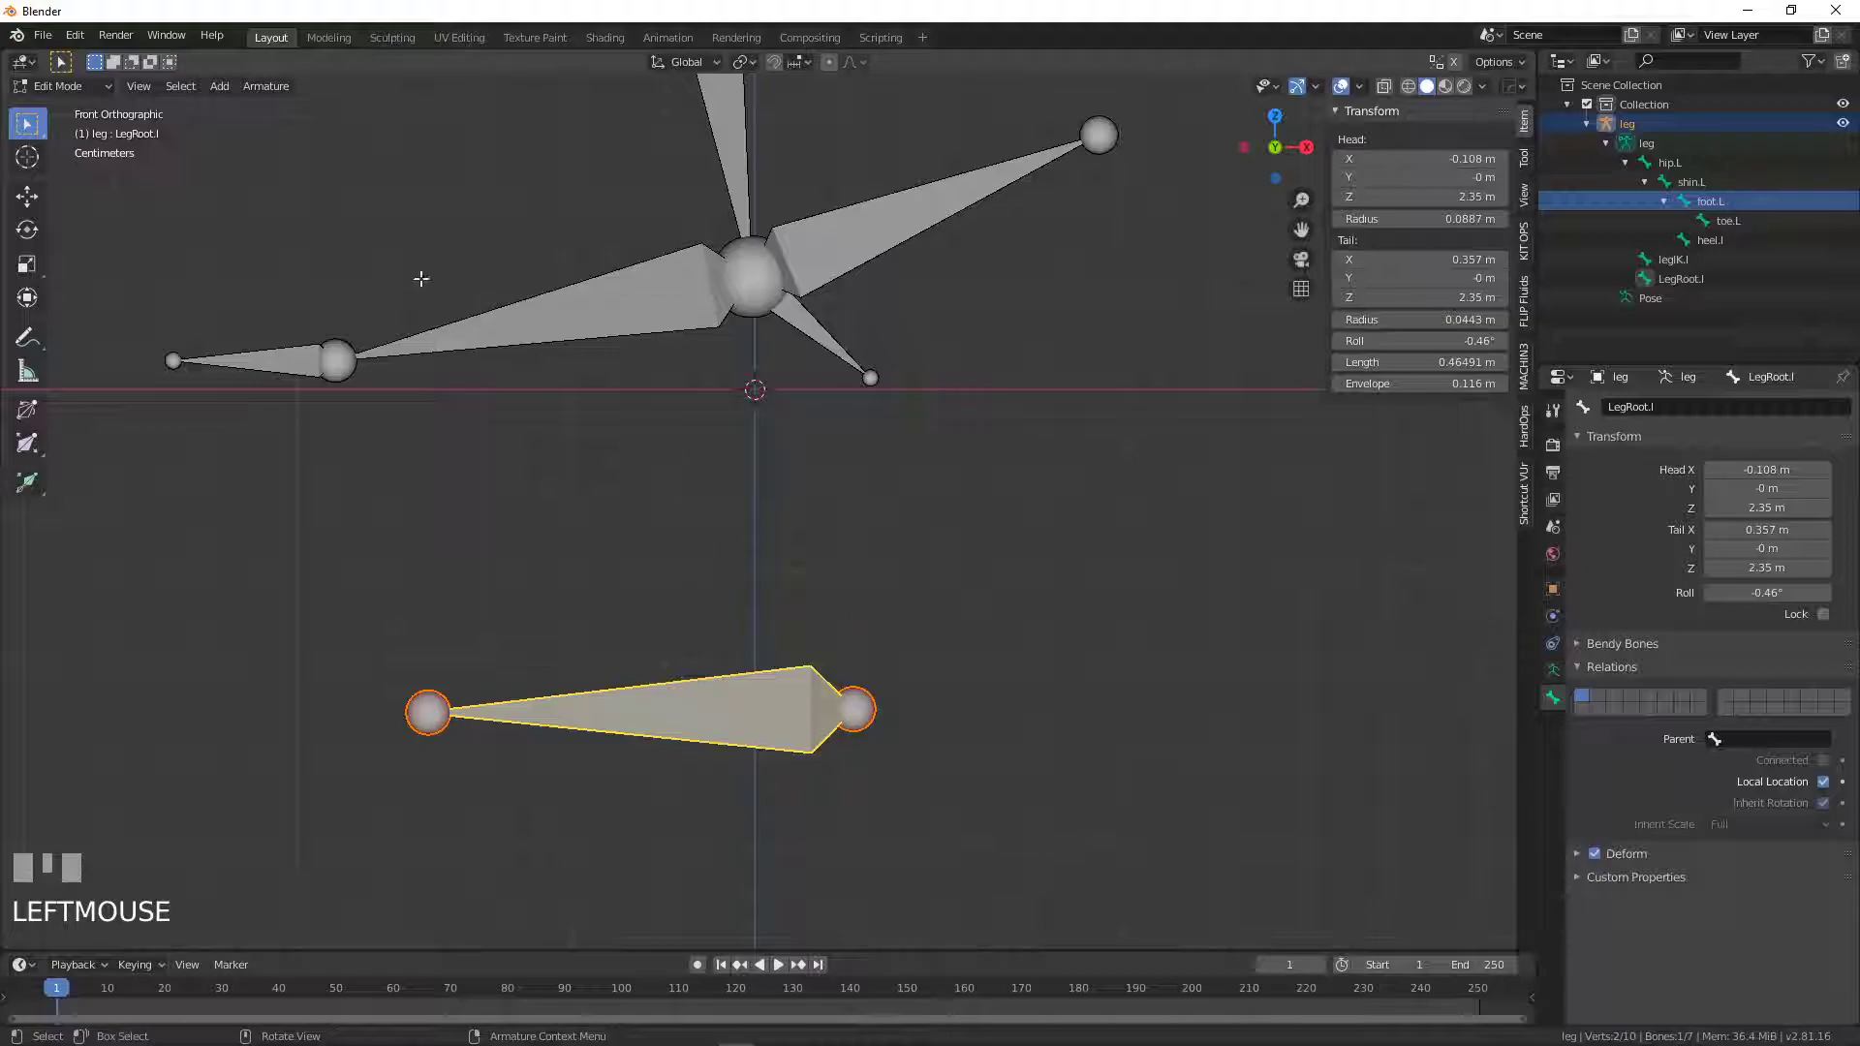
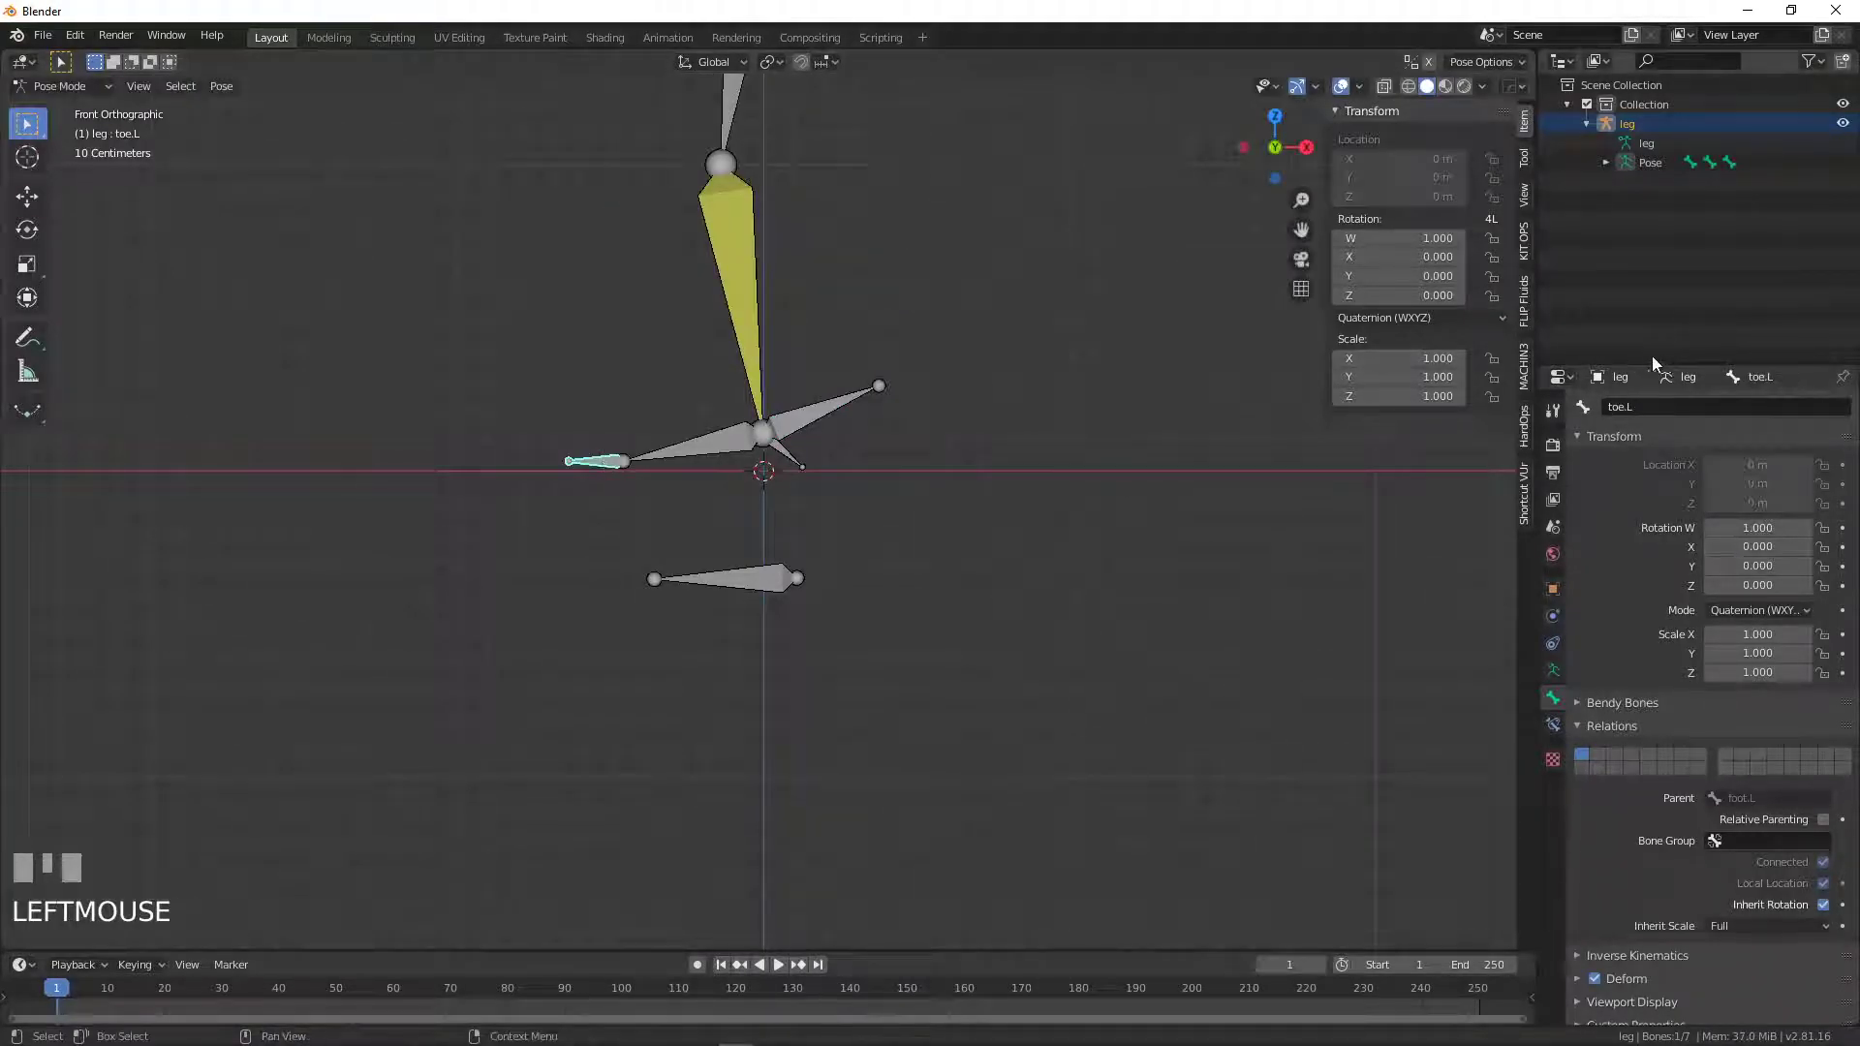
- Add a Copy Rotation constraint to toe.L targeting armature leg, bone LegRoot.l
click(1549, 729)
drag(1628, 408, 843, 407)
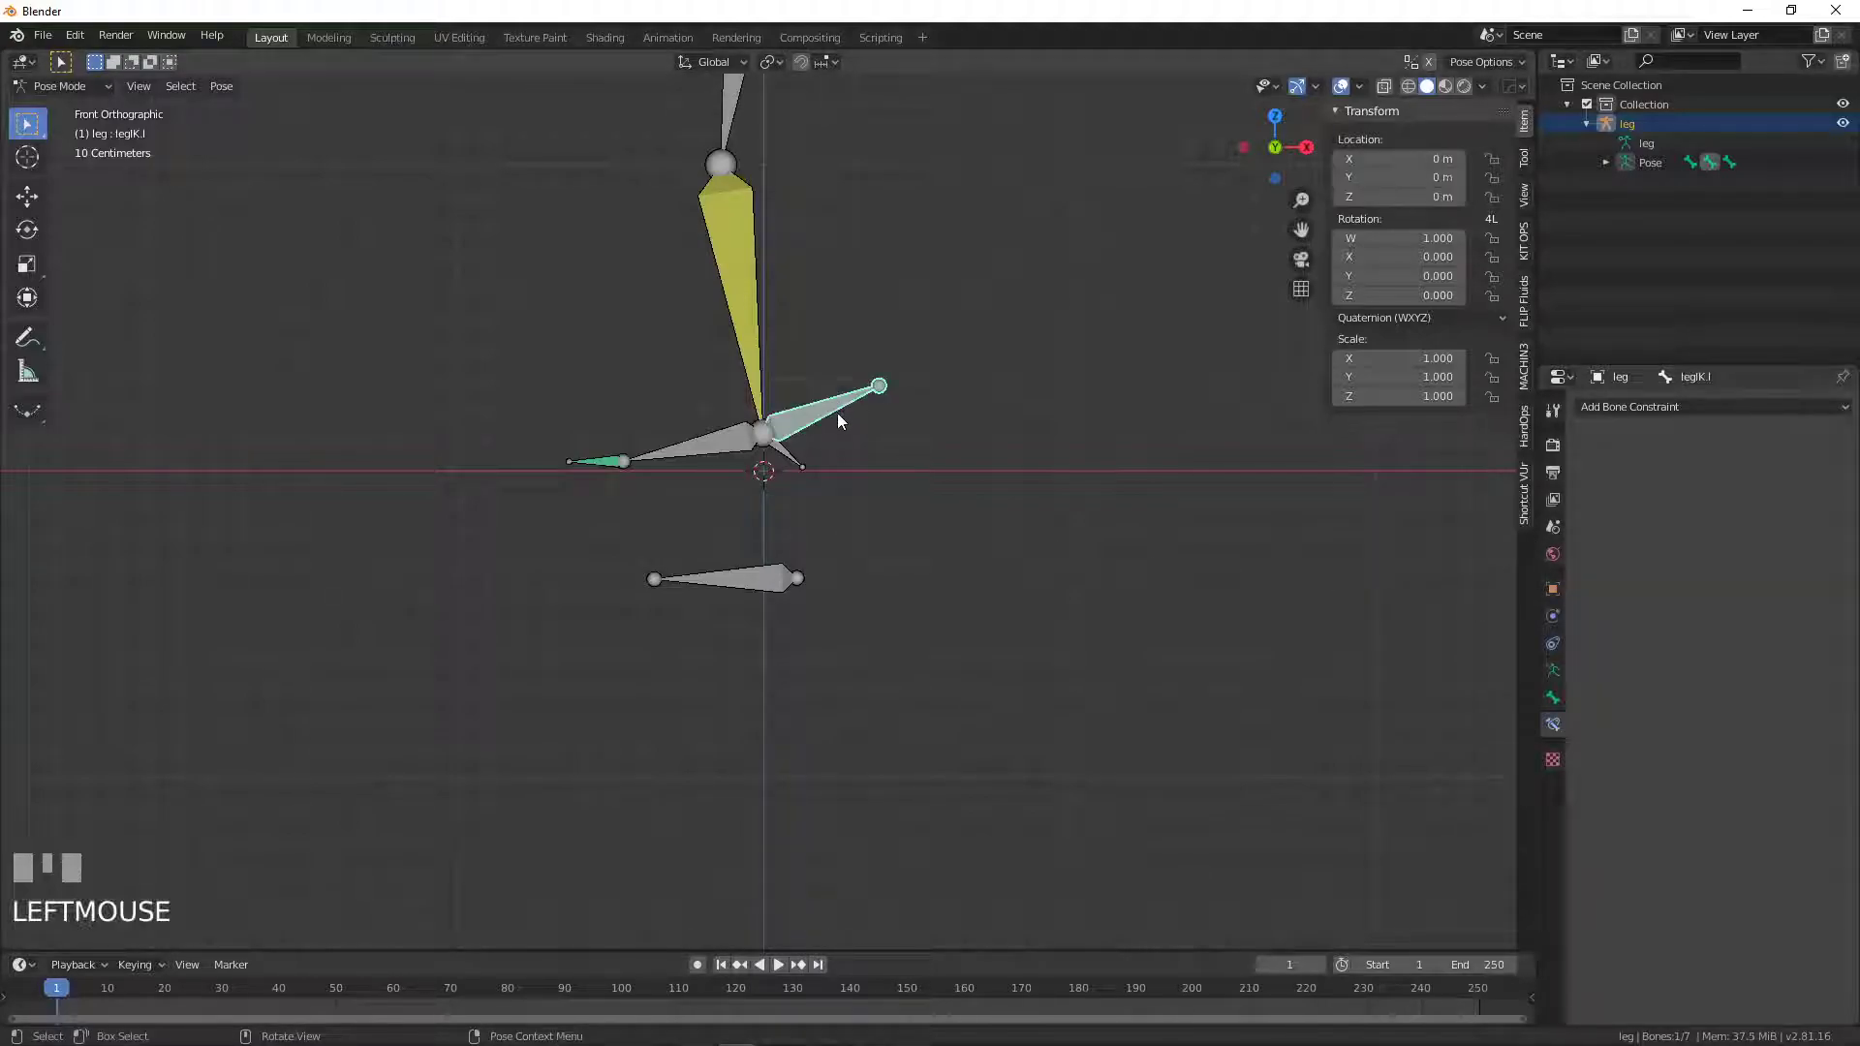
- Test the rig by moving legIK and rotating toe.L, cancelling each back to rest
key(g)
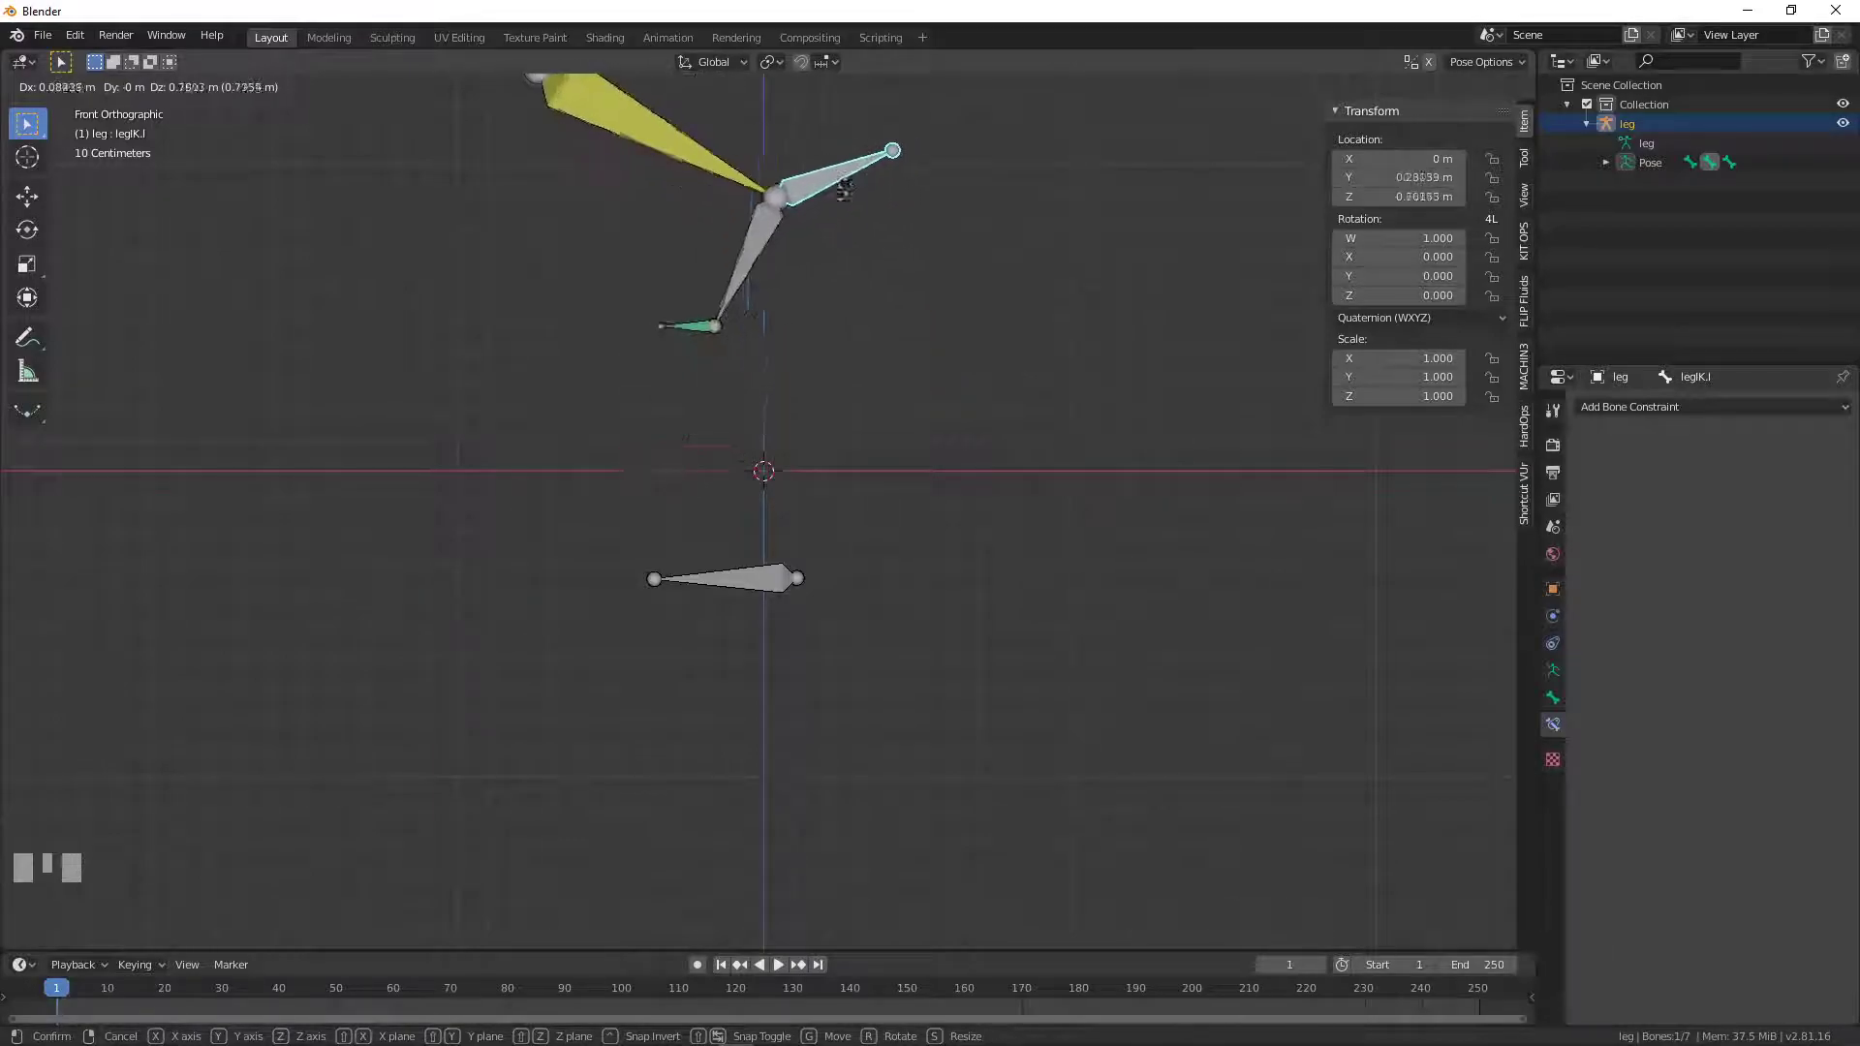
right_click(816, 393)
click(606, 470)
key(r)
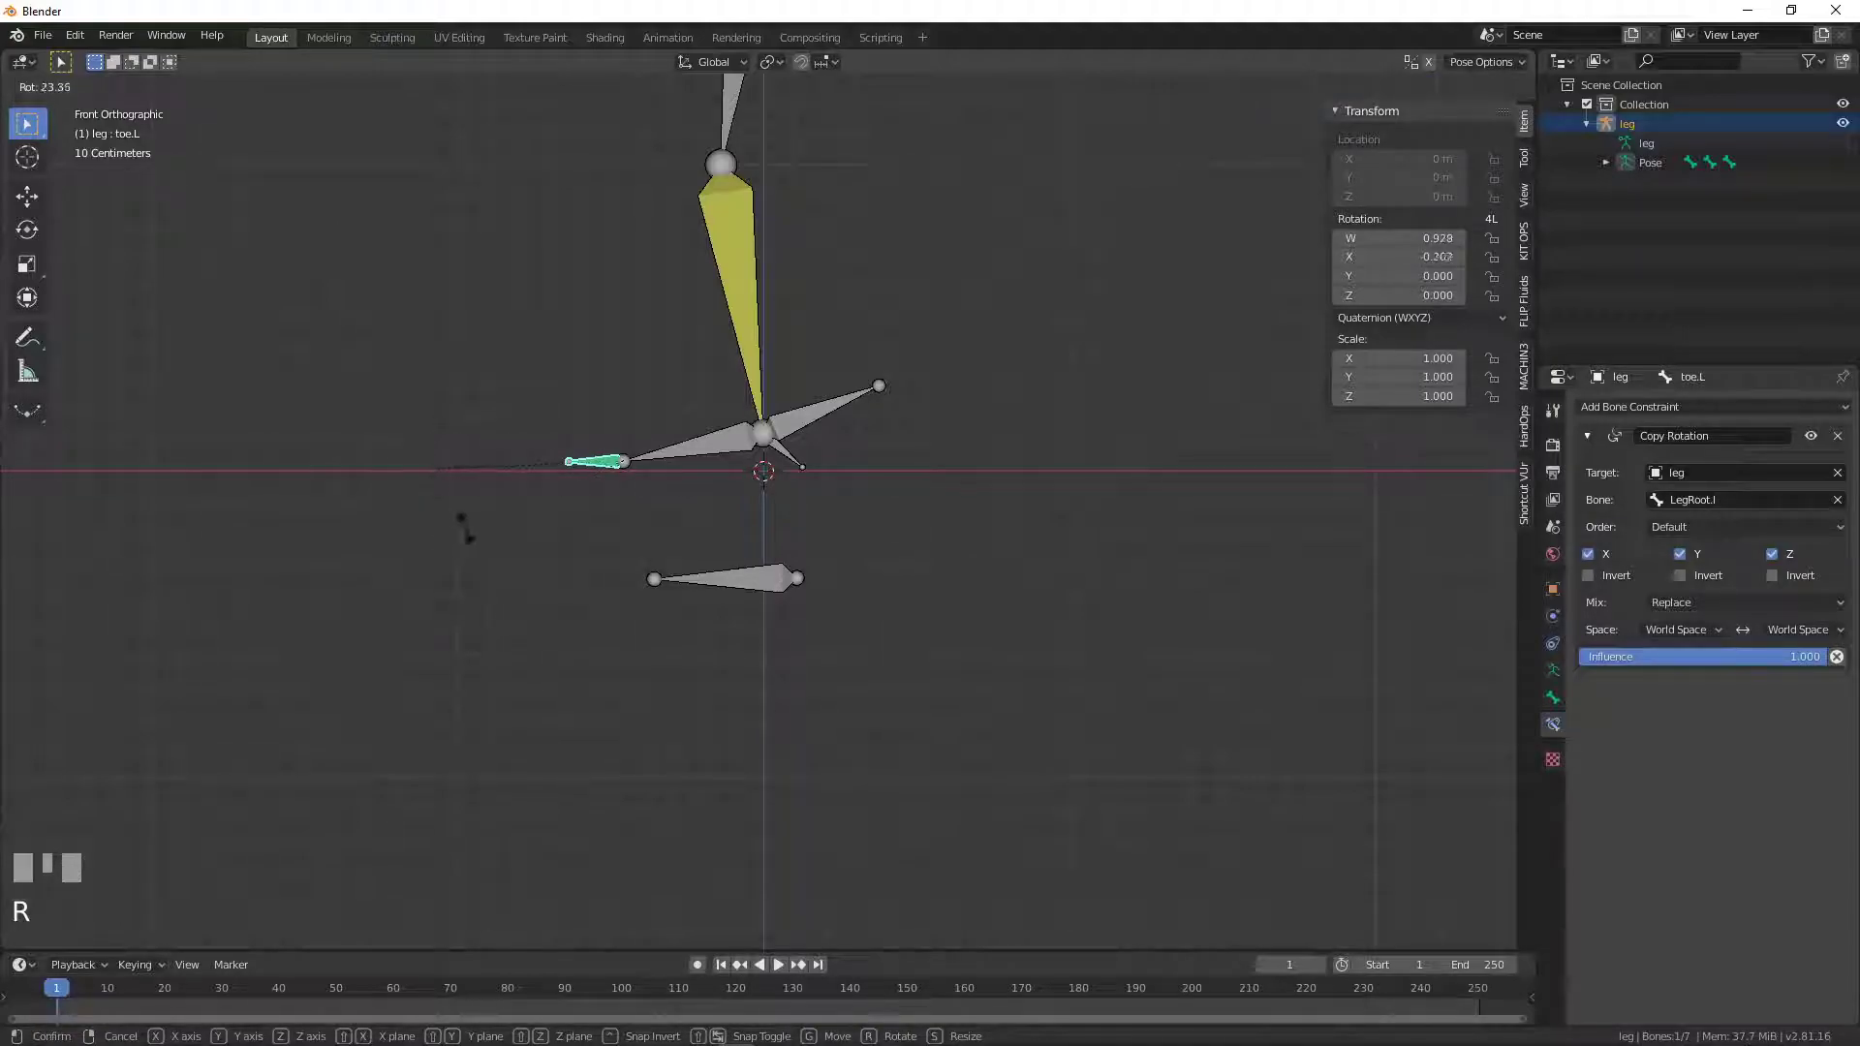
right_click(470, 536)
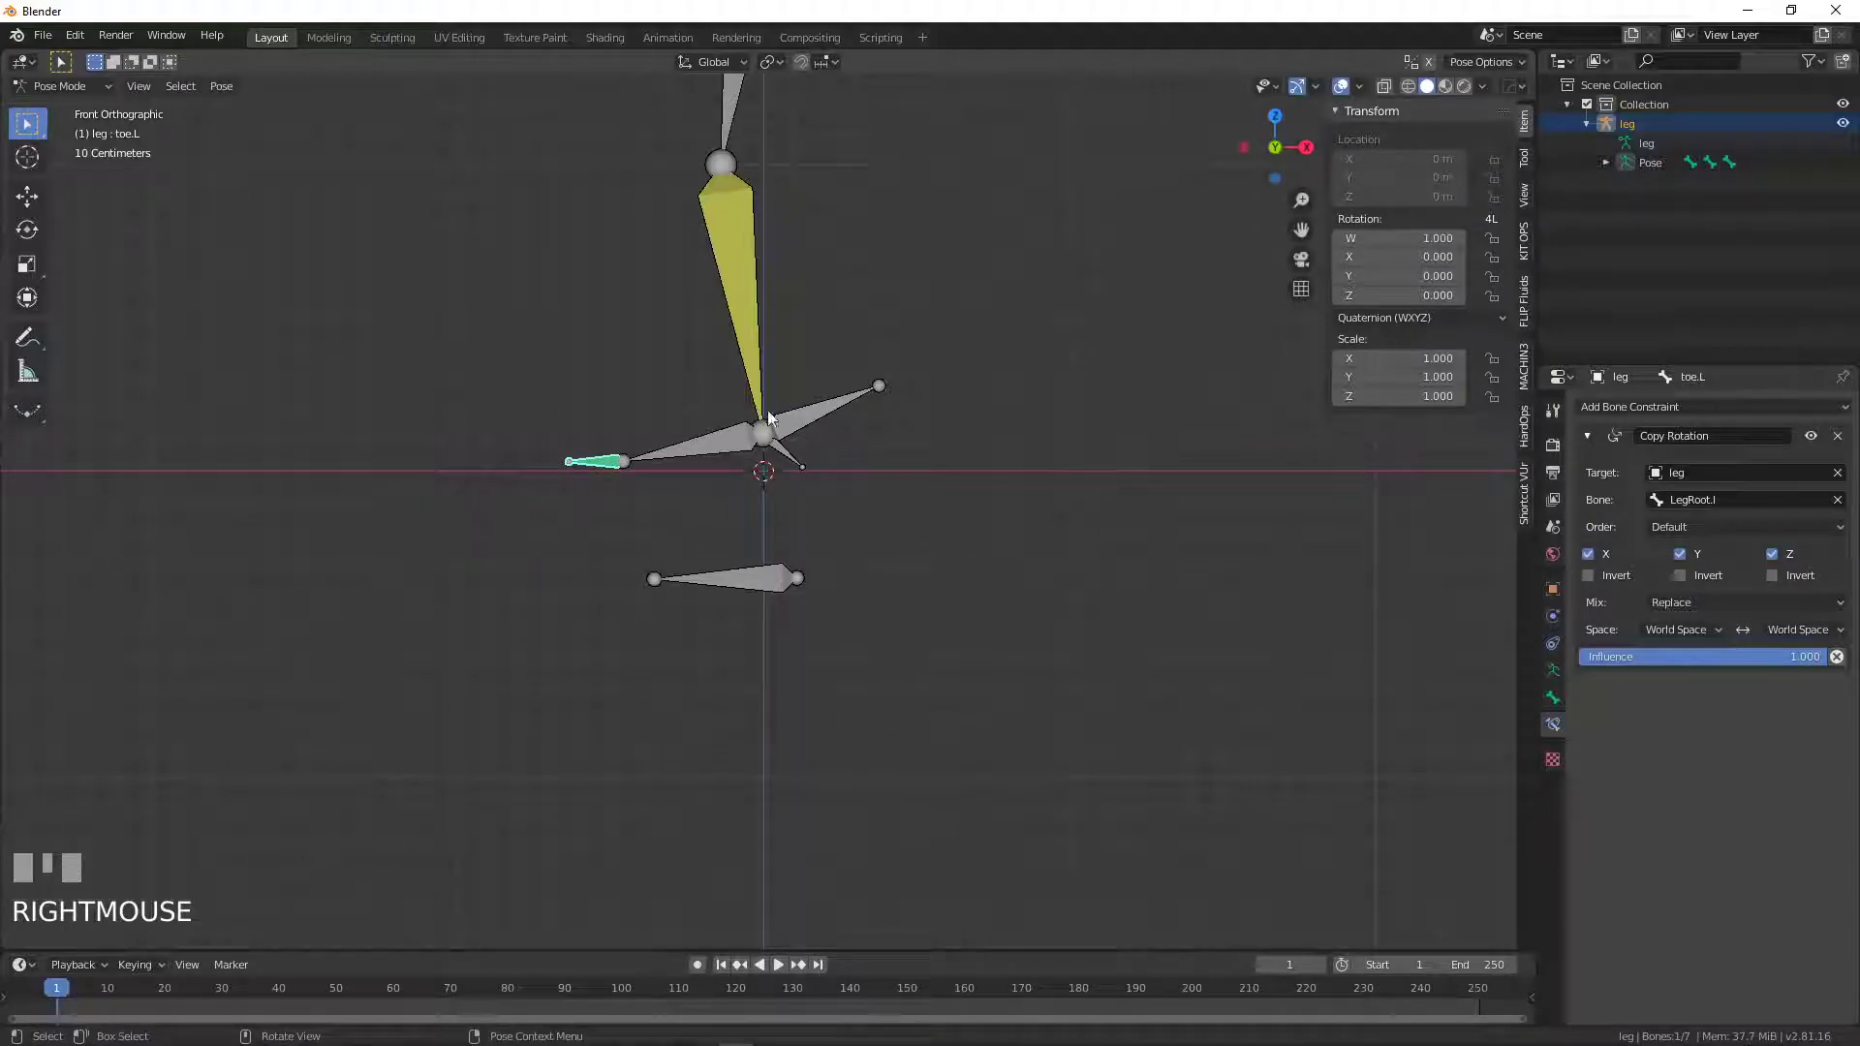
- Move the legIK.l control to confirm the leg bends and the toe follows, then cancel
scroll(down, 3)
drag(796, 465, 800, 619)
click(800, 619)
key(g)
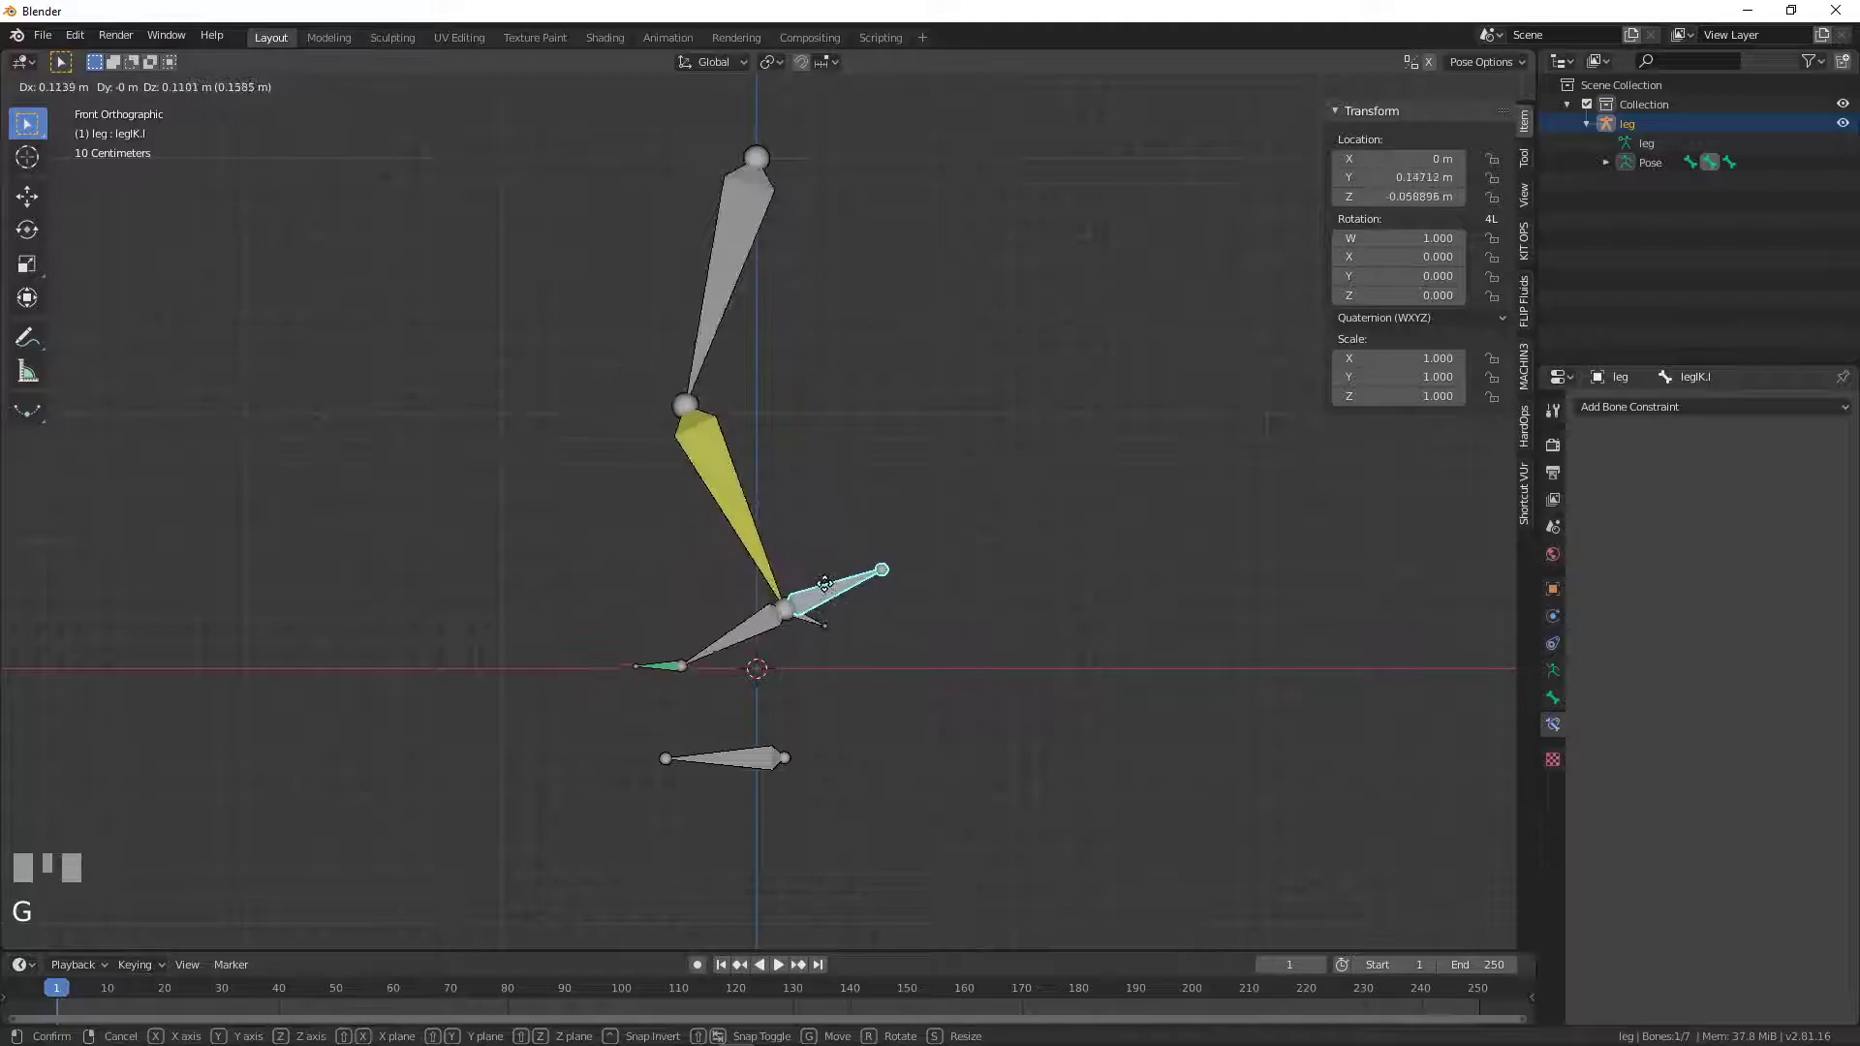
right_click(829, 591)
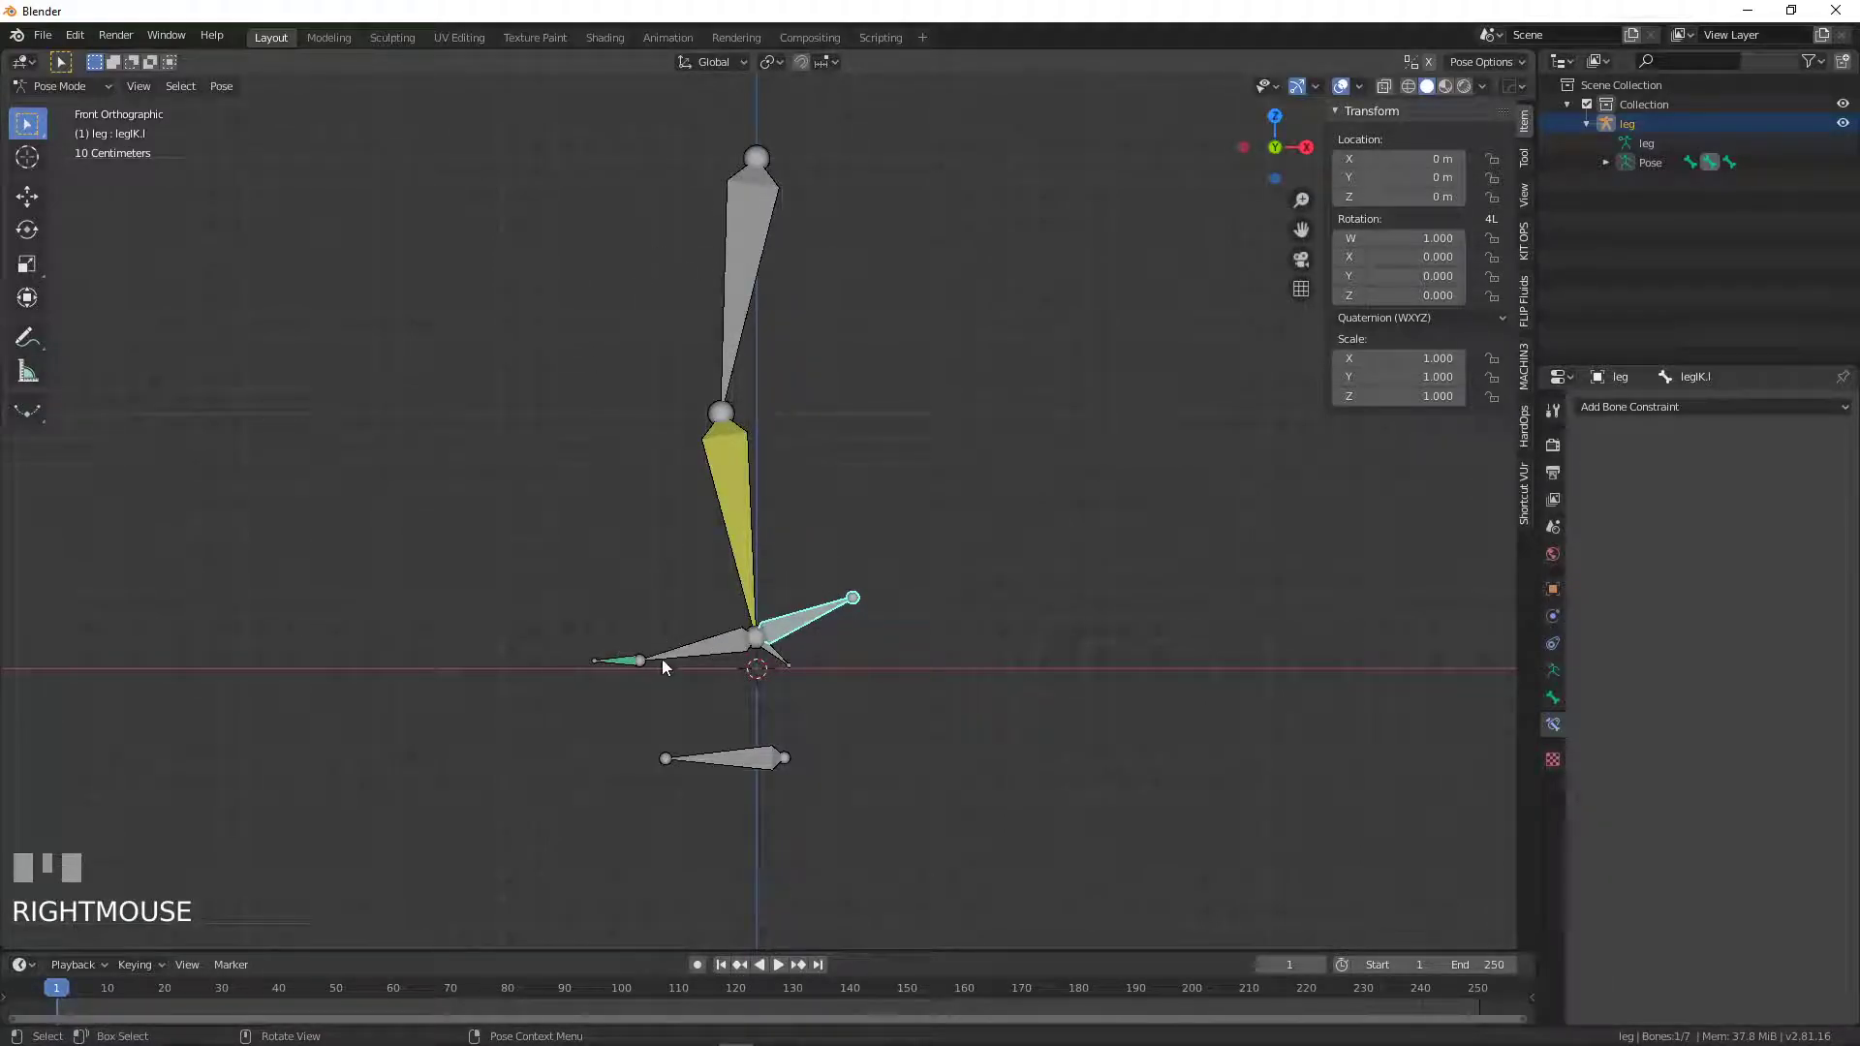
click(722, 468)
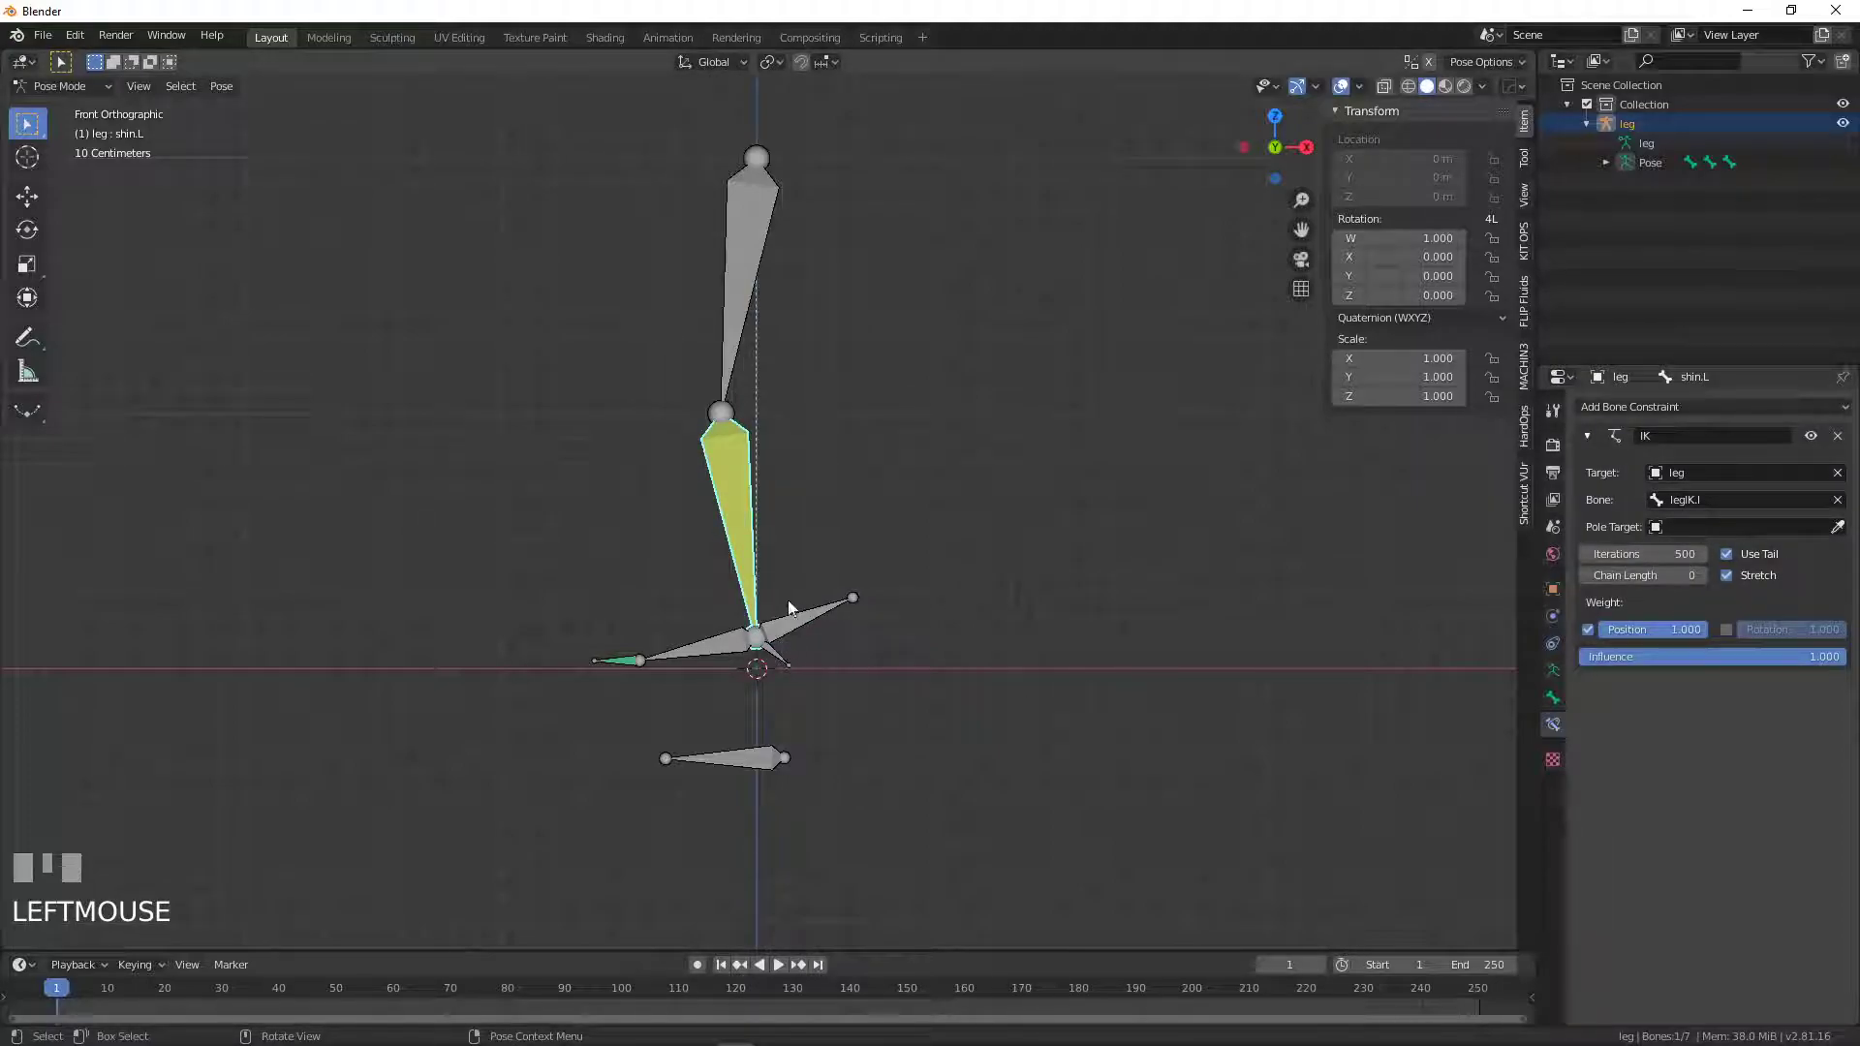
click(795, 630)
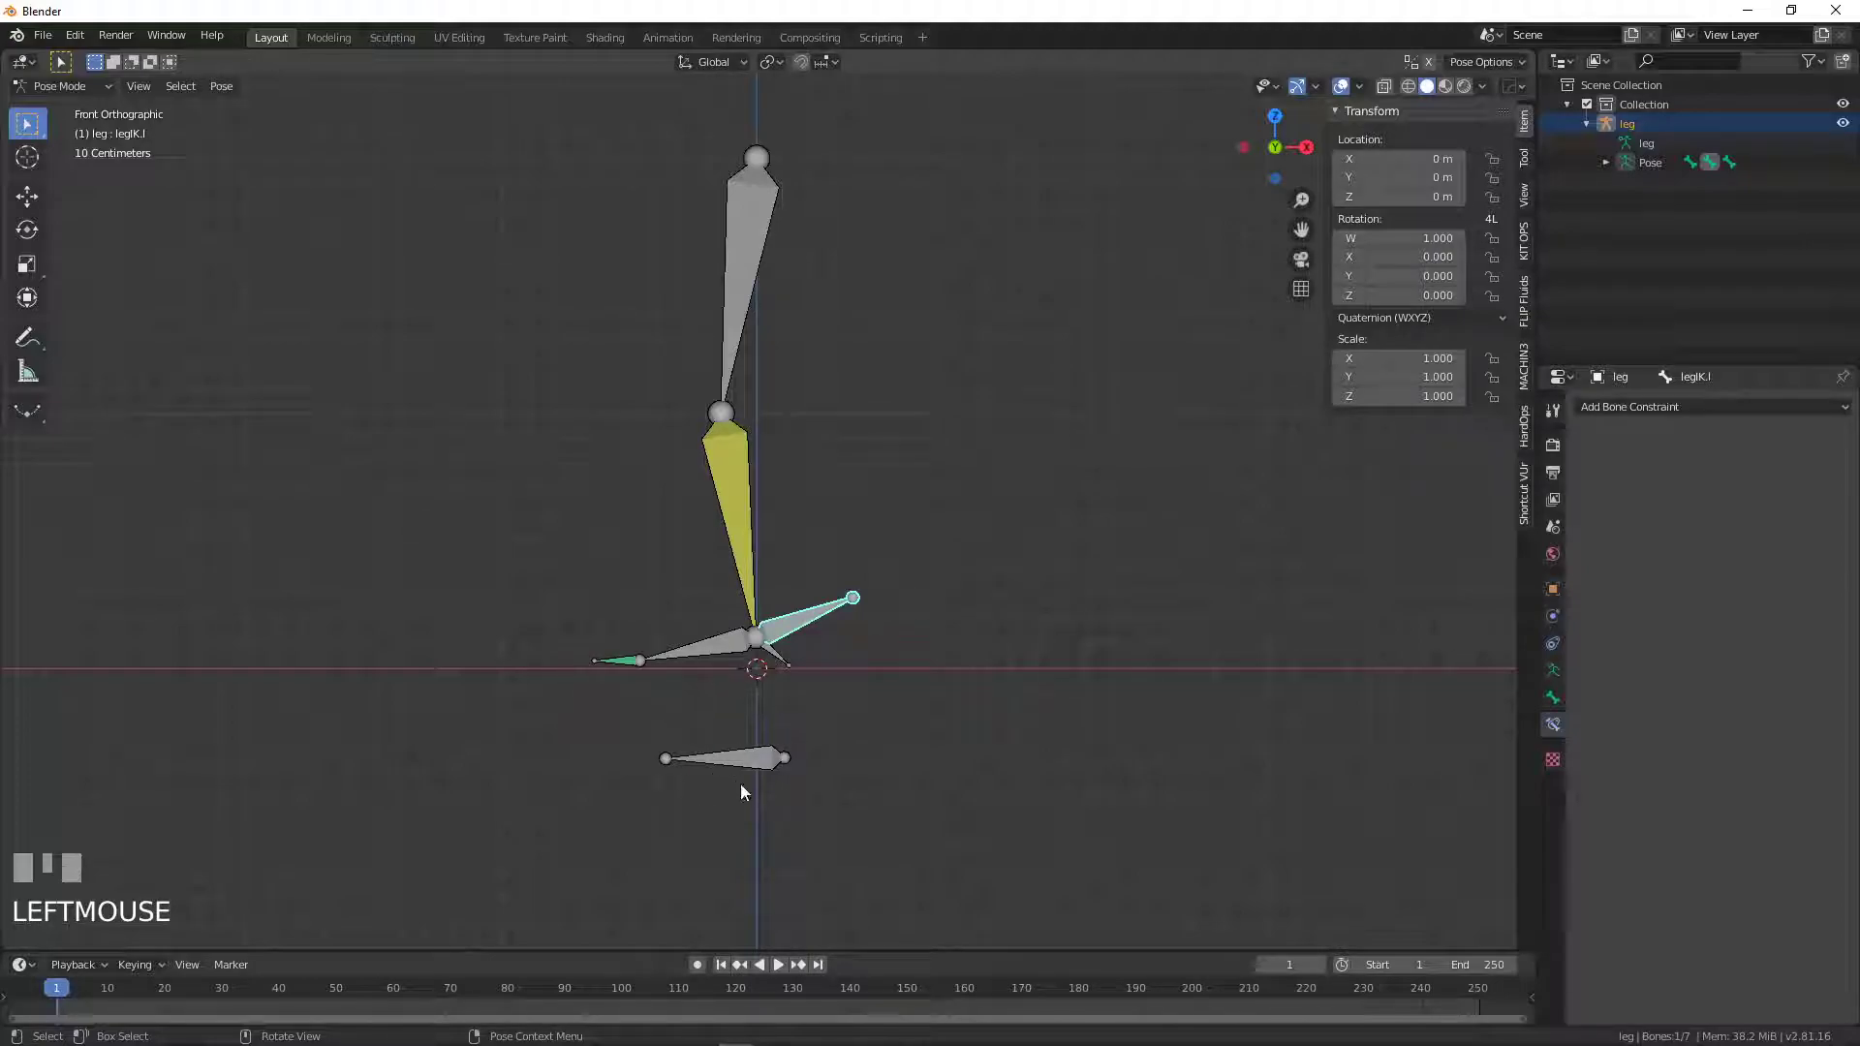
click(721, 771)
key(r)
right_click(598, 785)
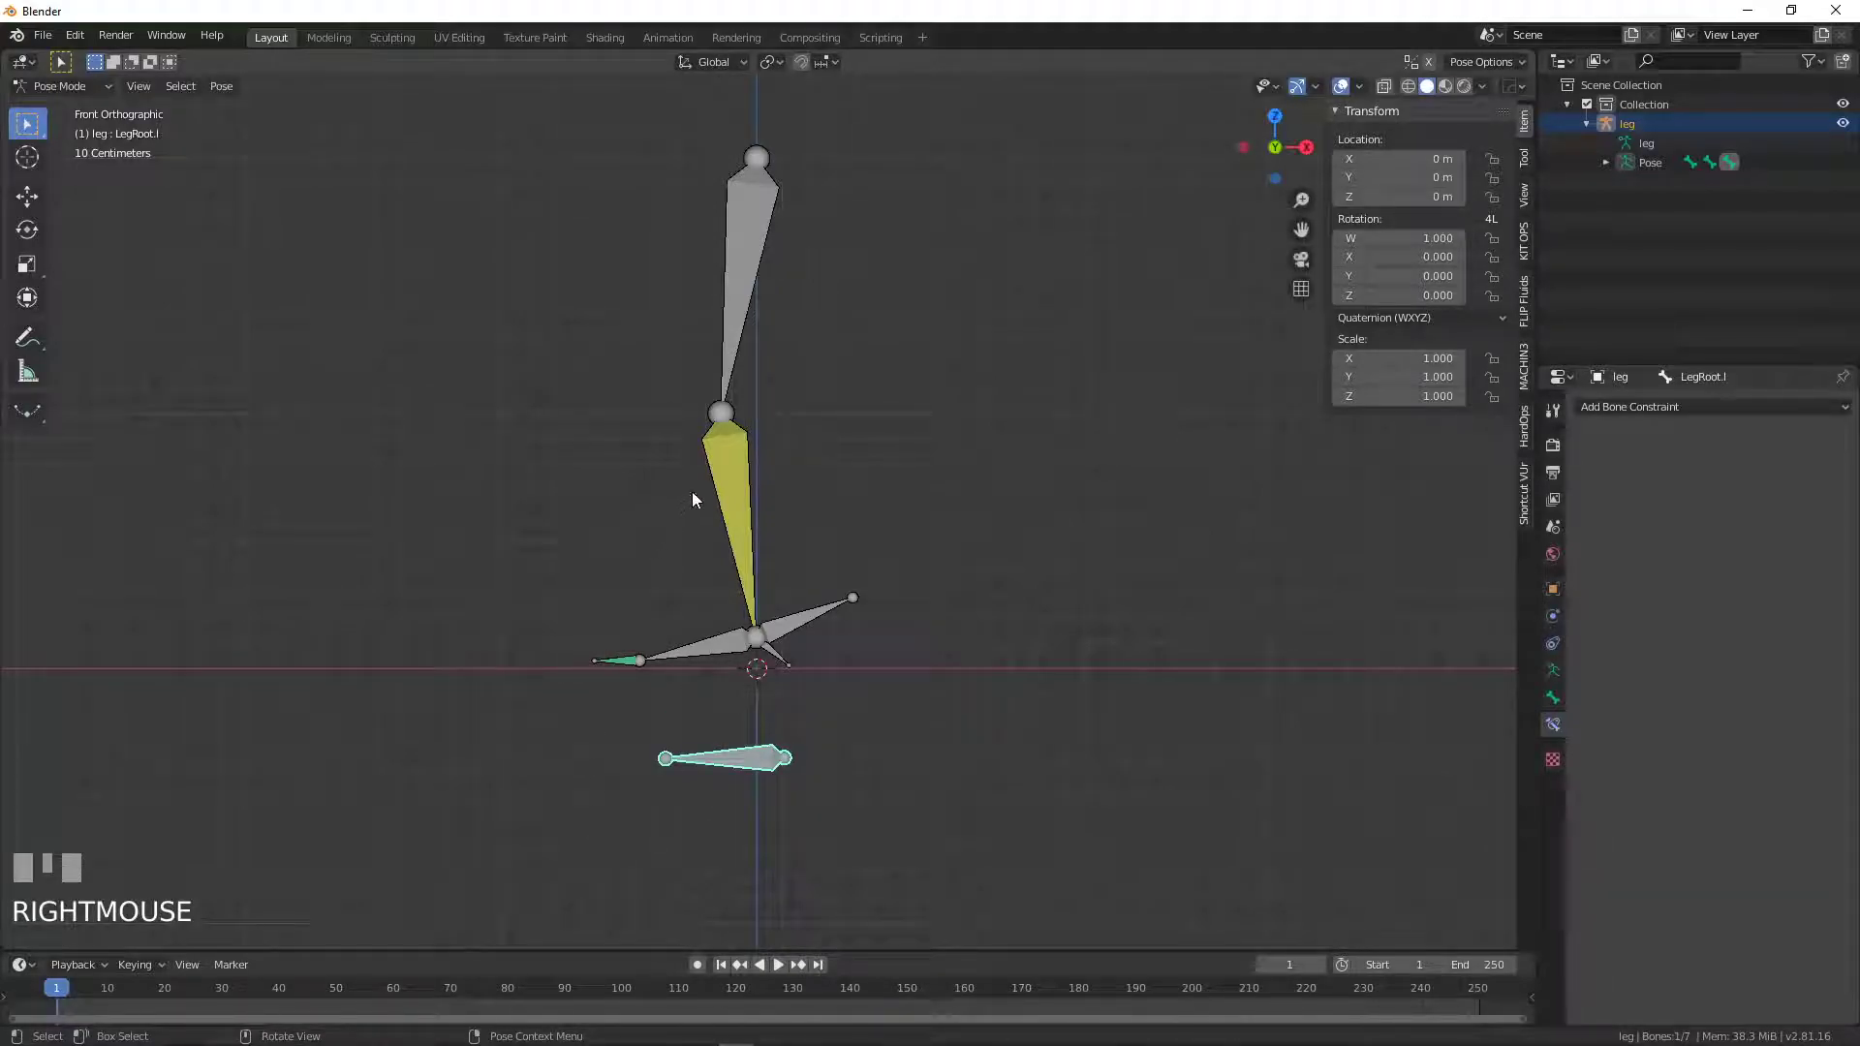
click(798, 618)
click(742, 520)
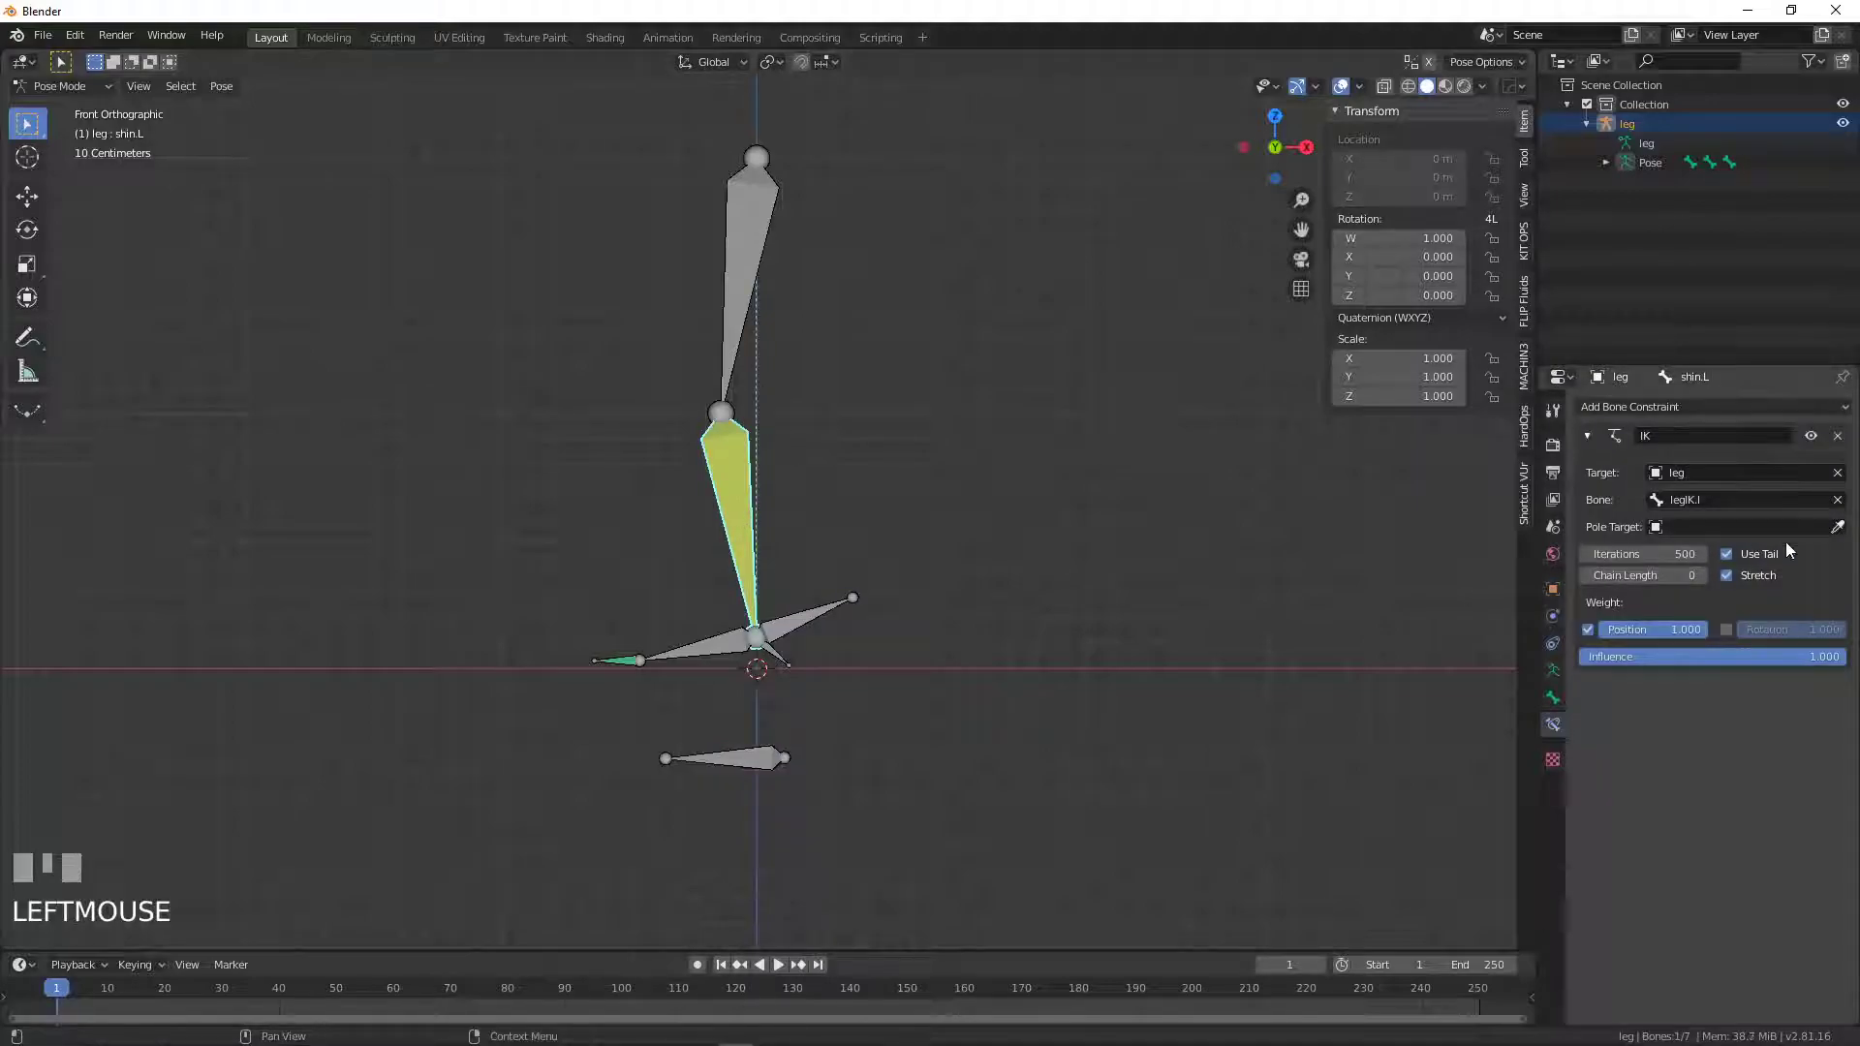
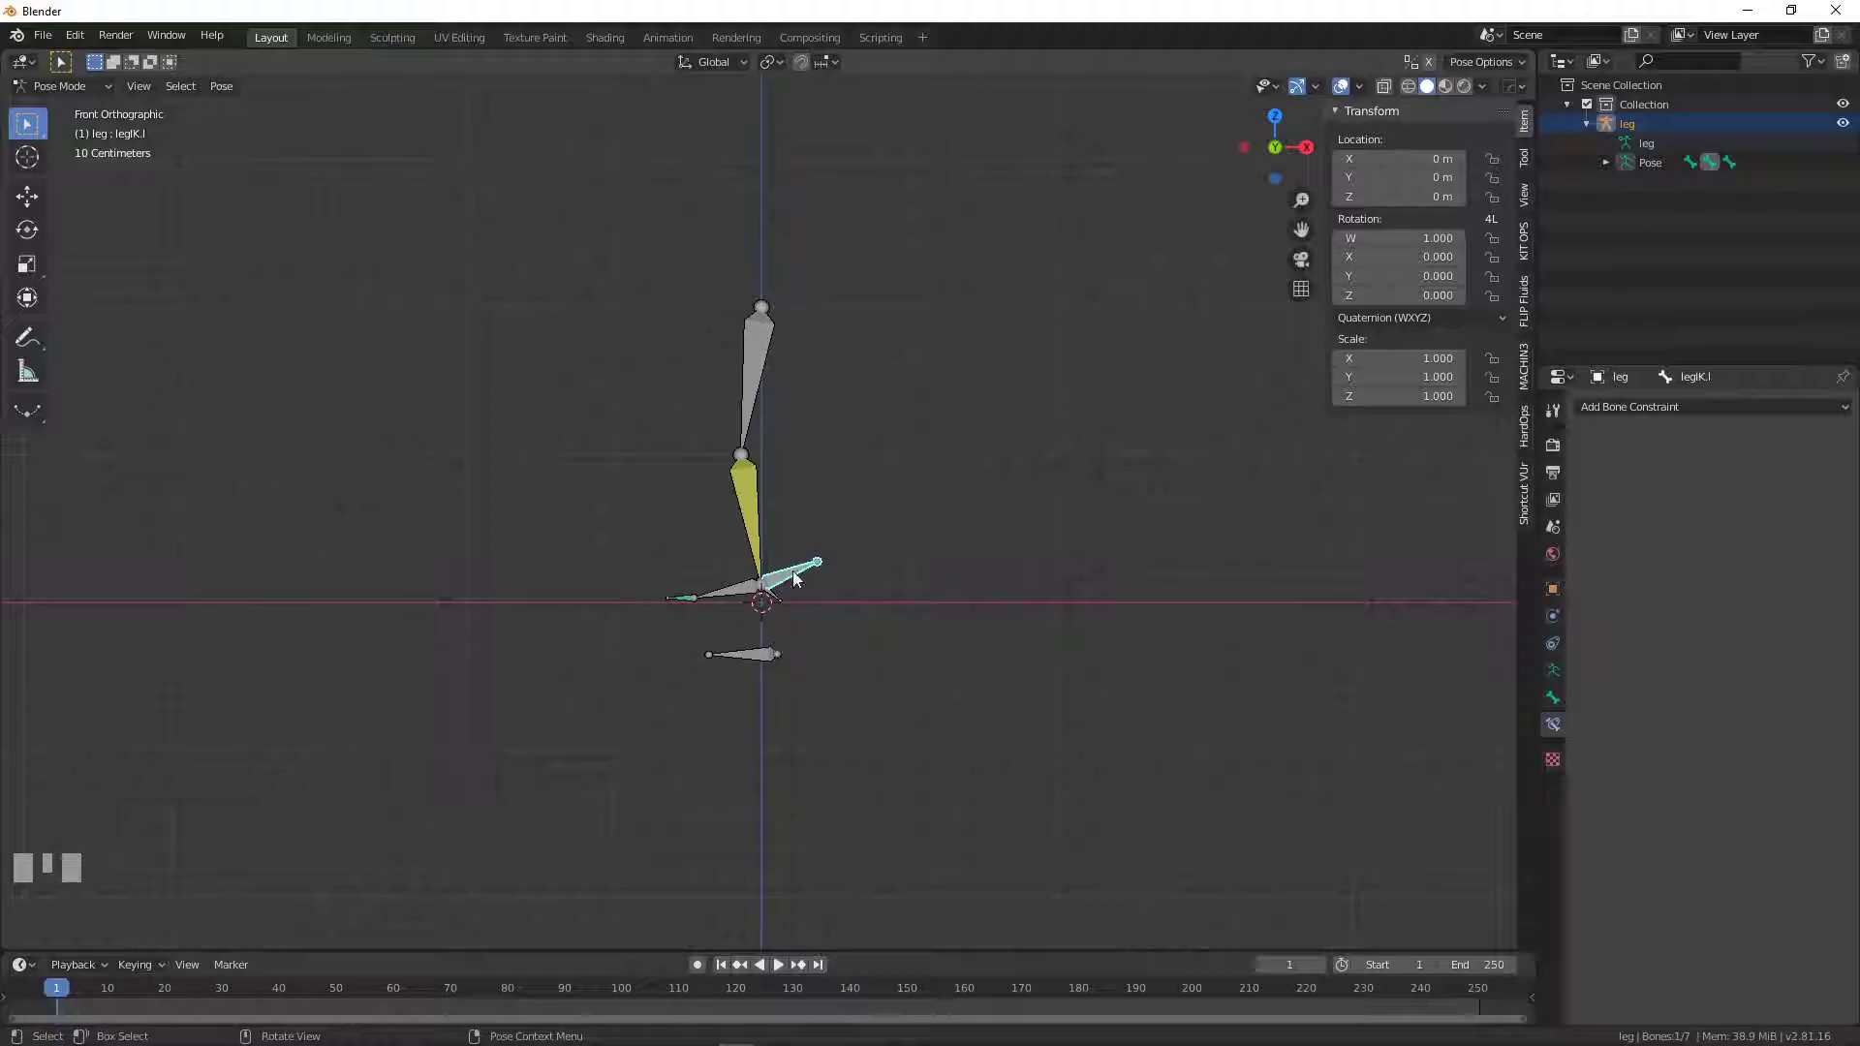
scroll(up, 3)
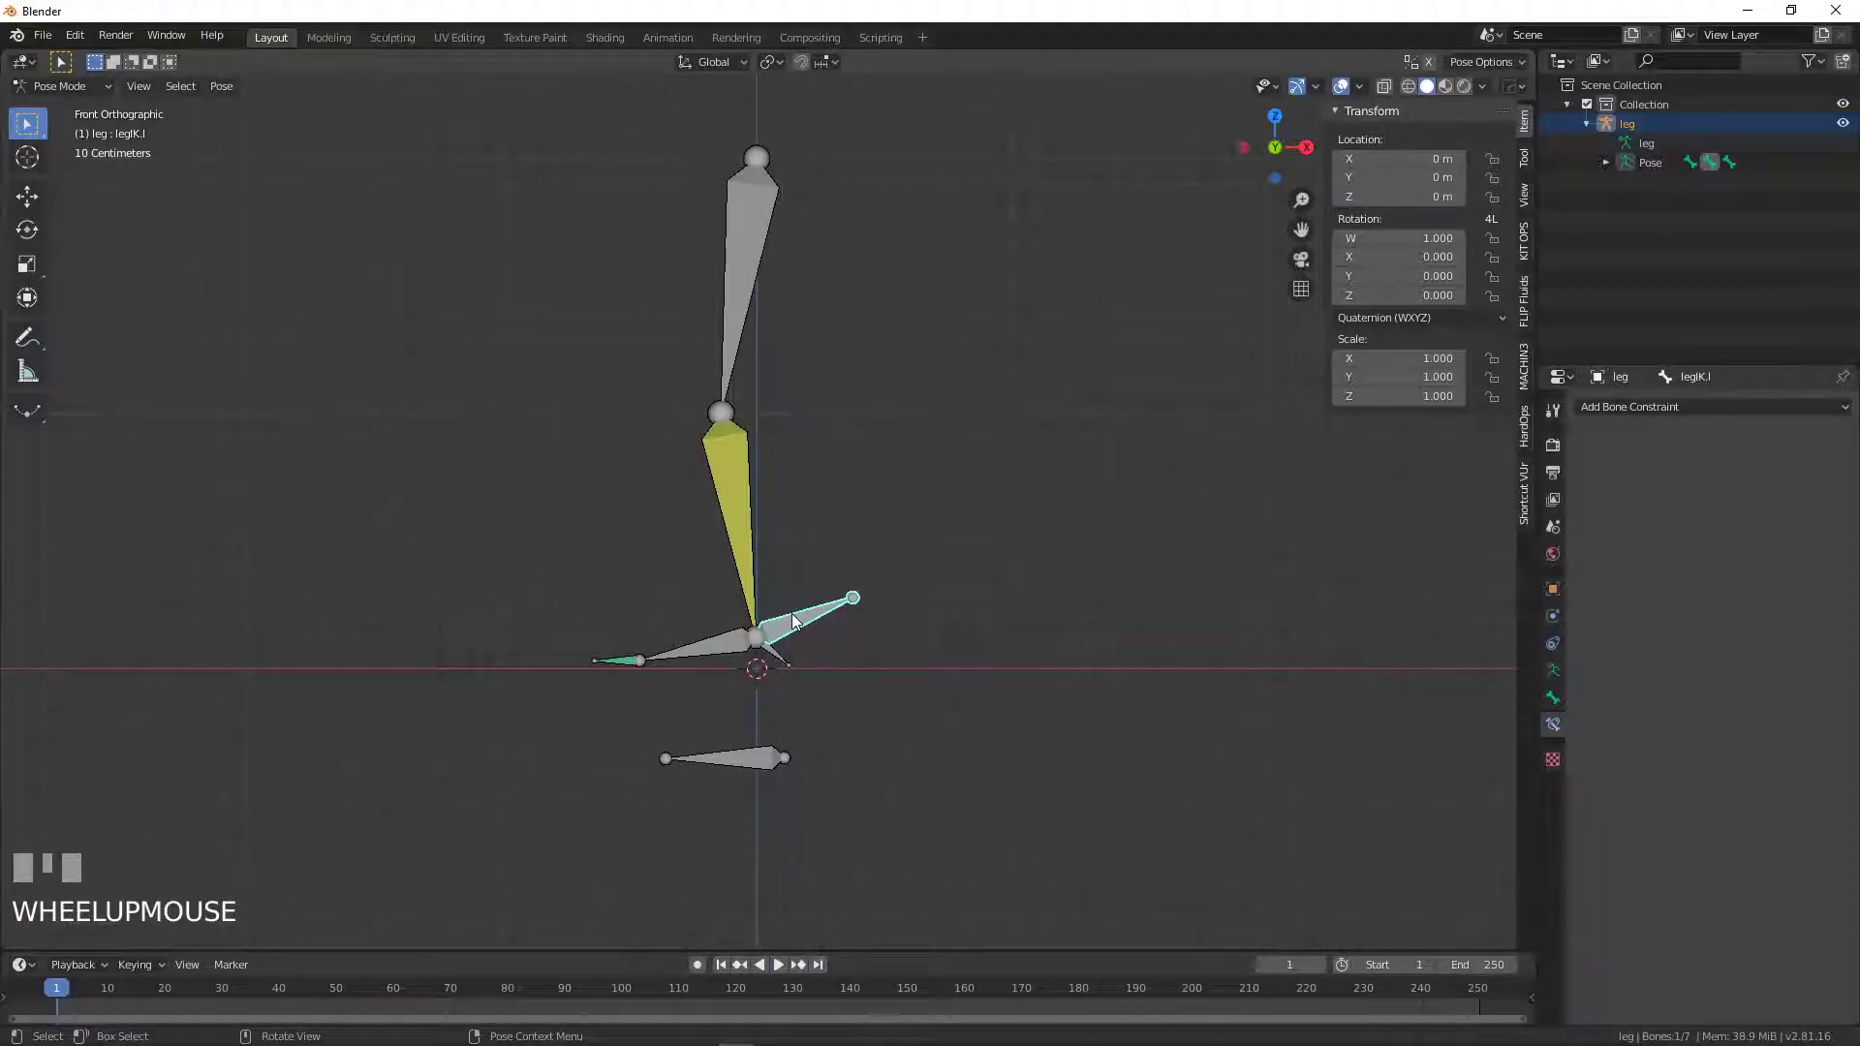